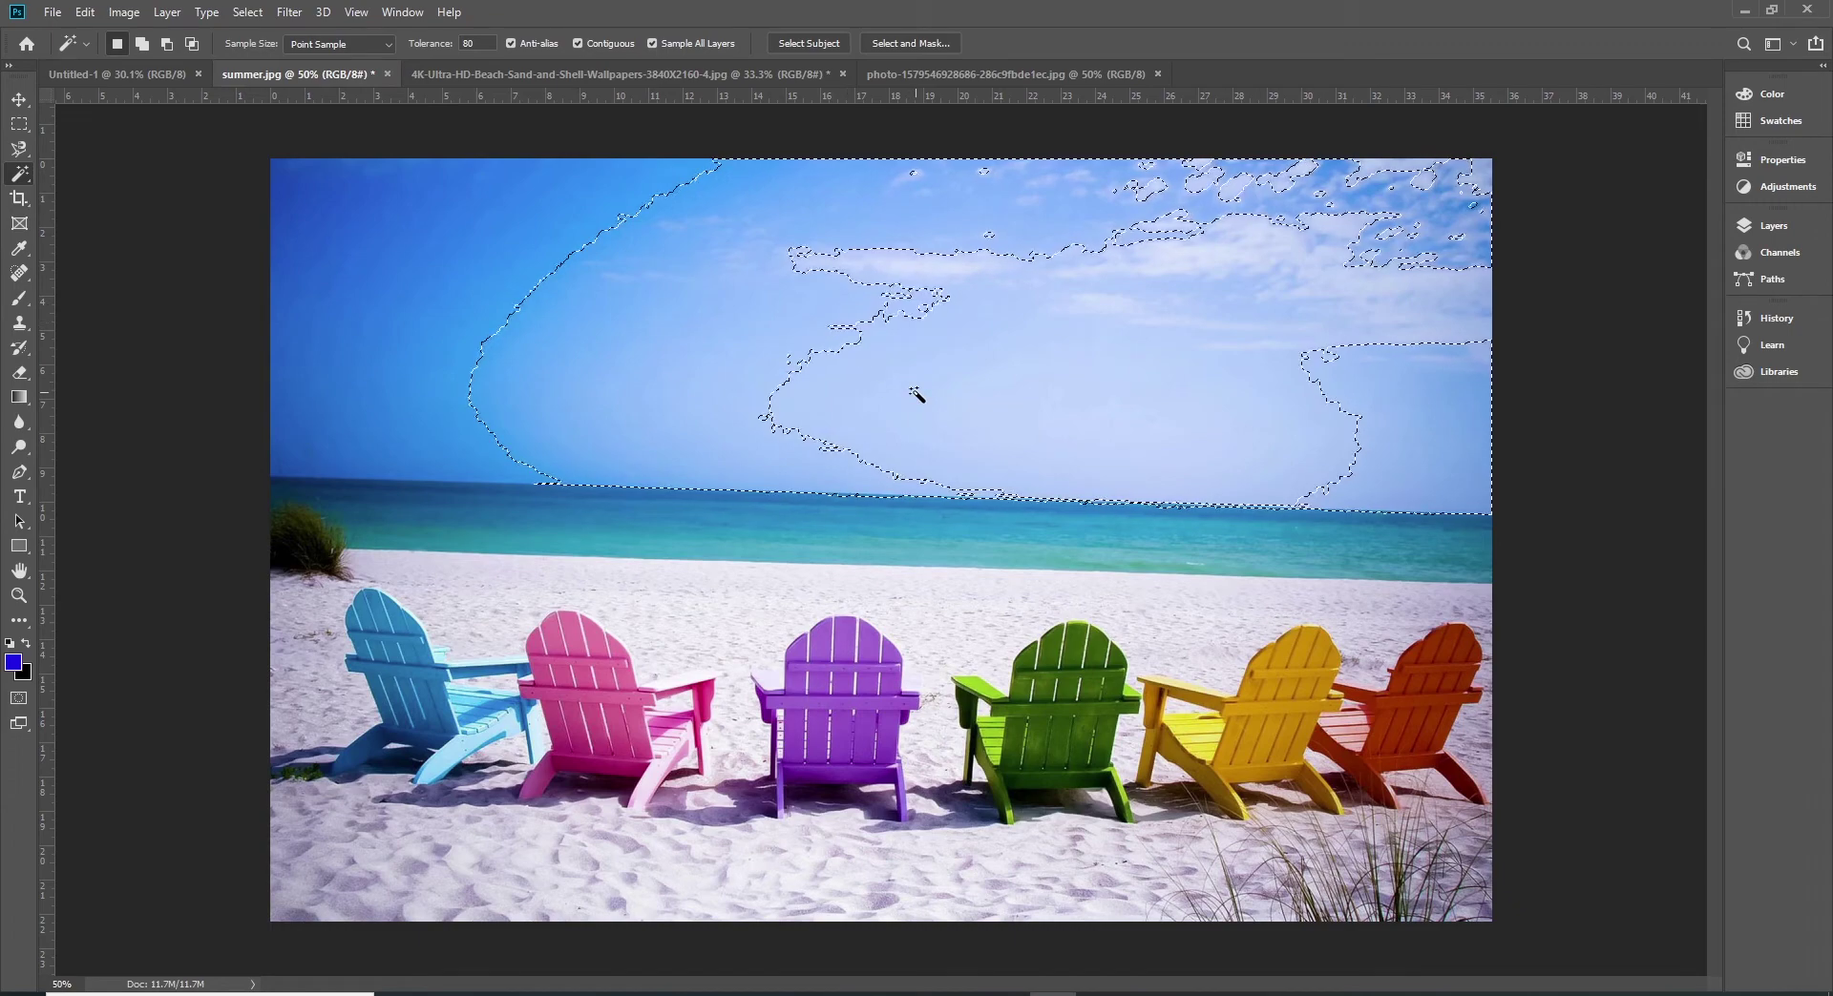
Step: Sample the sky, add its darker upper area and the sea at tolerance 80, then deselect
left_click(1070, 372)
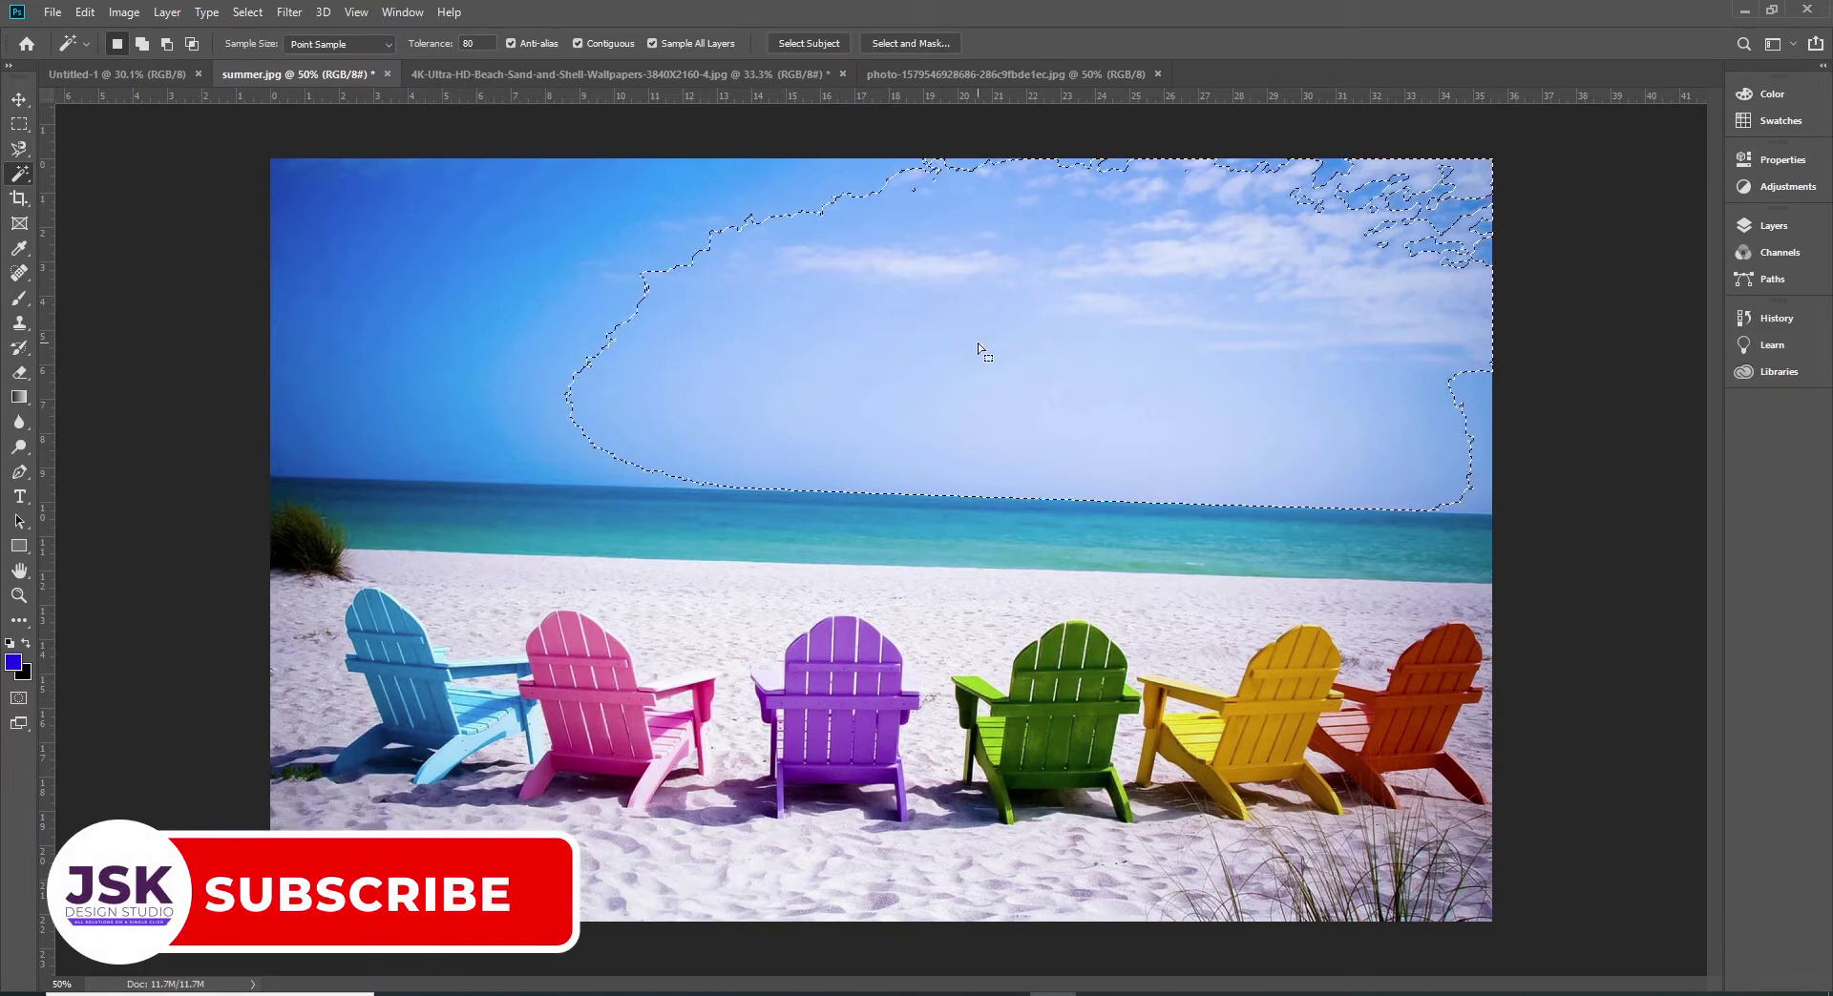
key("shift+Num_Lock")
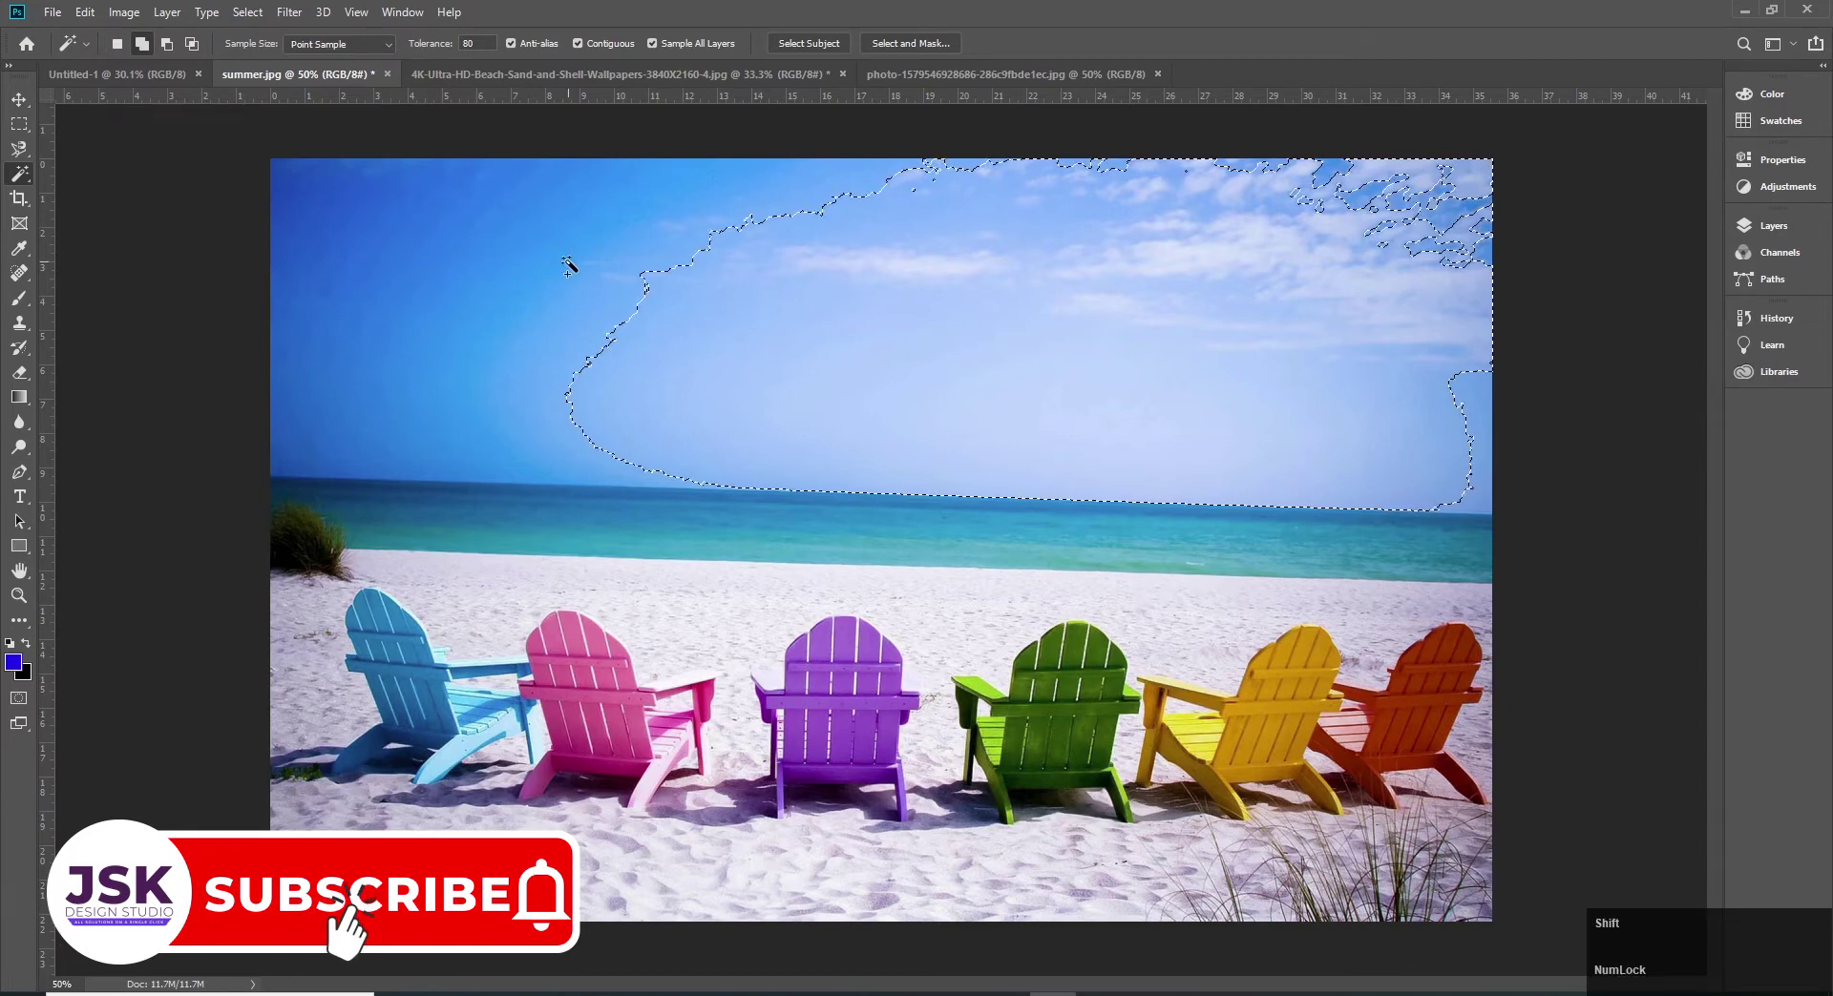
left_click(598, 267)
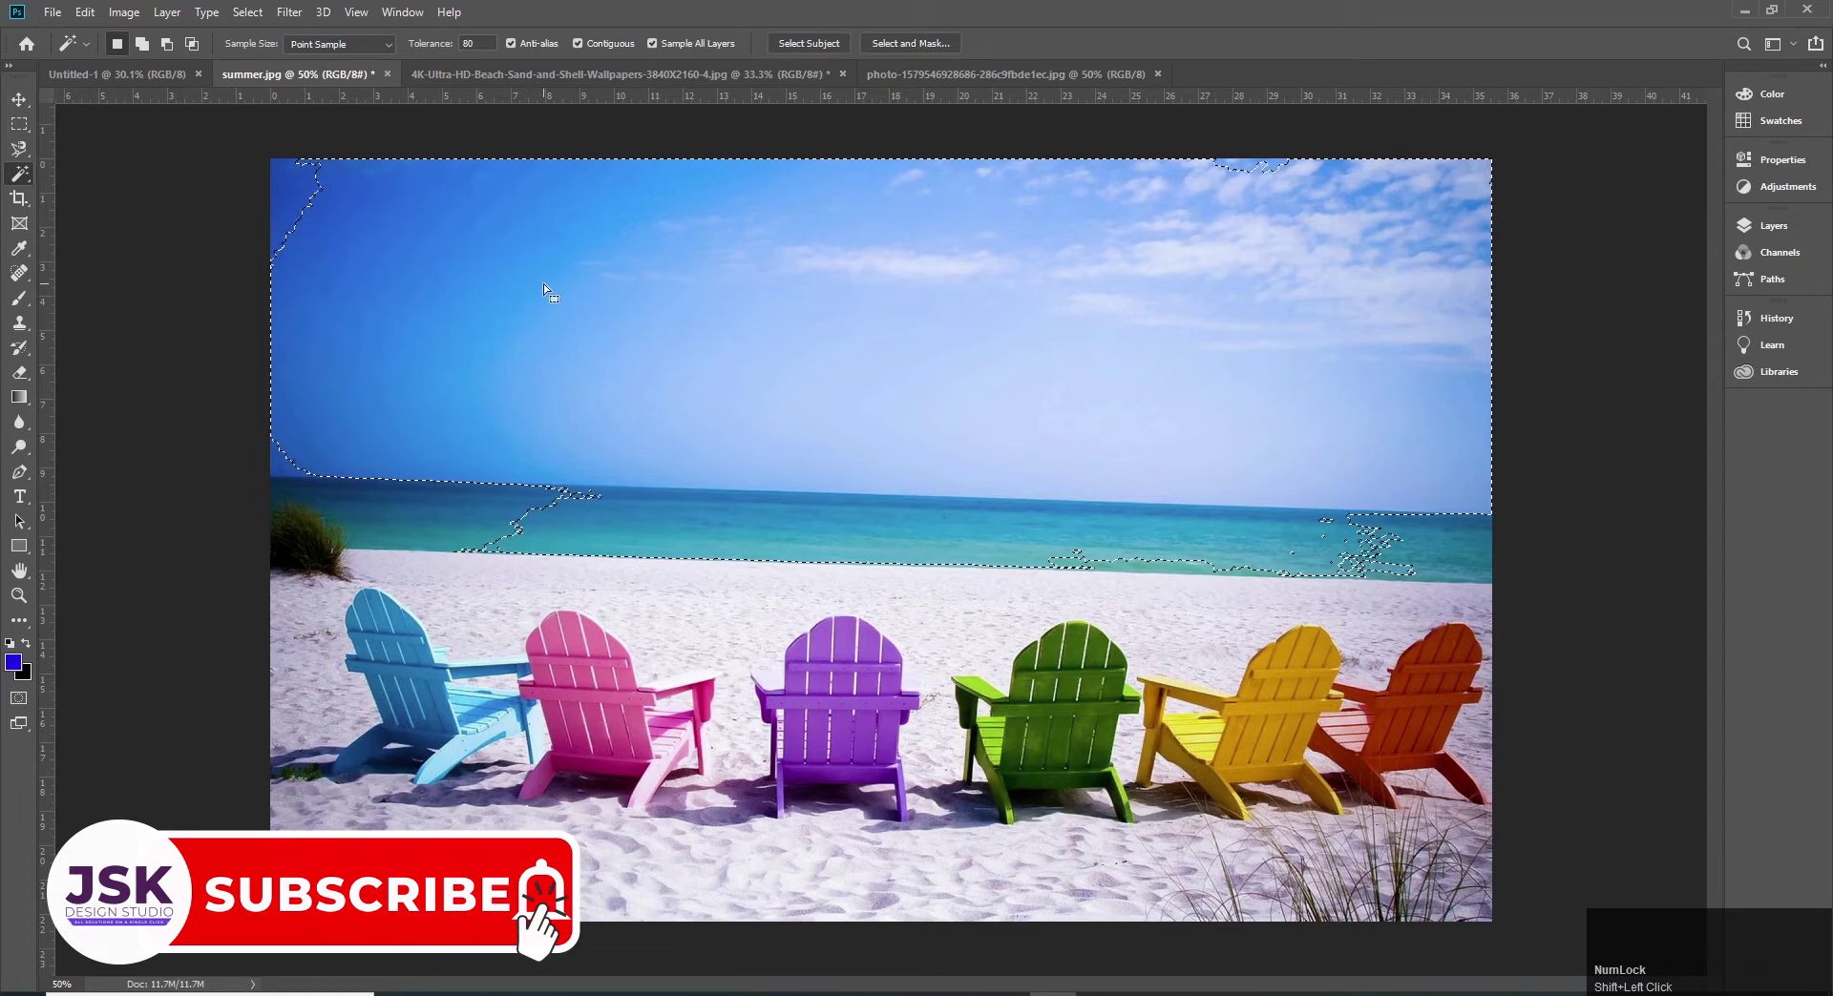
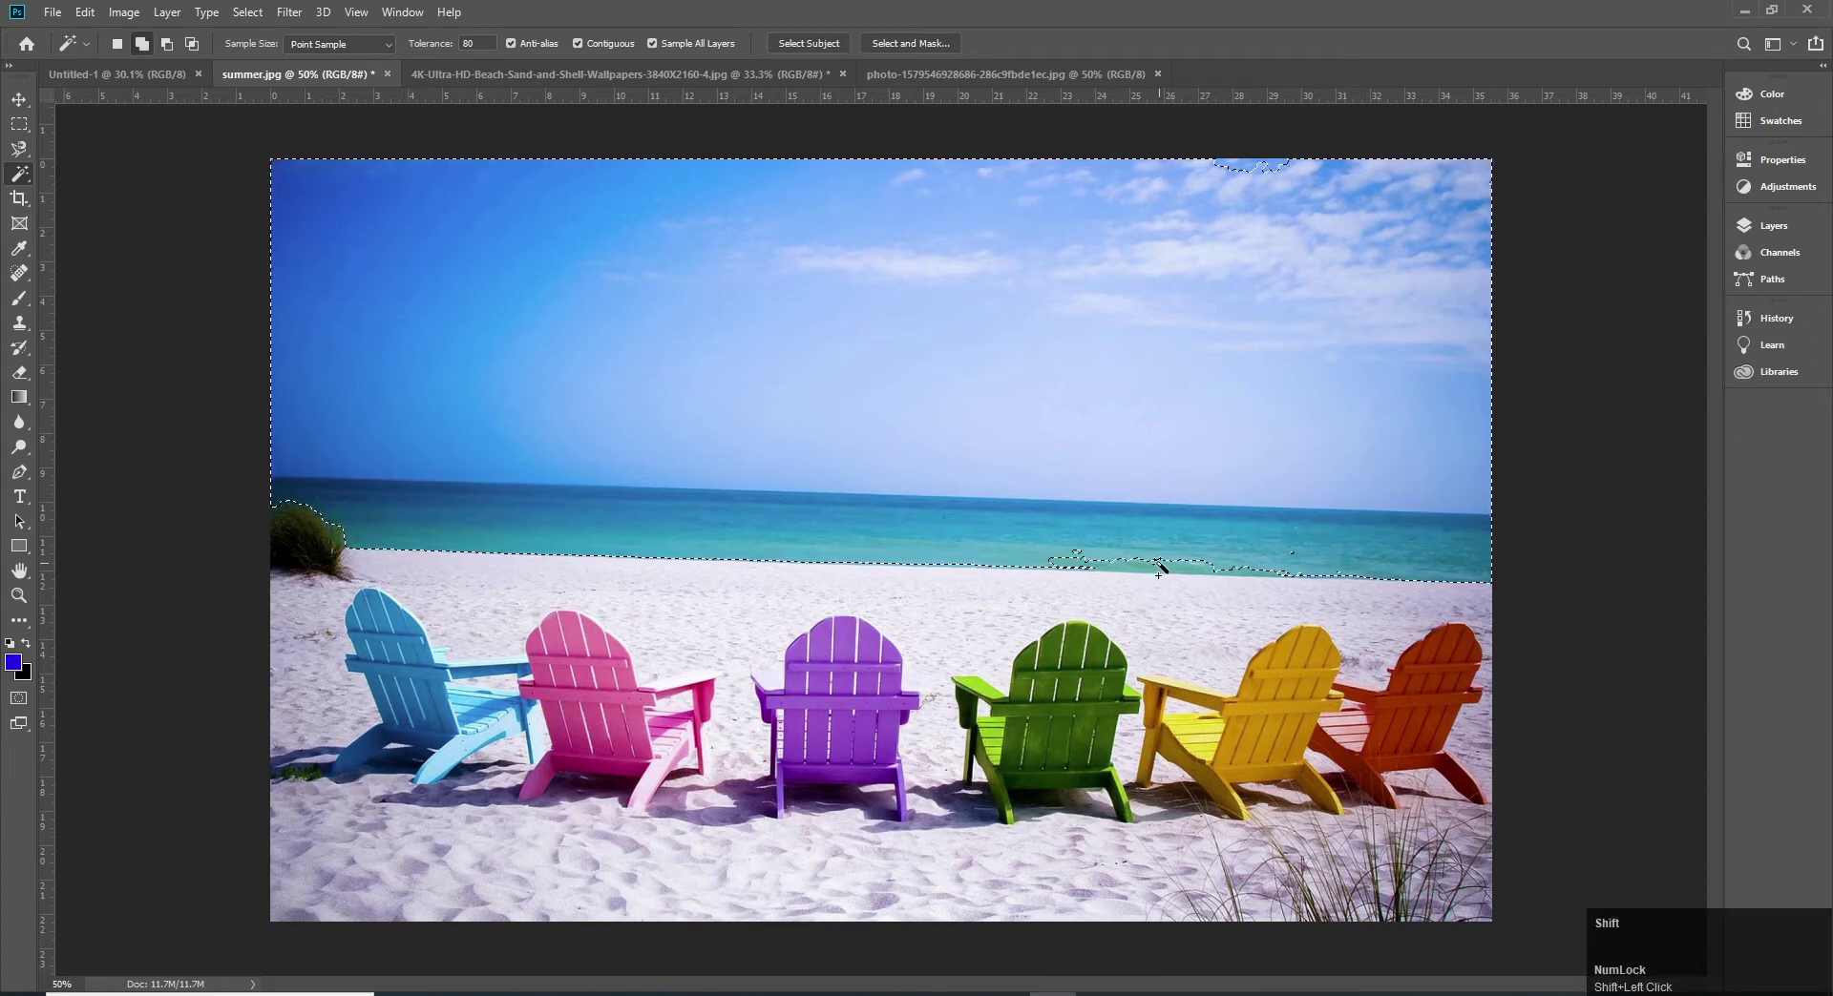
left_click(1167, 567)
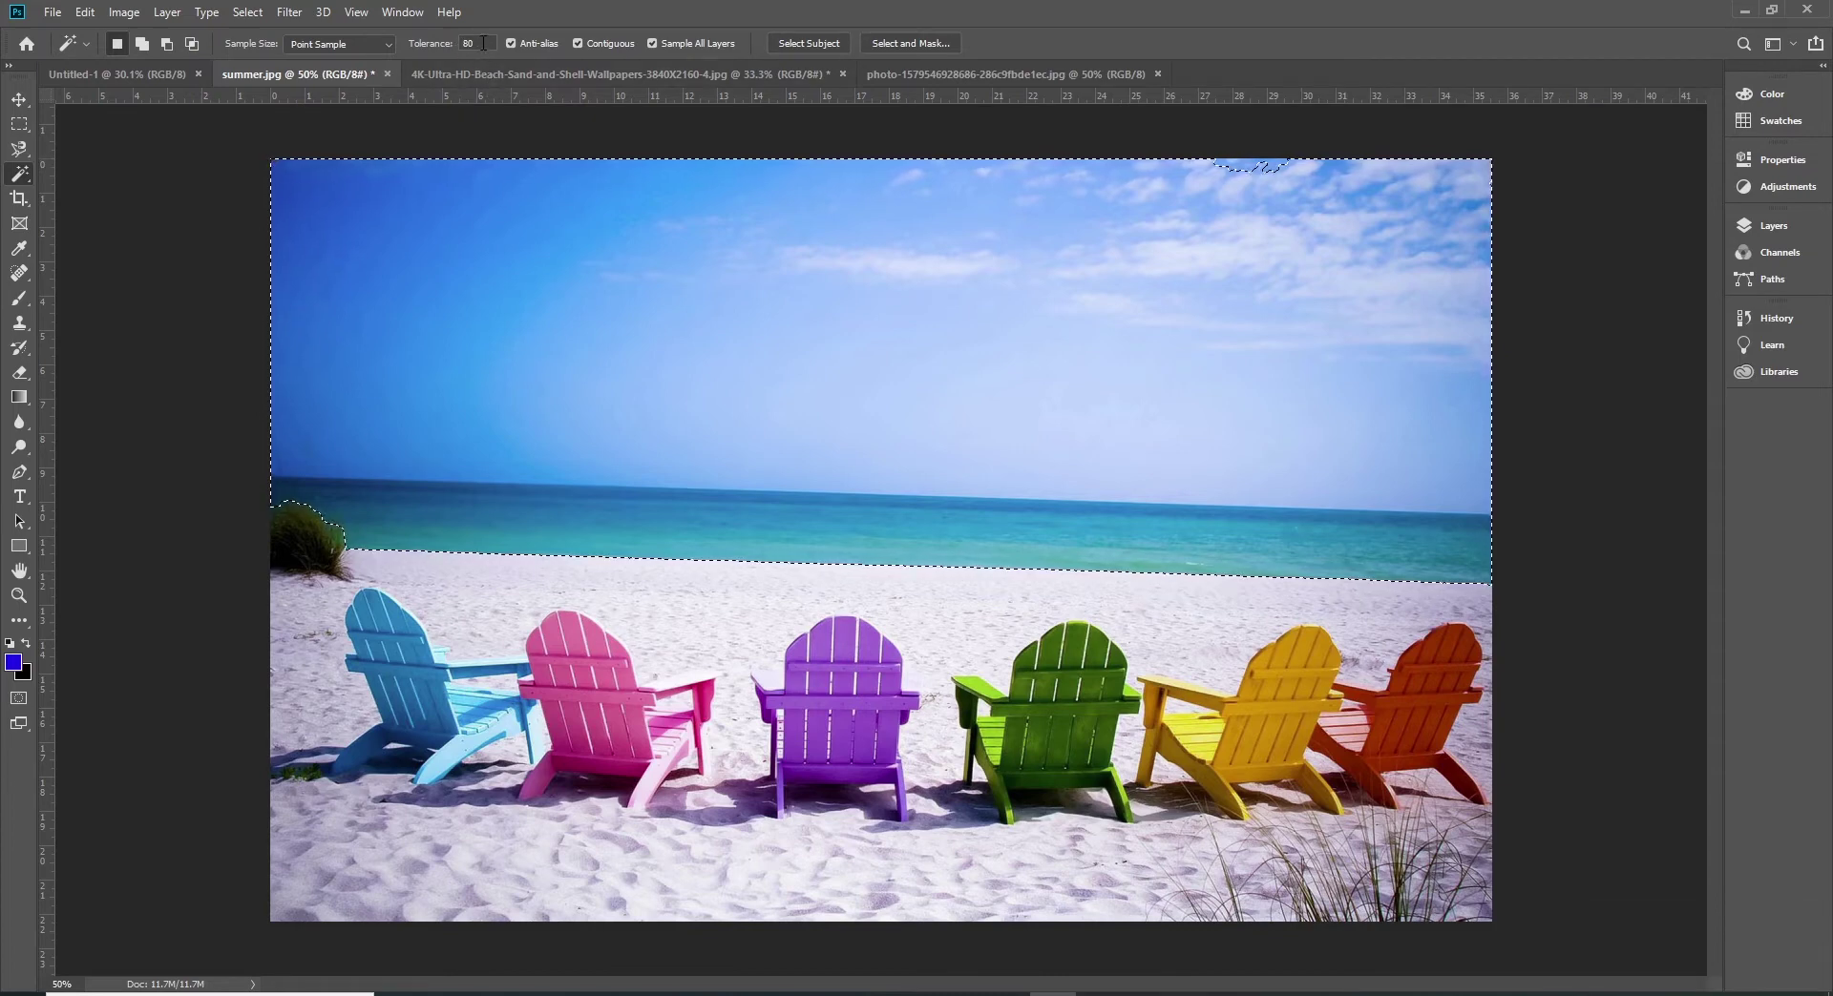
left_click(485, 160)
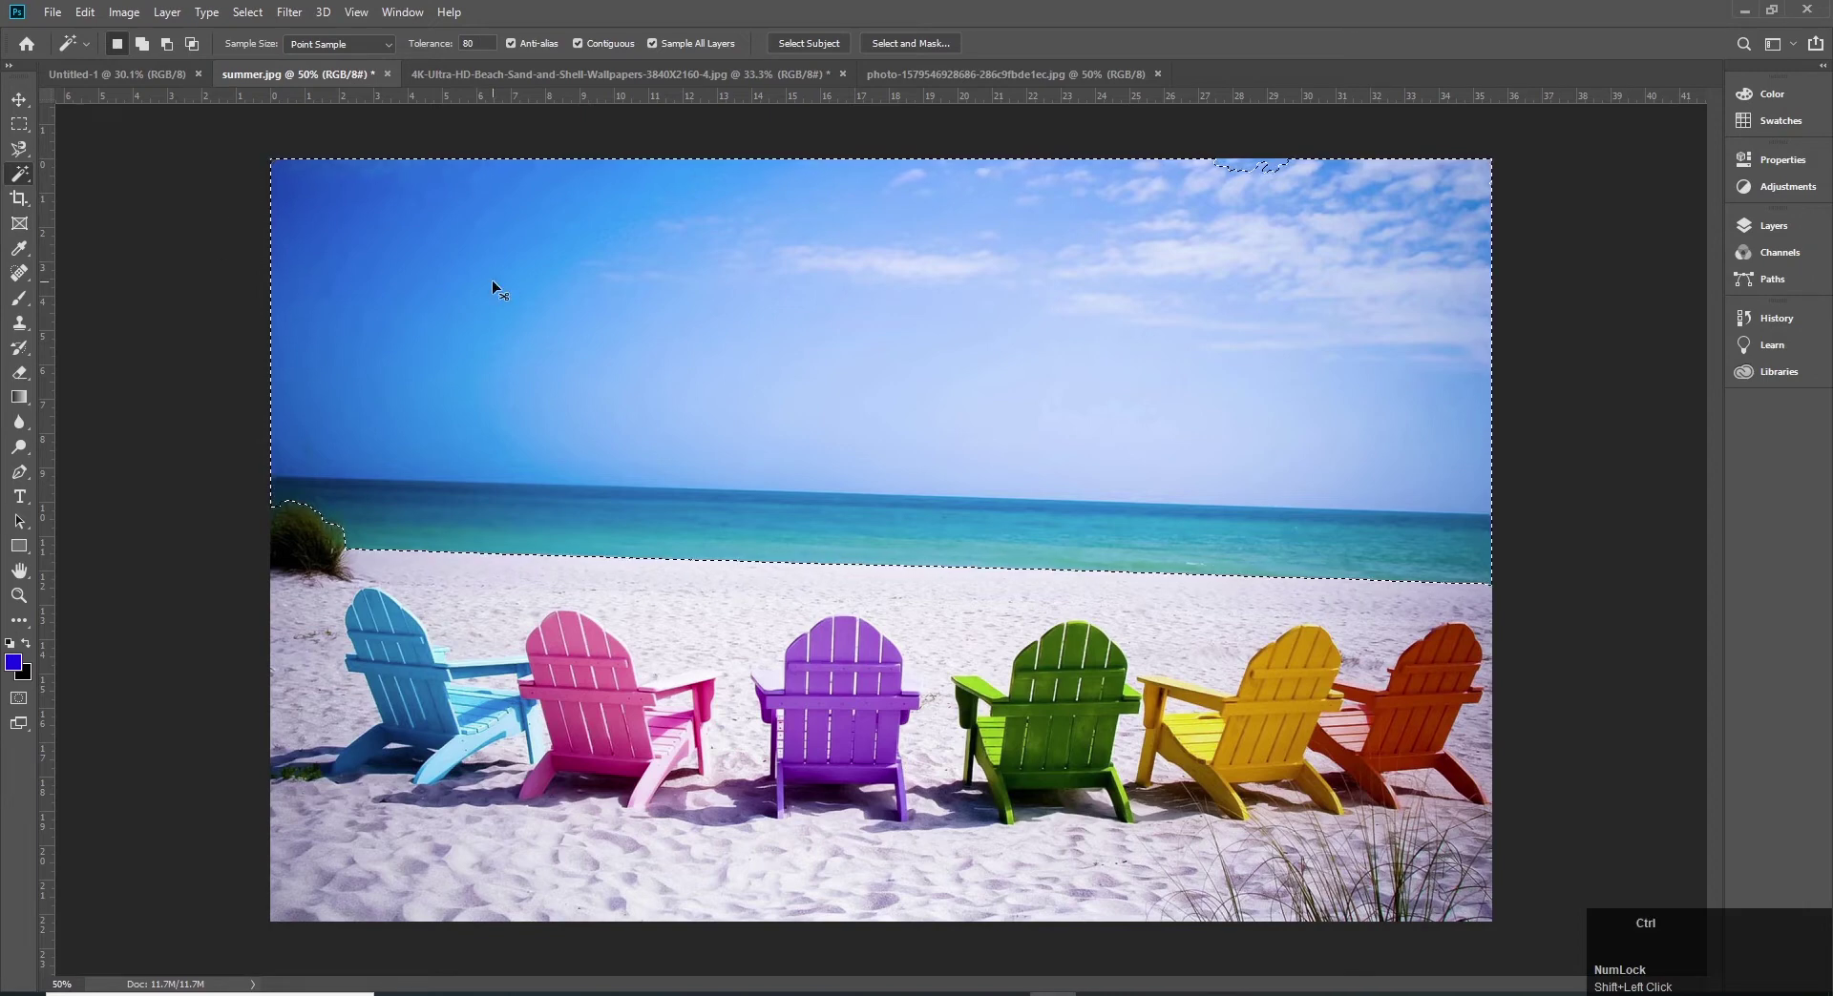
key("ctrl+d")
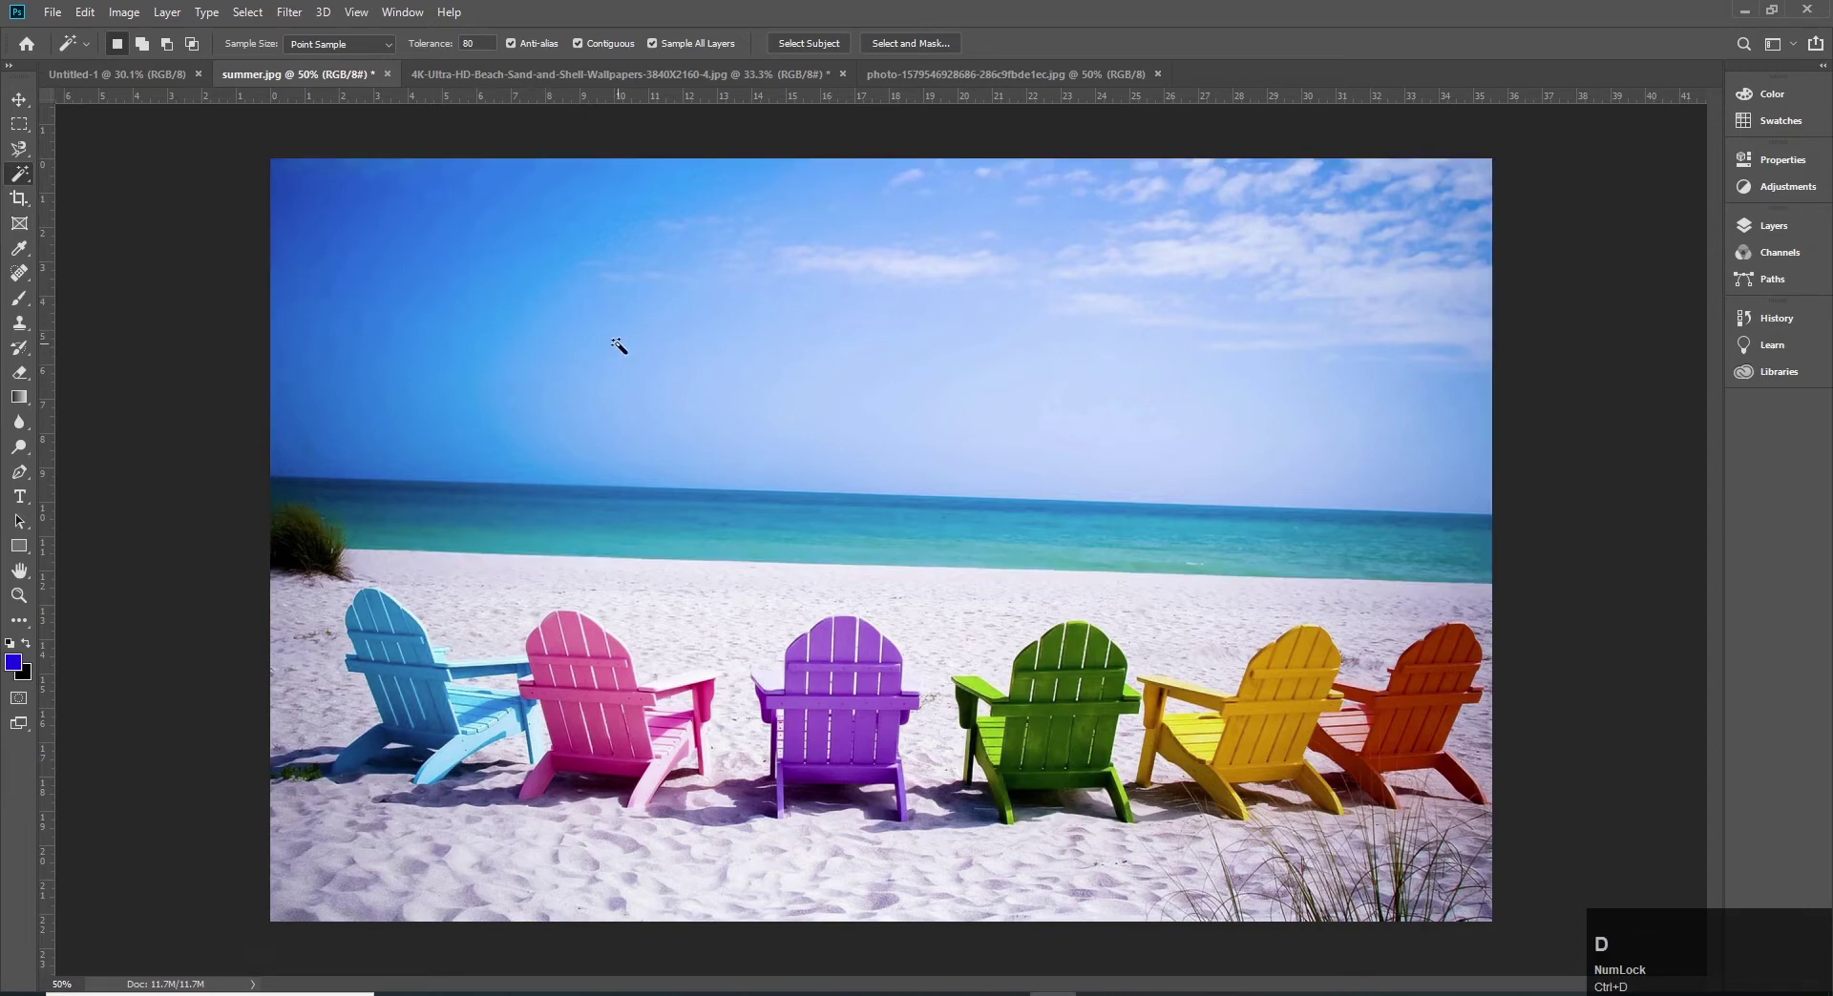
Step: Restore the sky-and-sea selection and bring up the selection context menu
key("ctrl+z")
right_click(784, 295)
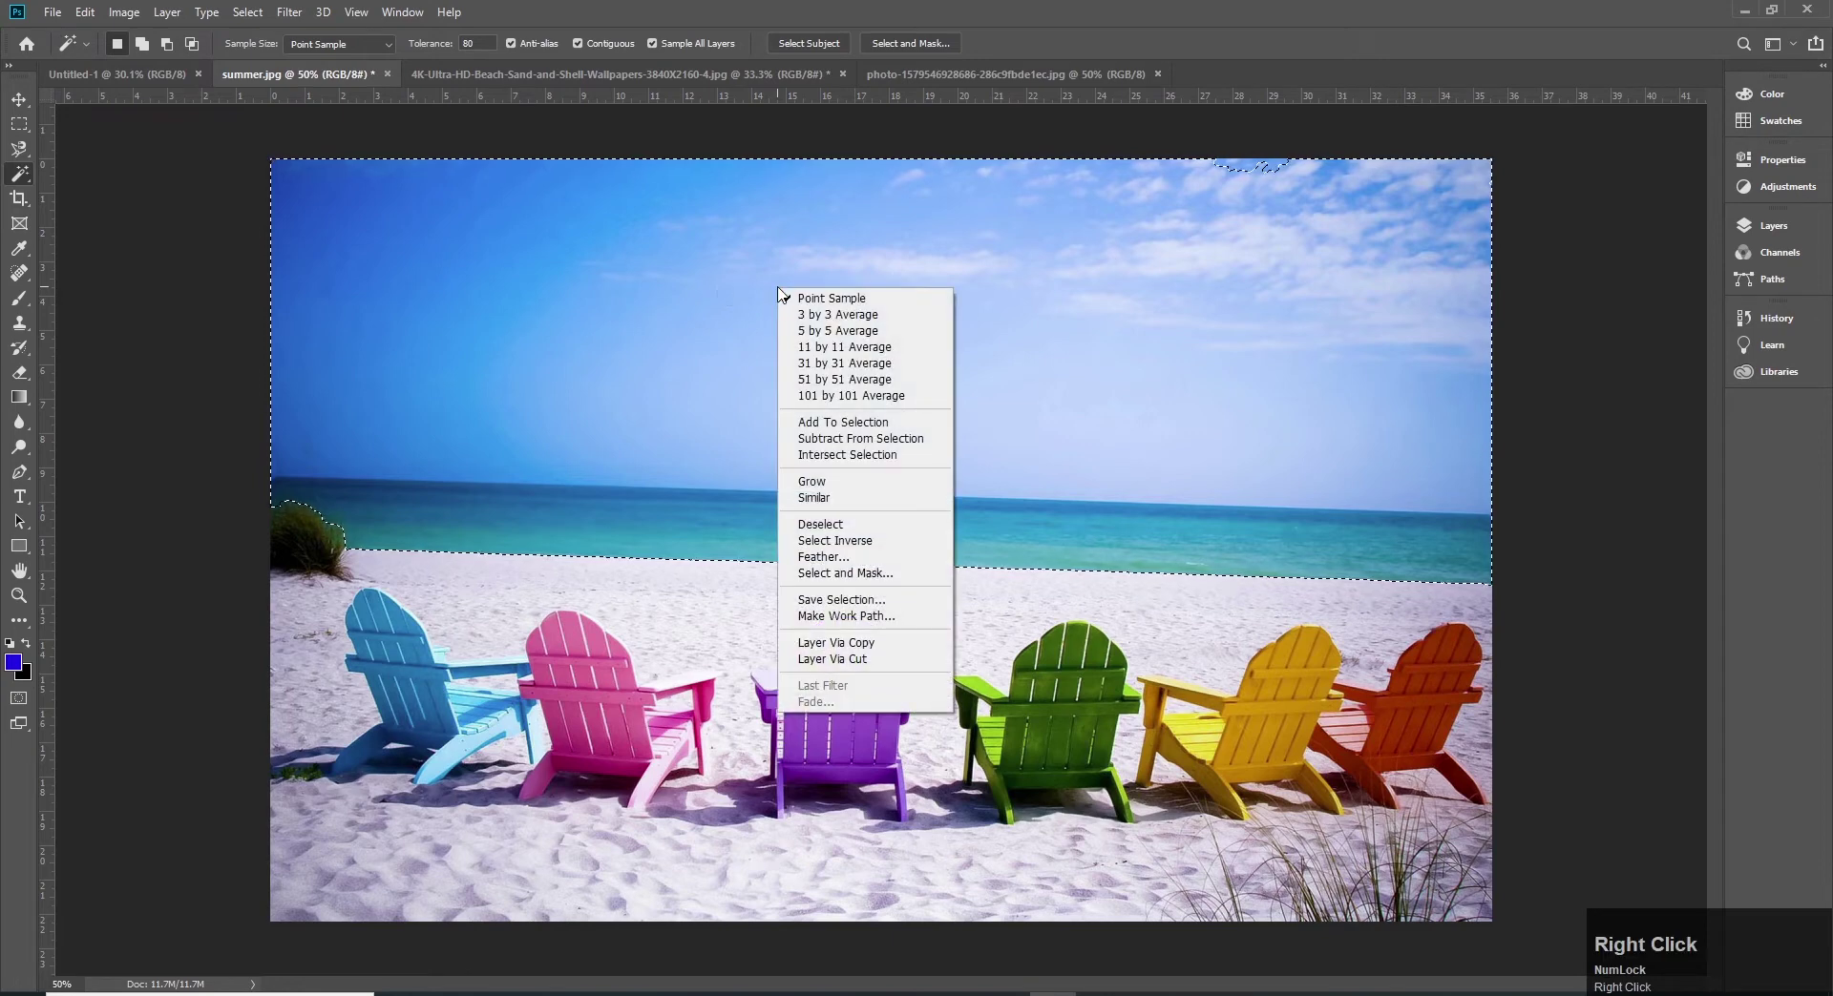
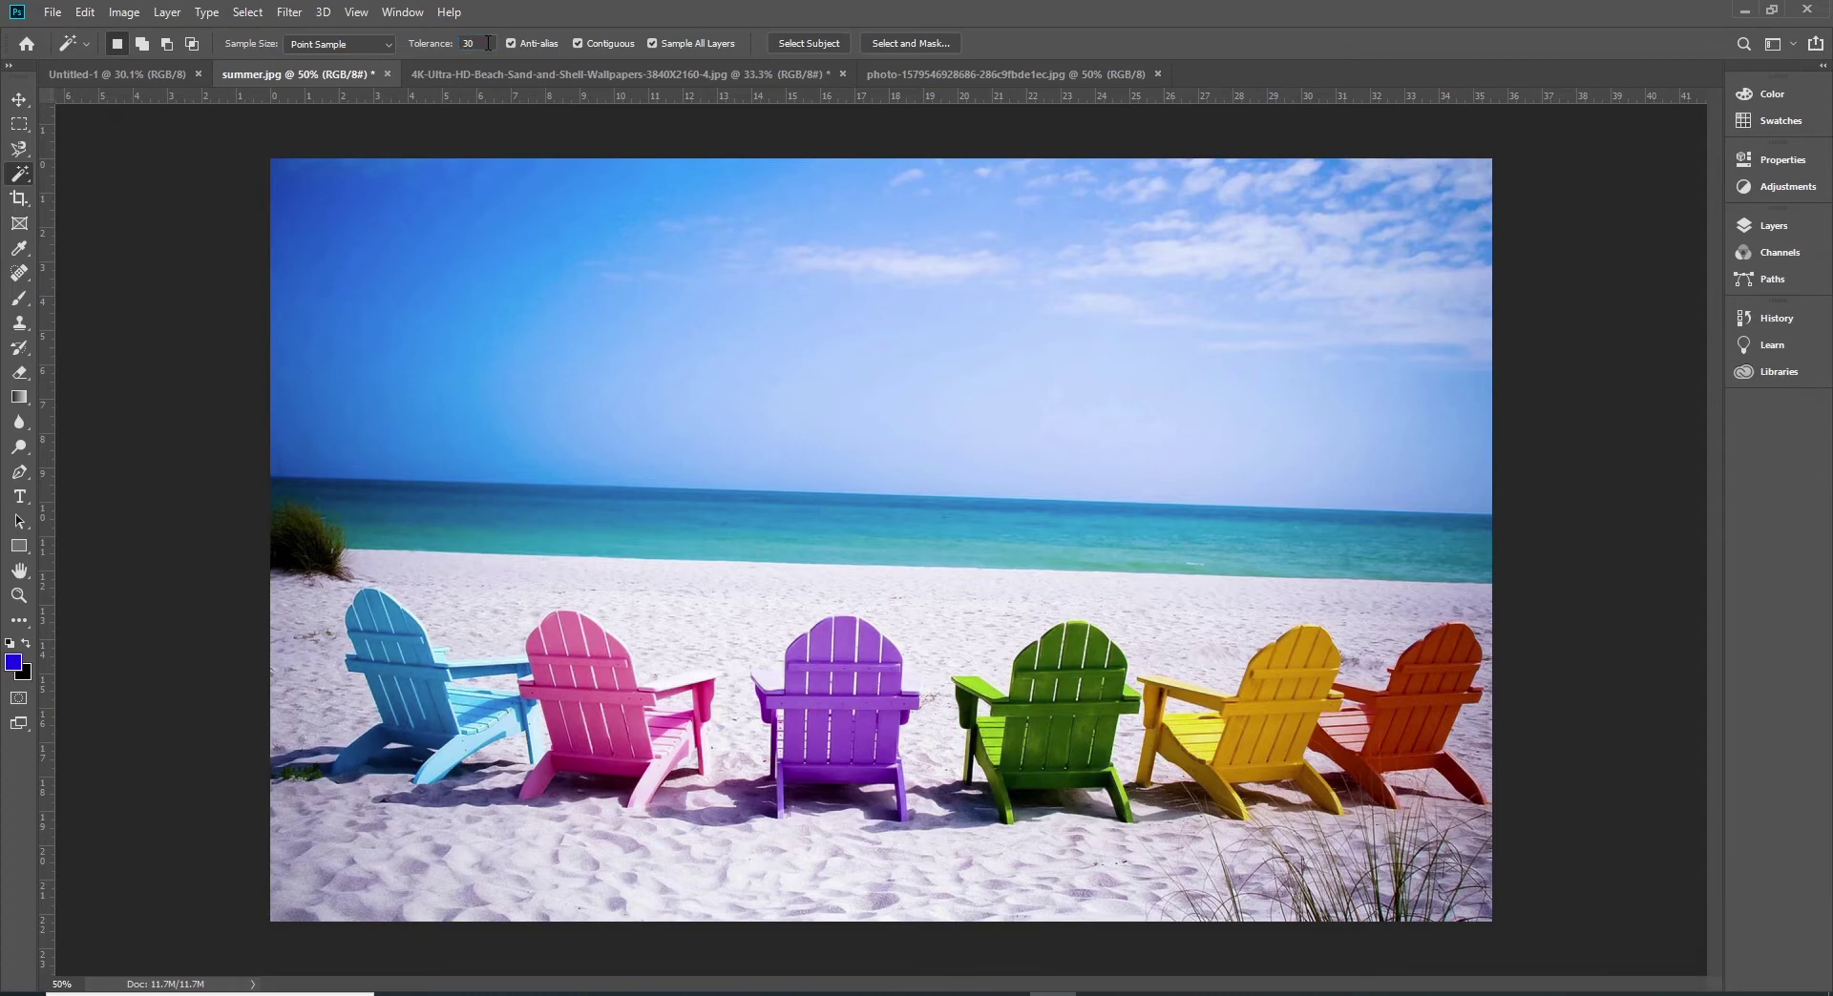
Step: Sample the sky at tolerance 30, then at tolerance 5 catching a tiny sliver, and deselect
left_click(917, 315)
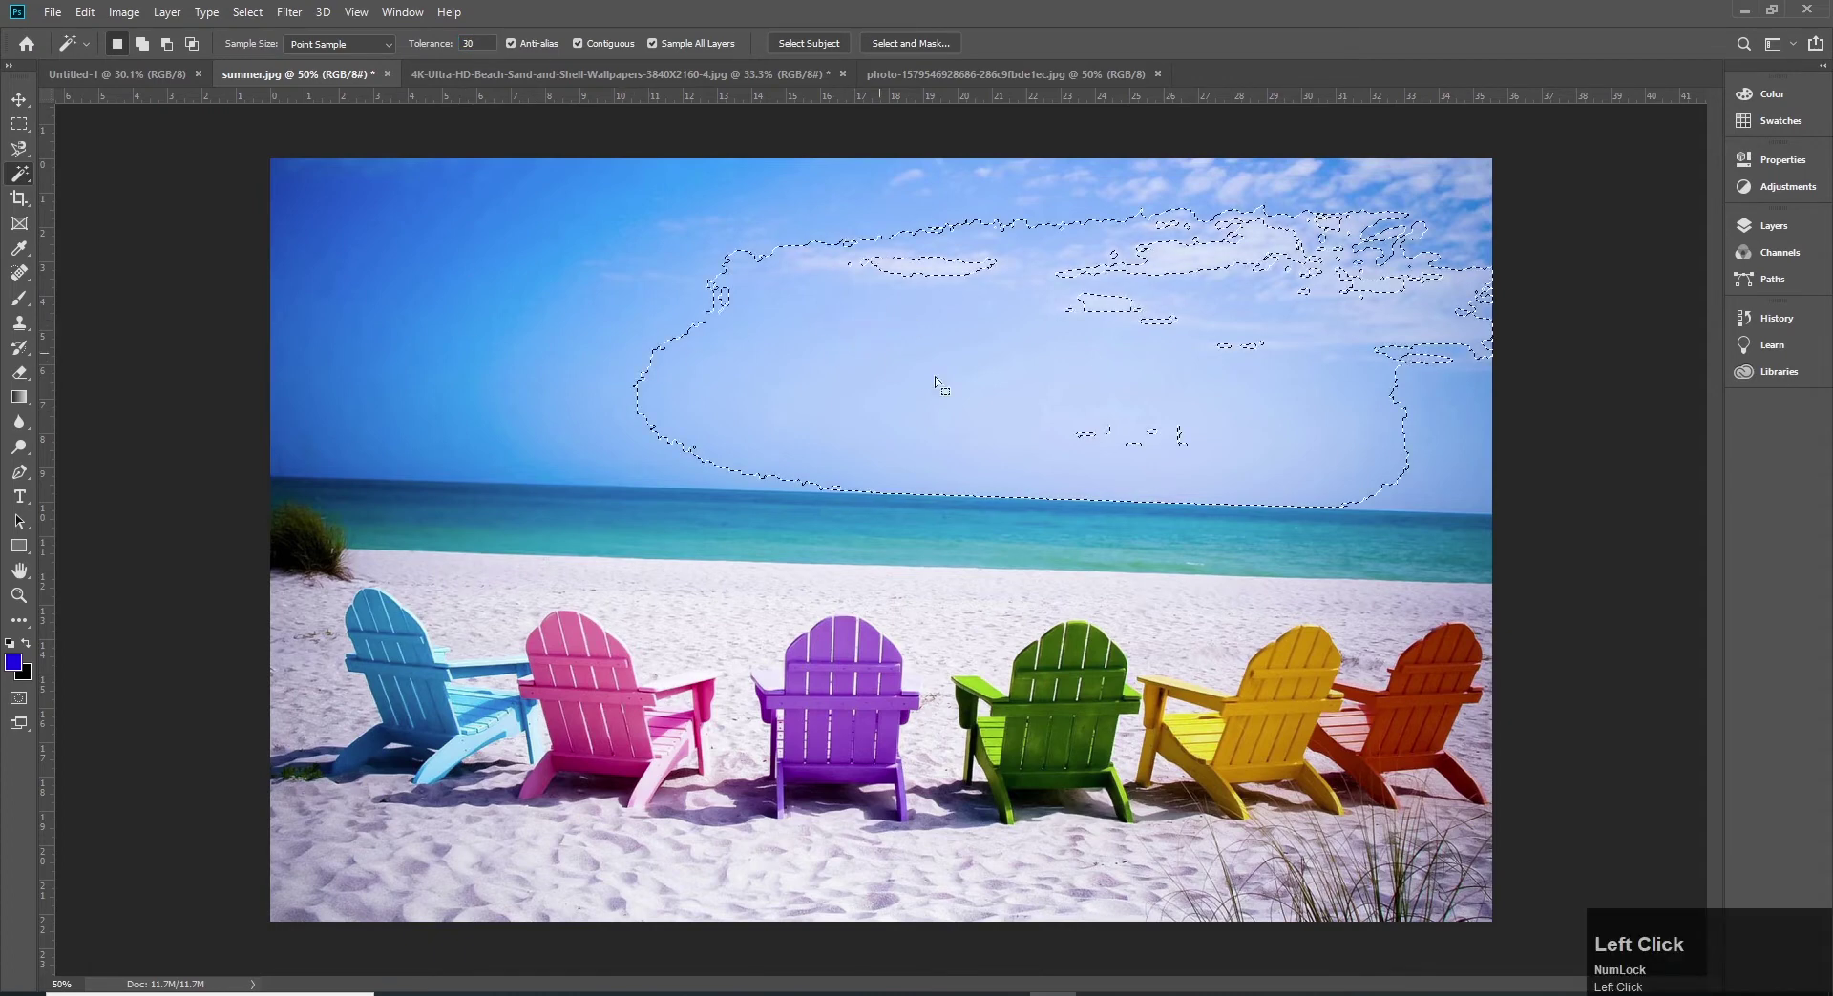
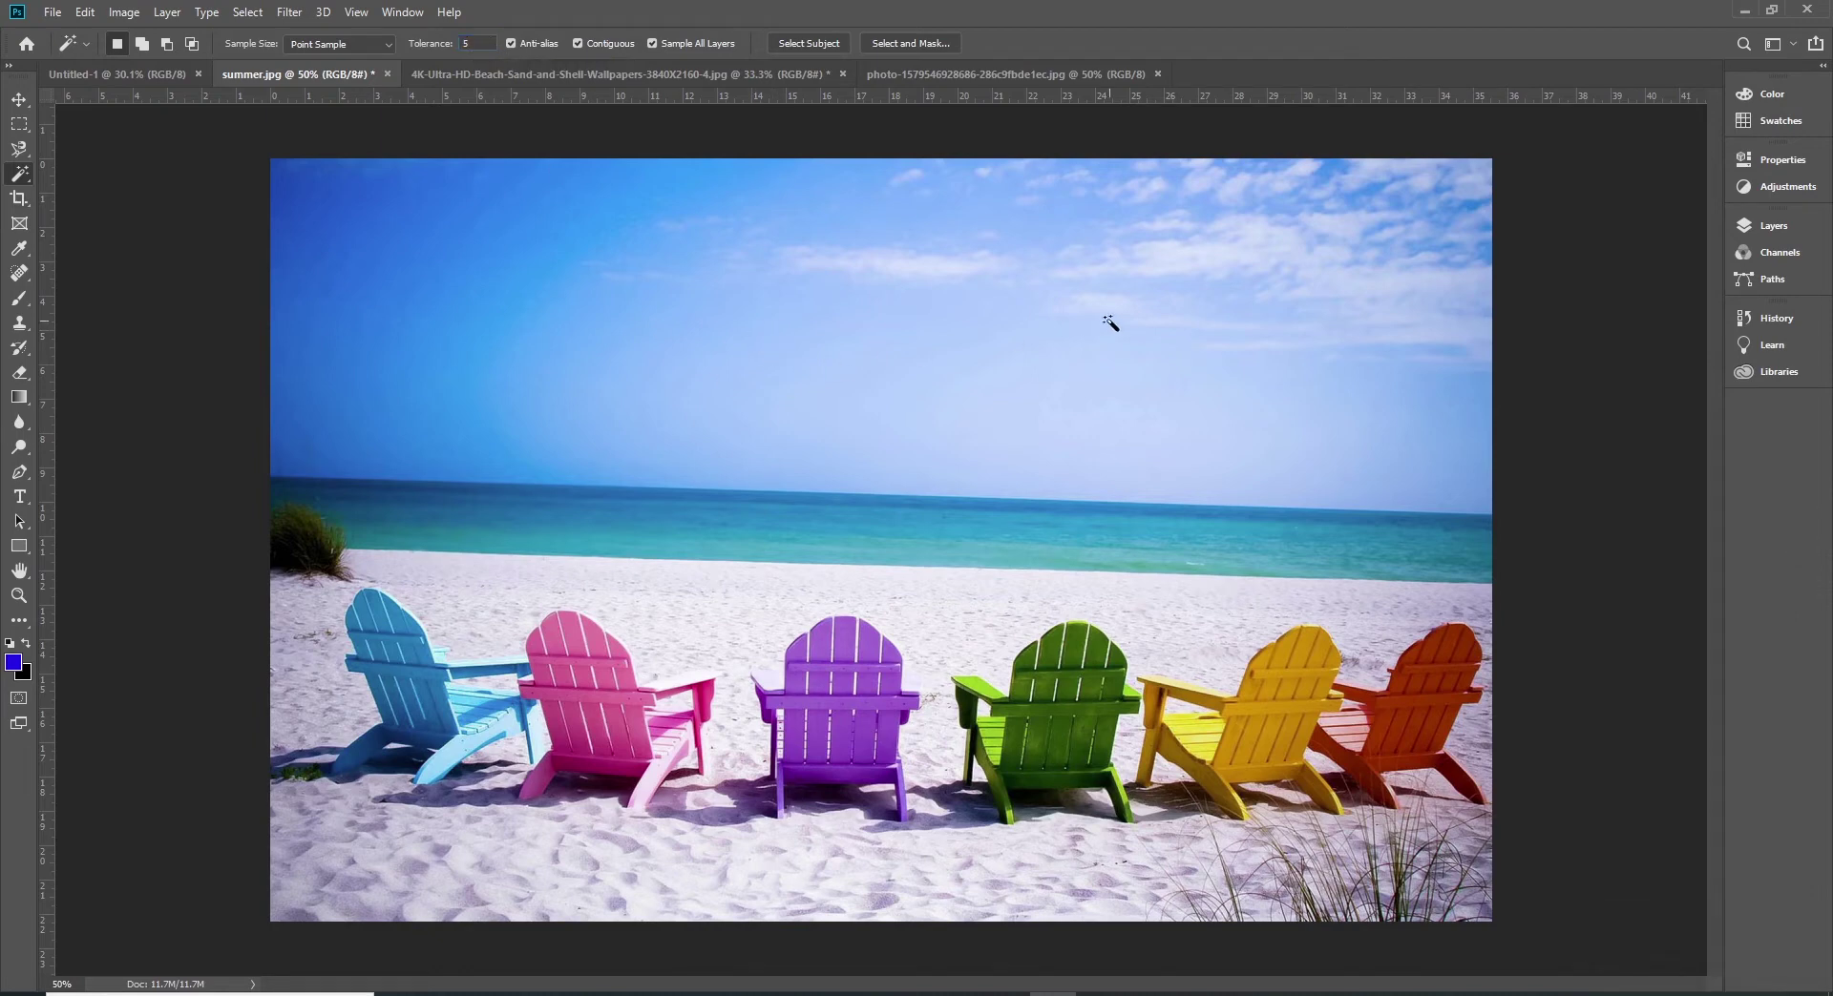
left_click(1117, 319)
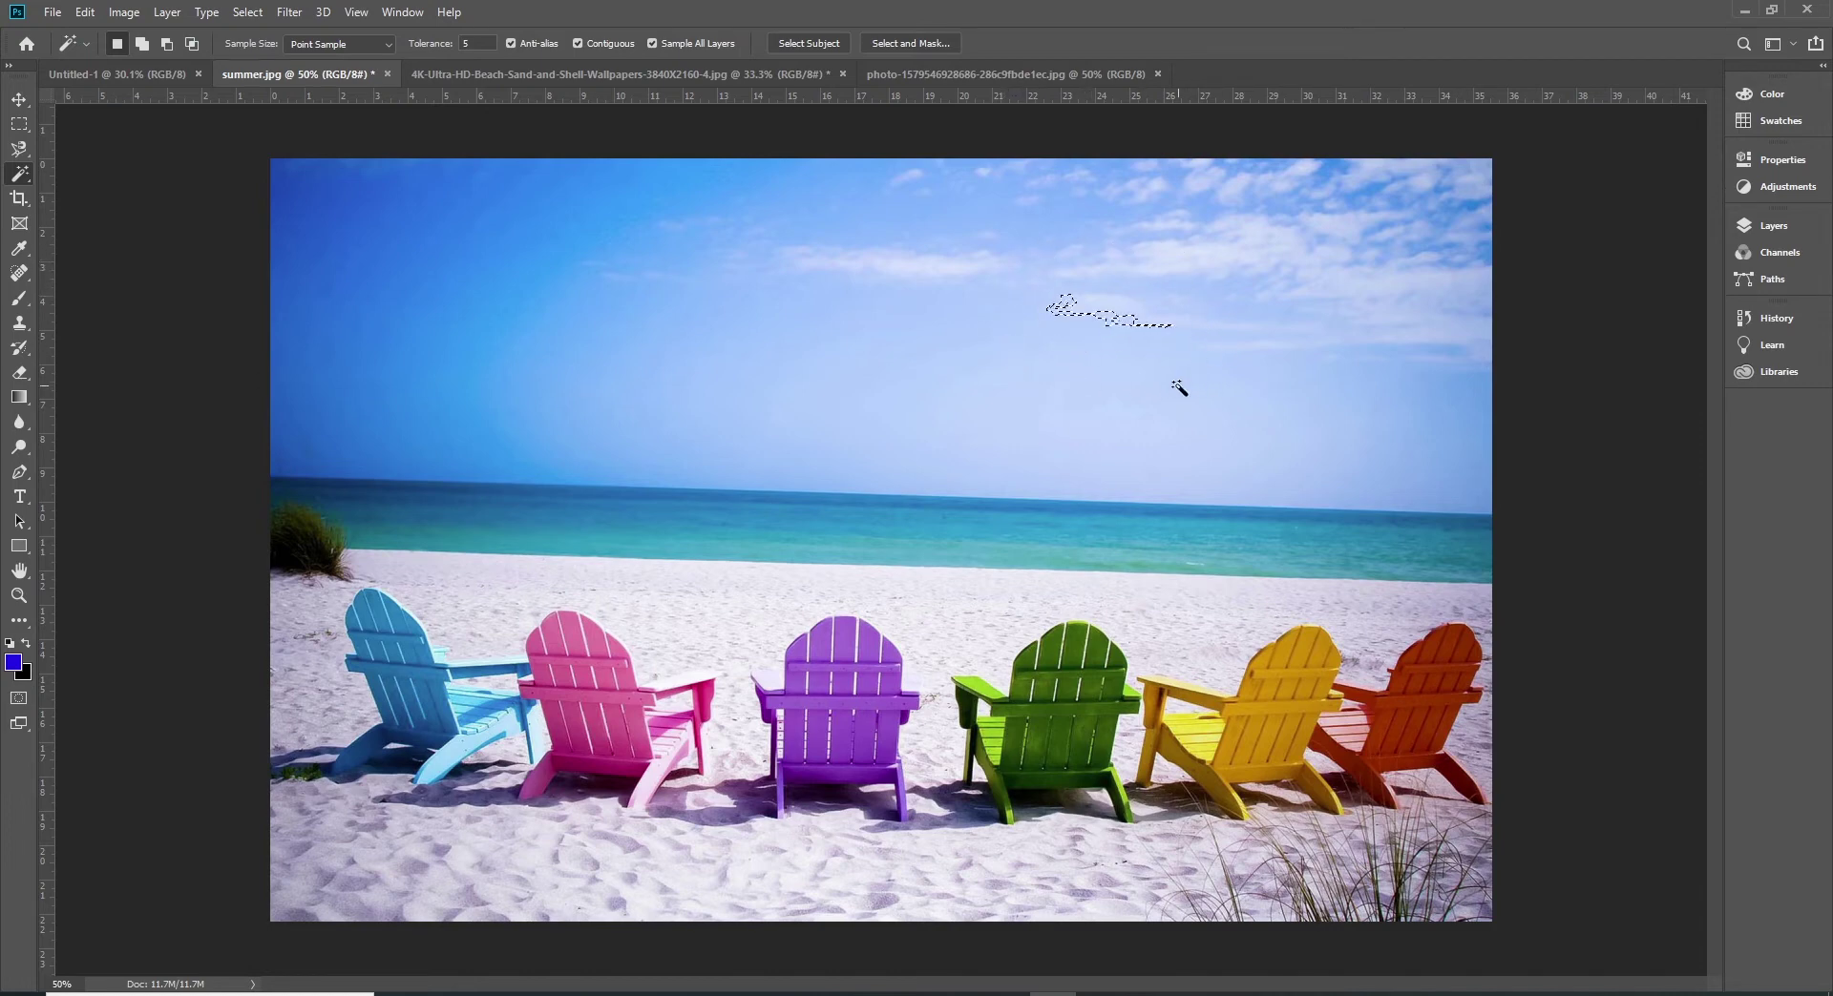
key("ctrl+d")
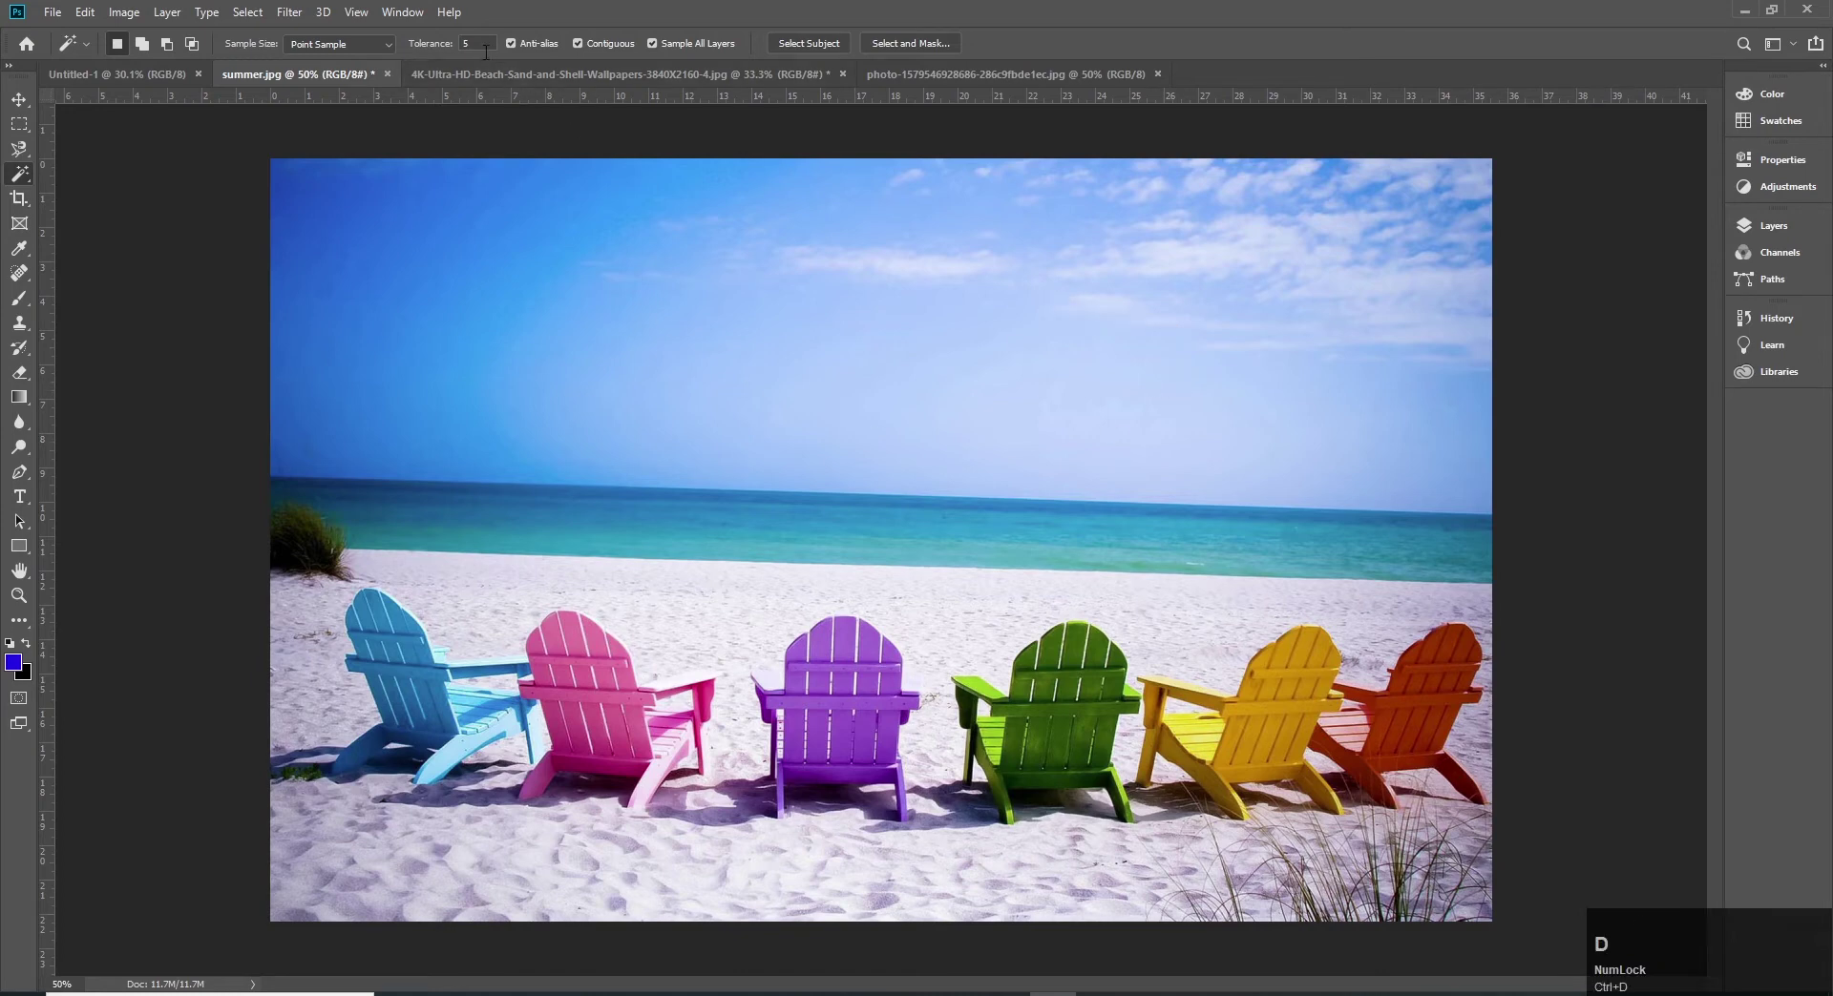
Step: With tolerance 20, sample the sky, add more cloud area to the selection, then deselect
left_click(479, 53)
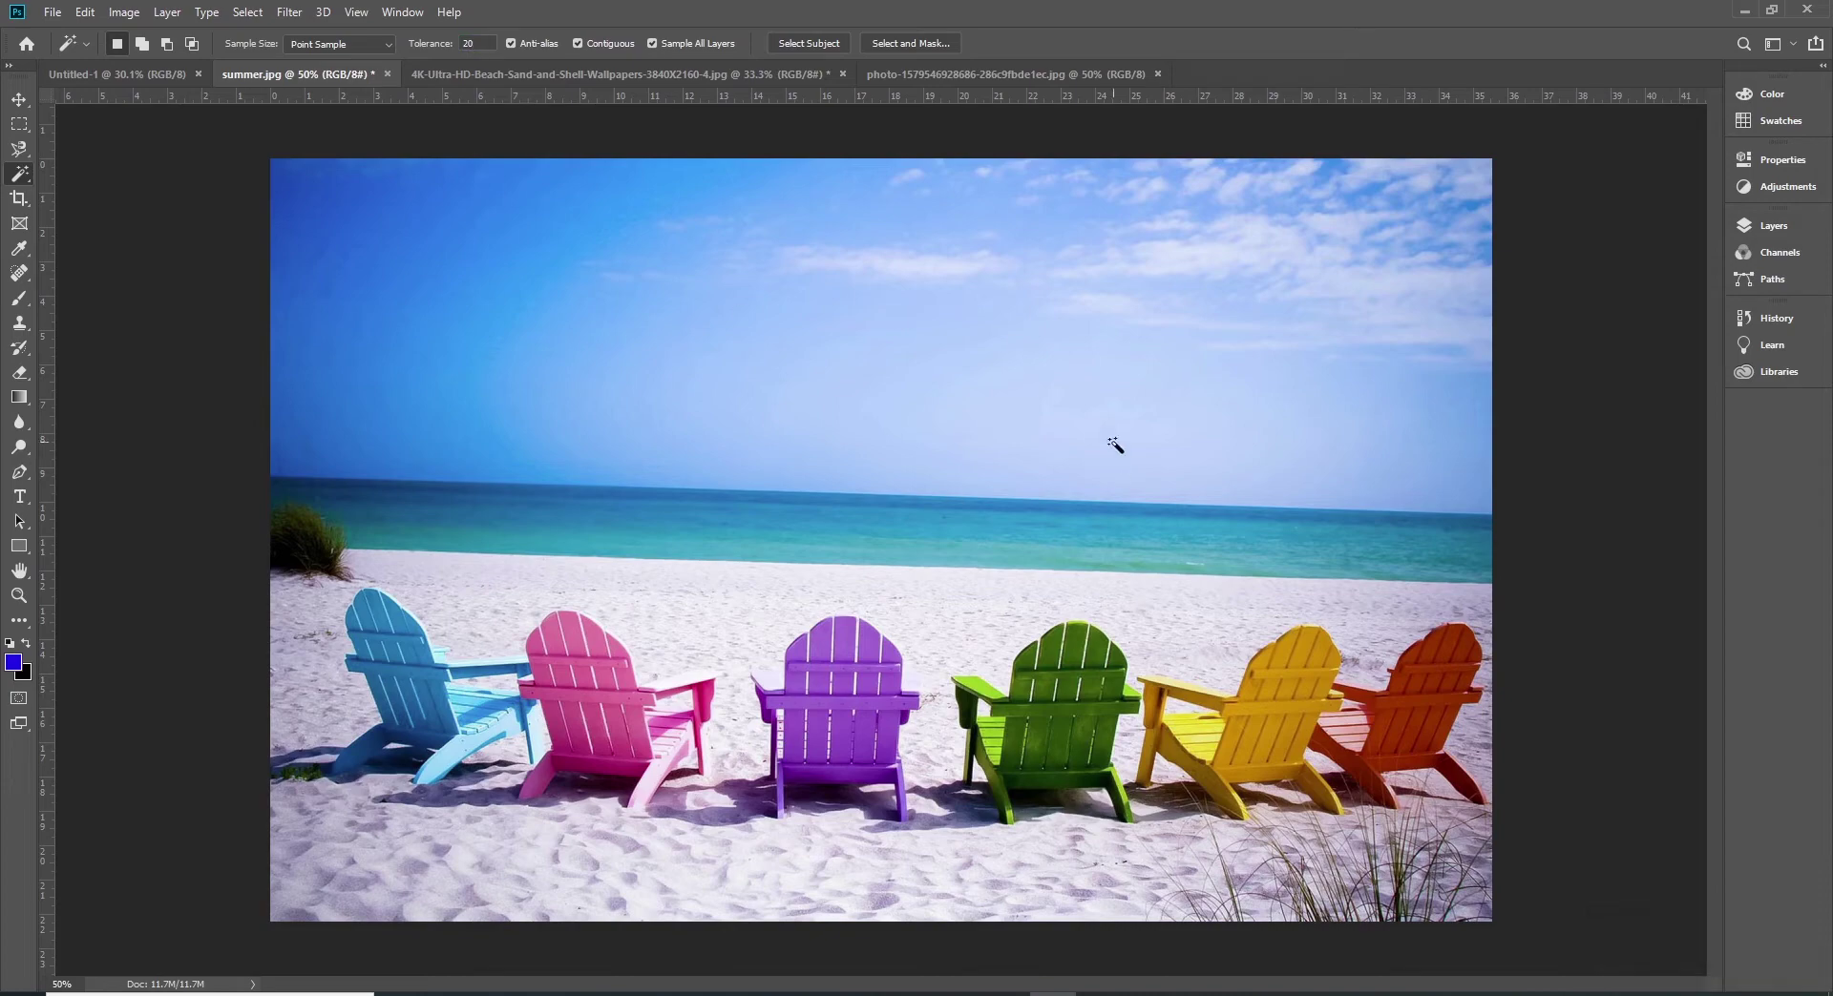
left_click(1233, 333)
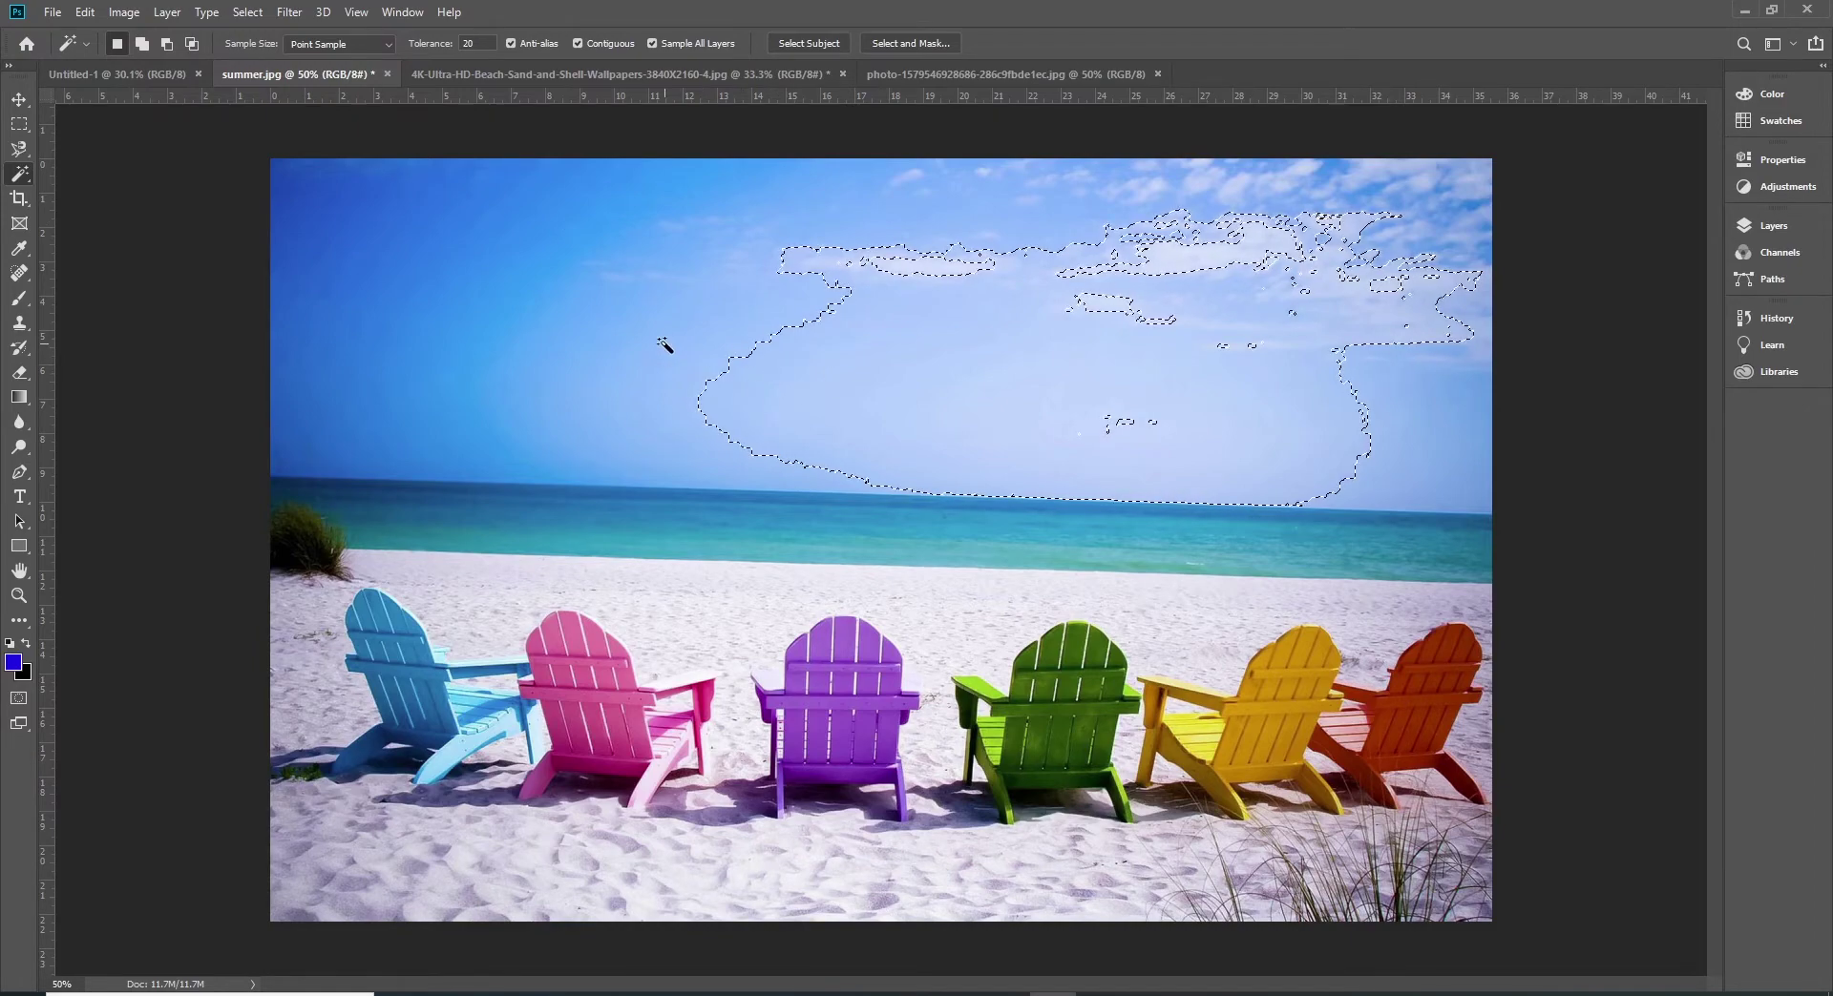
key("shift+Num_Lock")
left_click(666, 338)
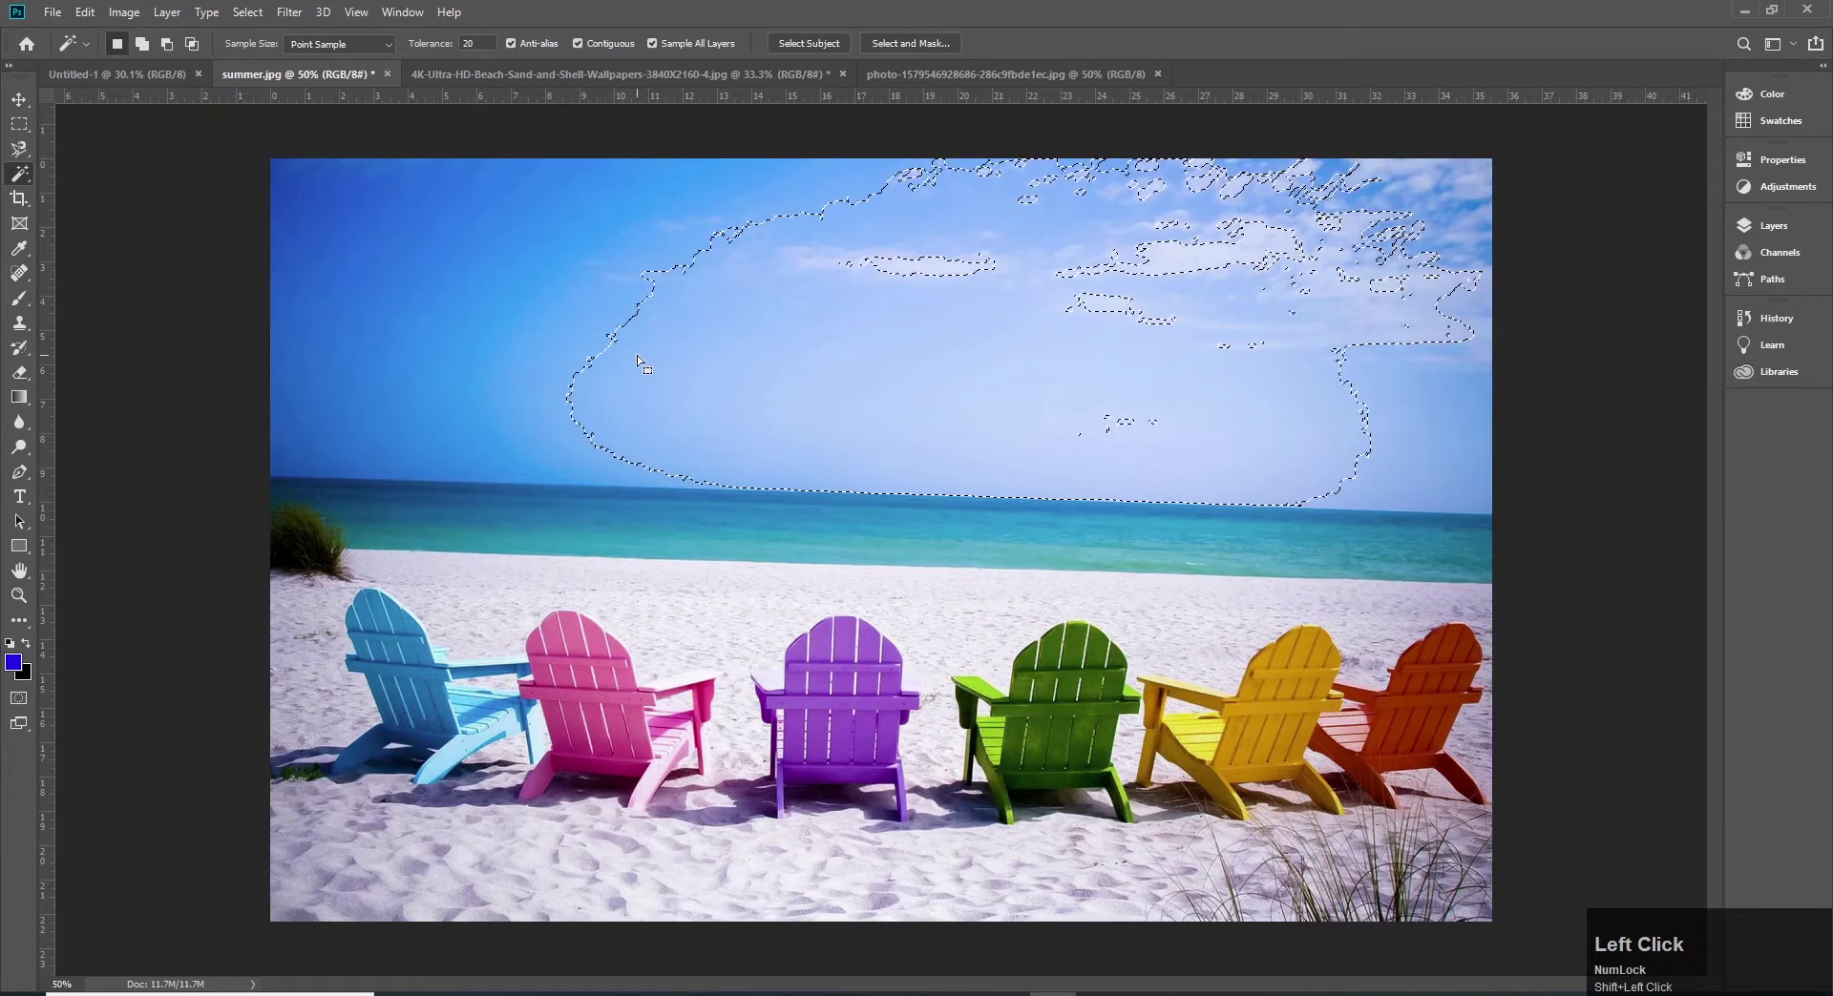
key("ctrl+d")
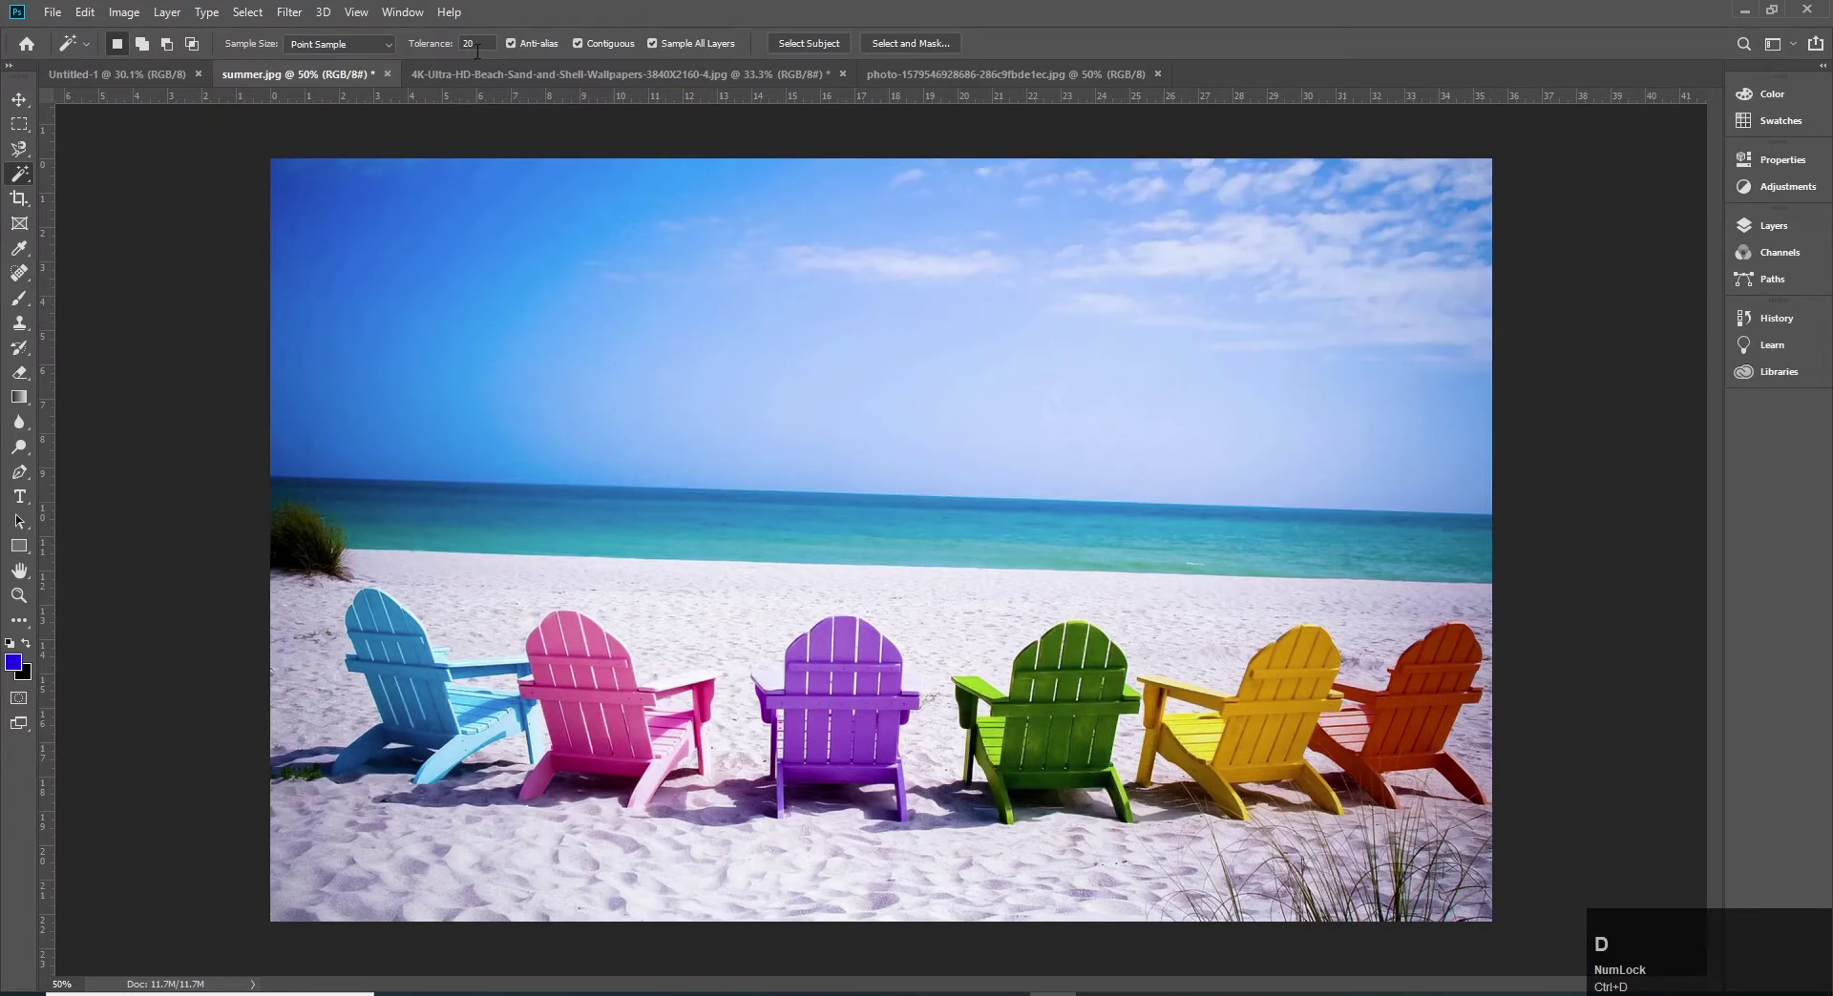
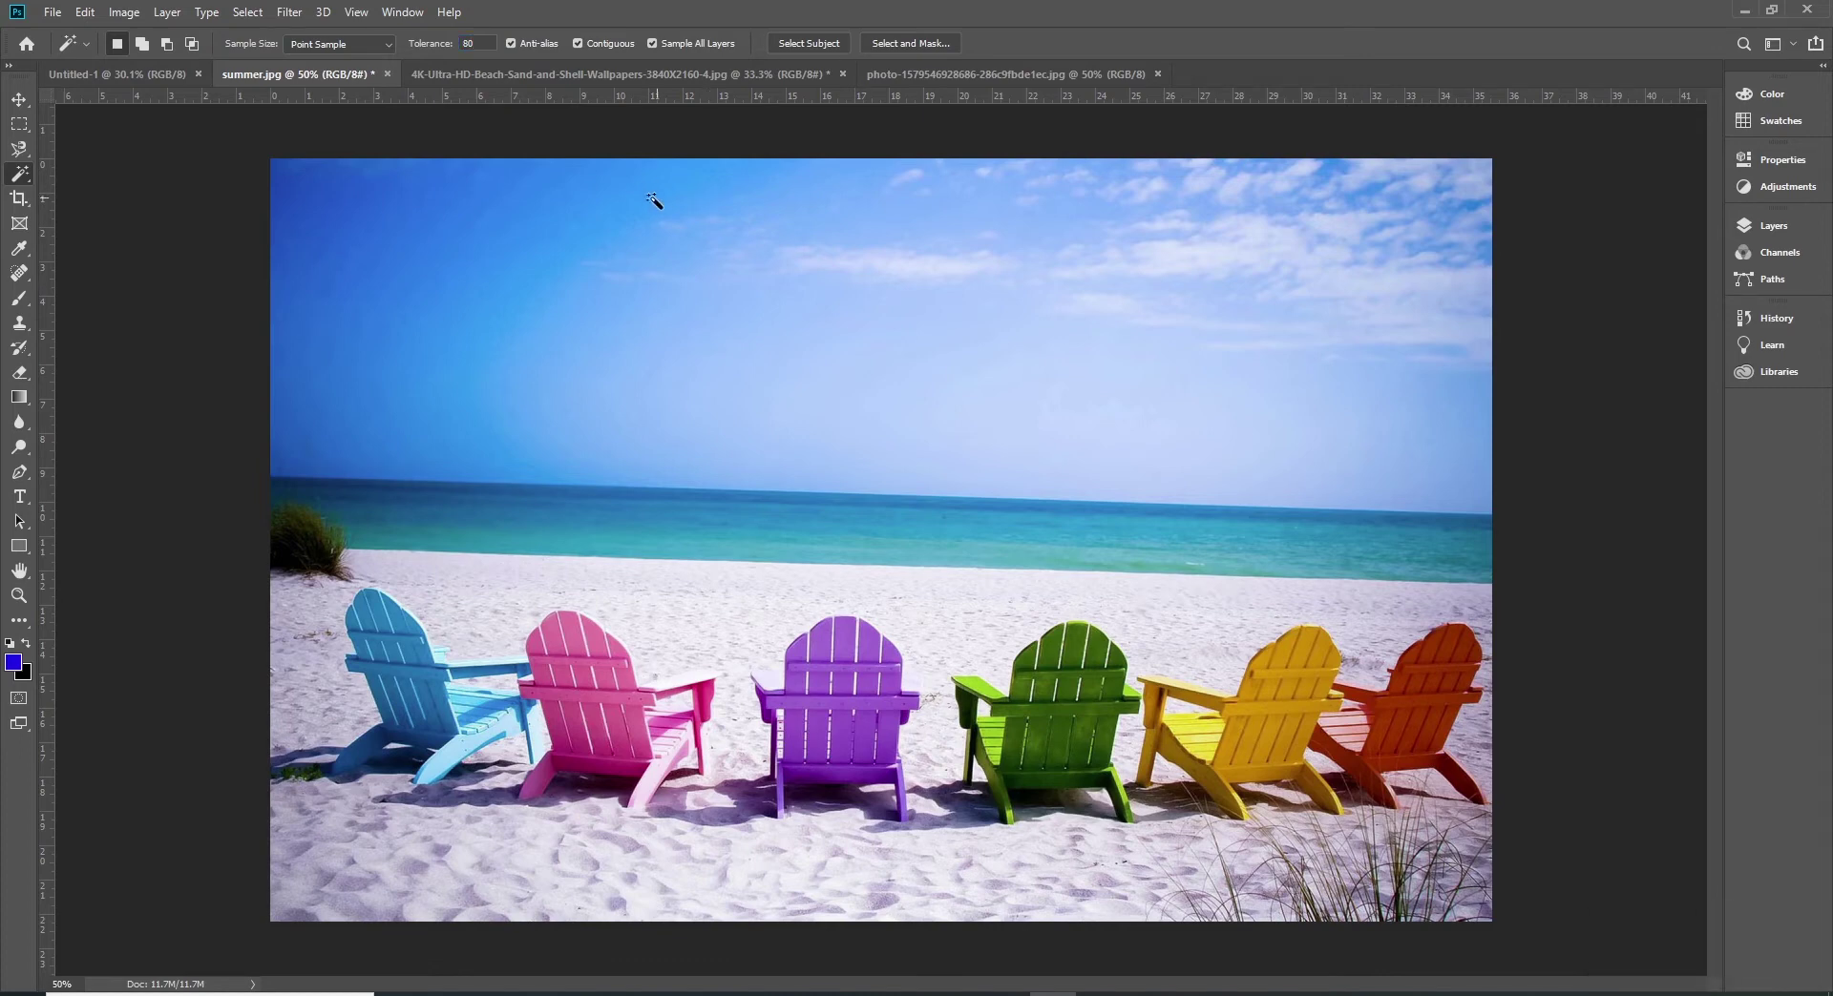
Step: Sample the sky at tolerance 80 and extend the selection across most of the sea
left_click(366, 243)
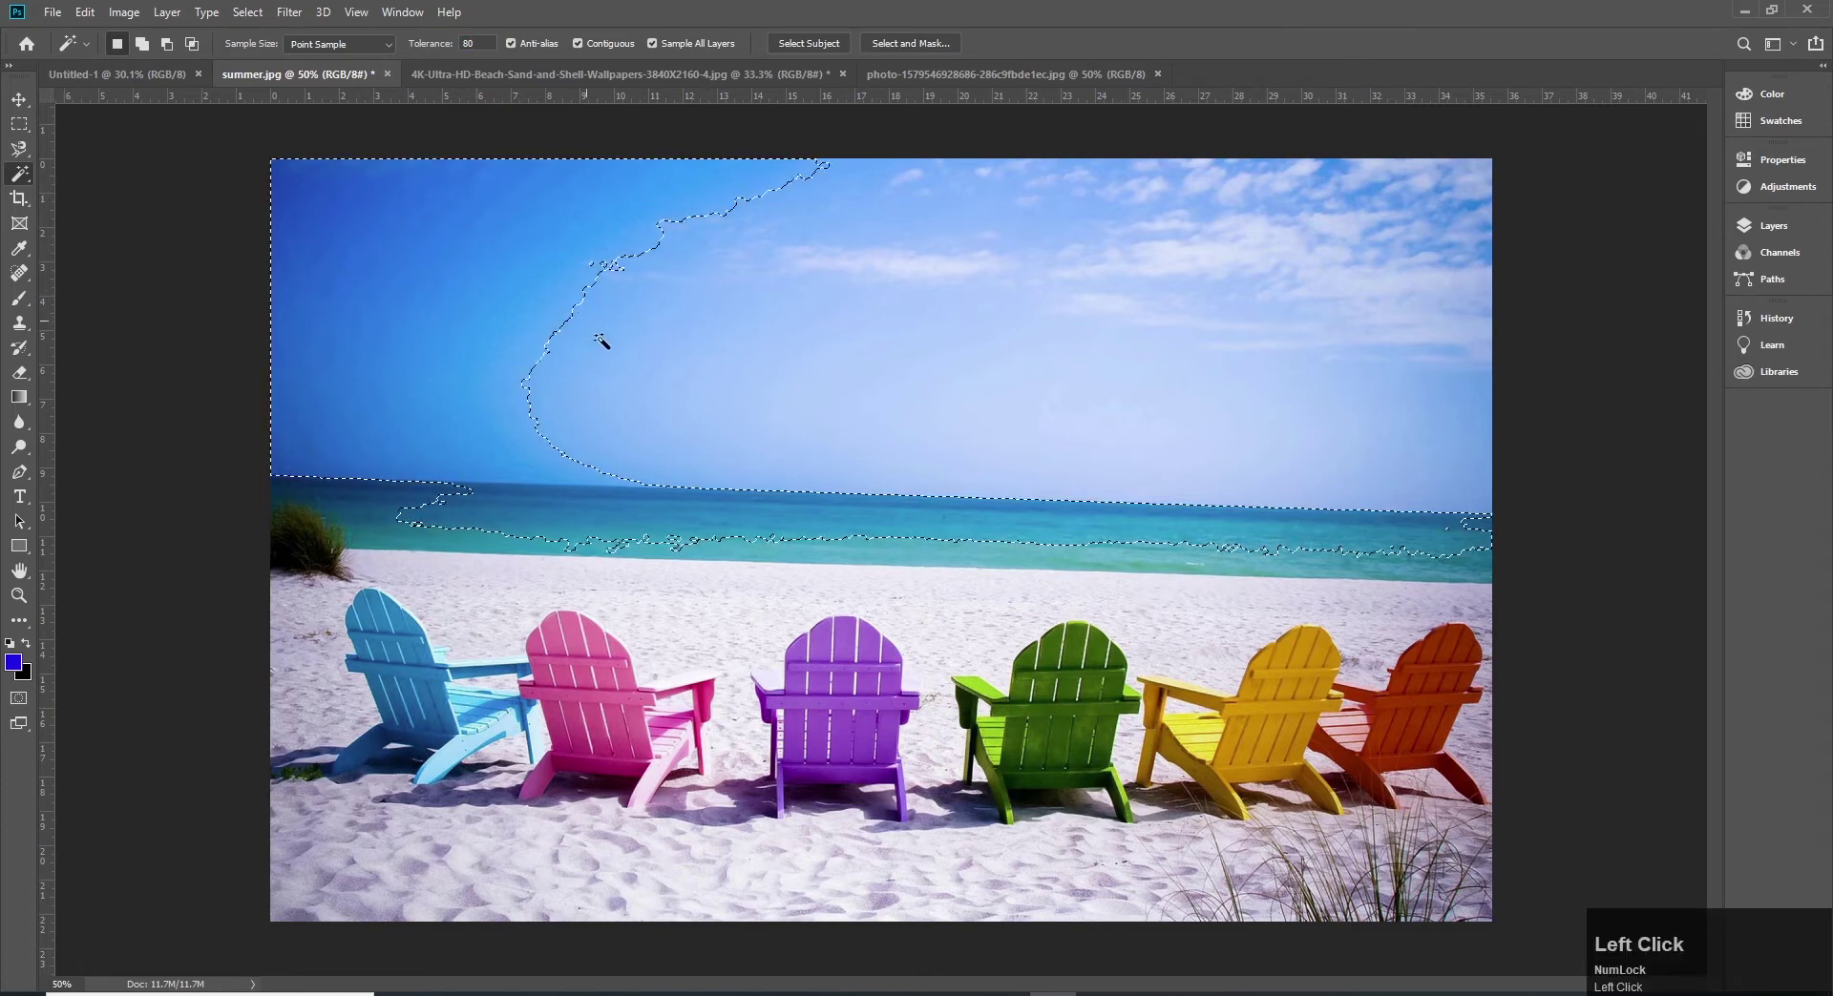
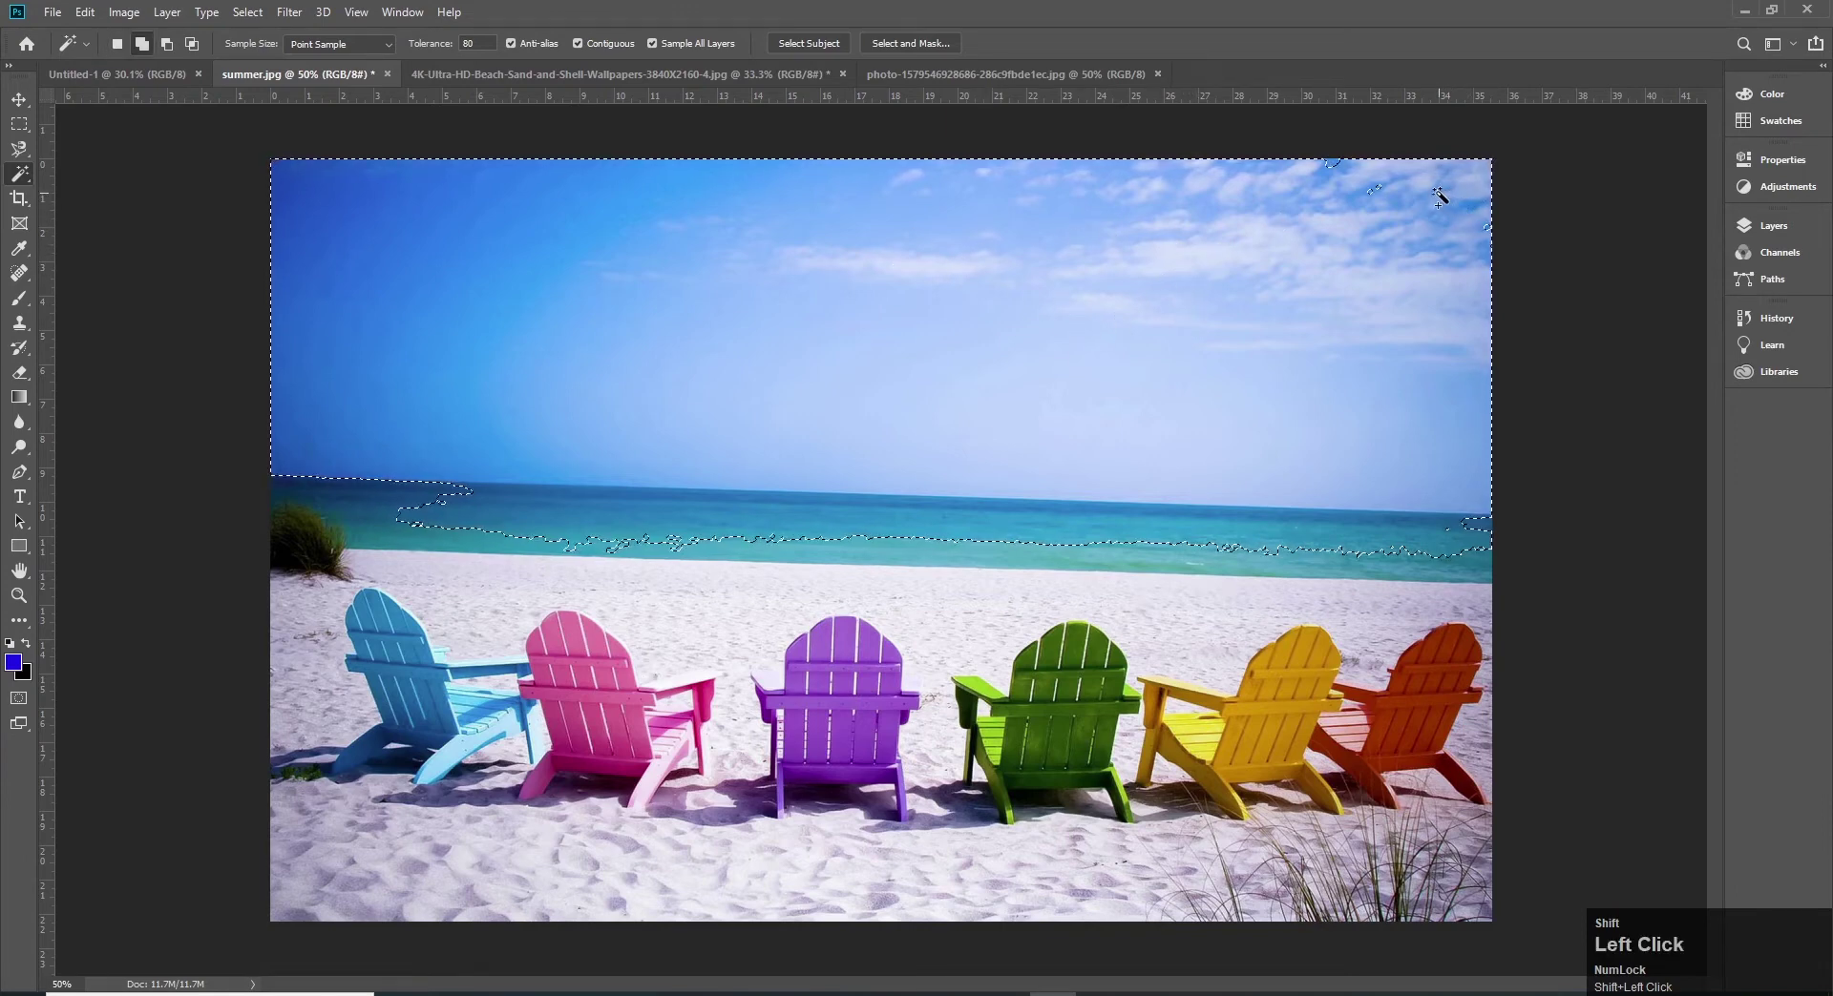
left_click(1445, 191)
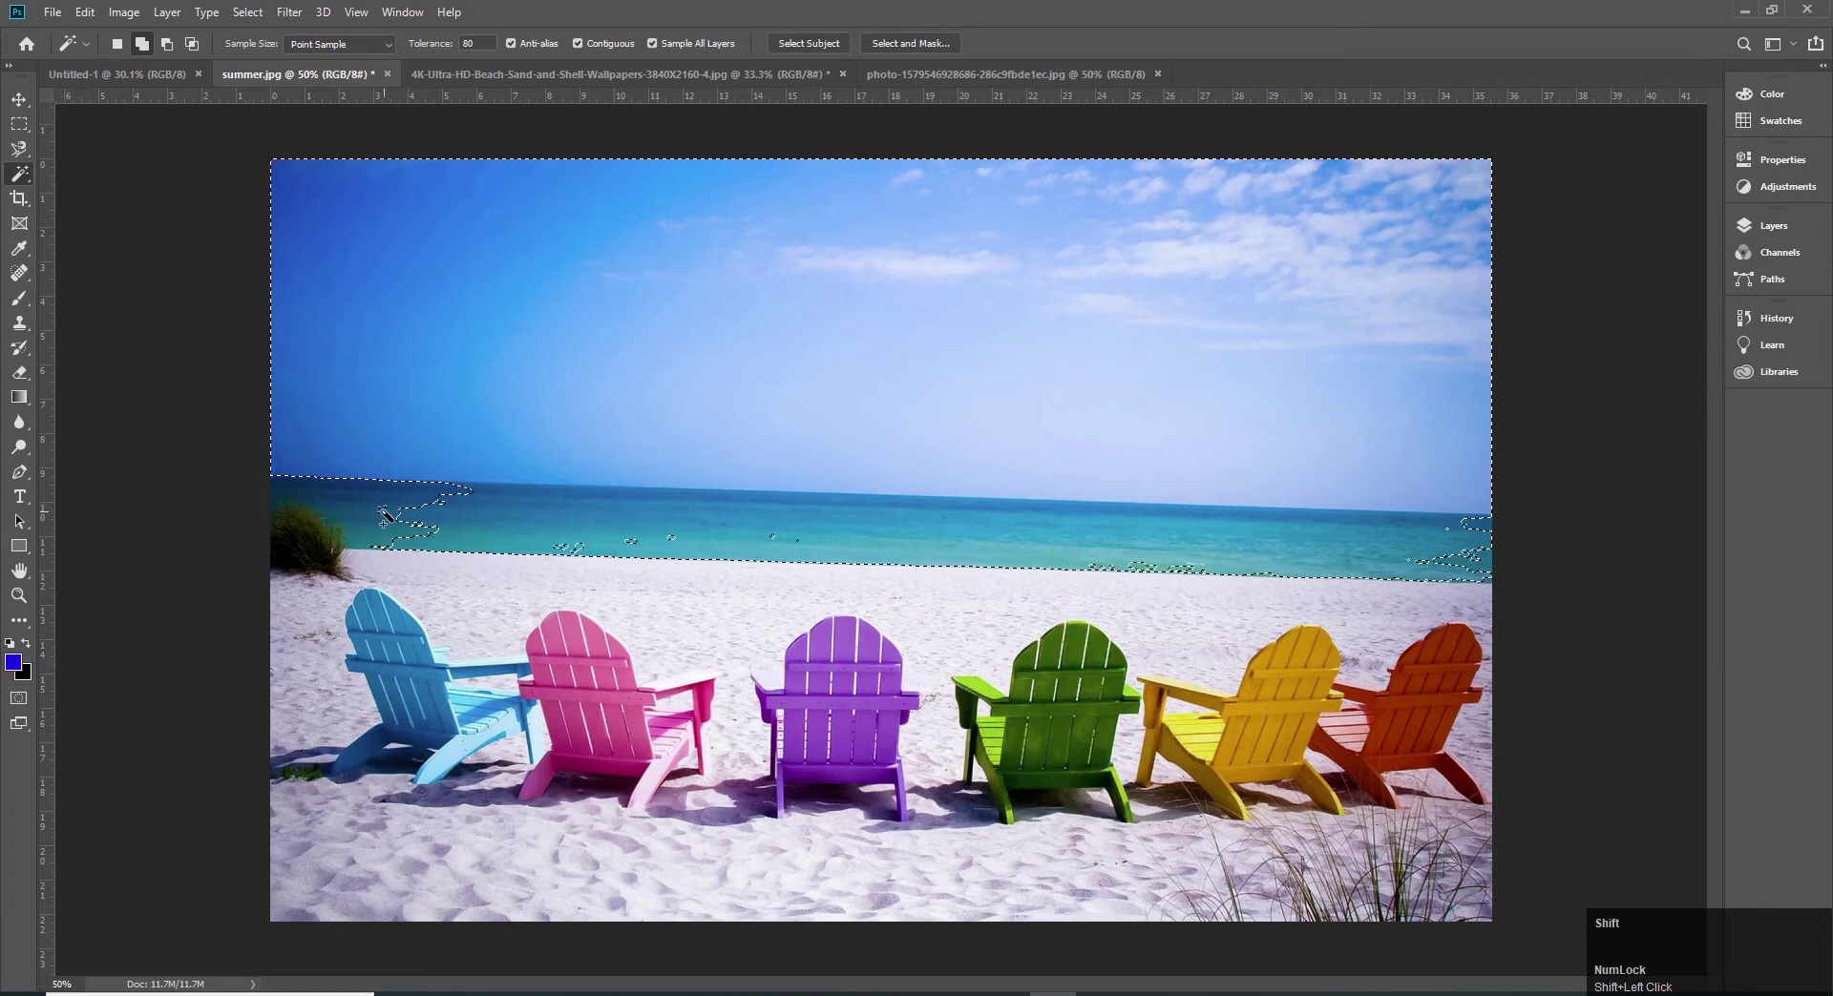
Step: Select the whole sky and sea down to the shoreline with the Magic Wand
left_click(394, 499)
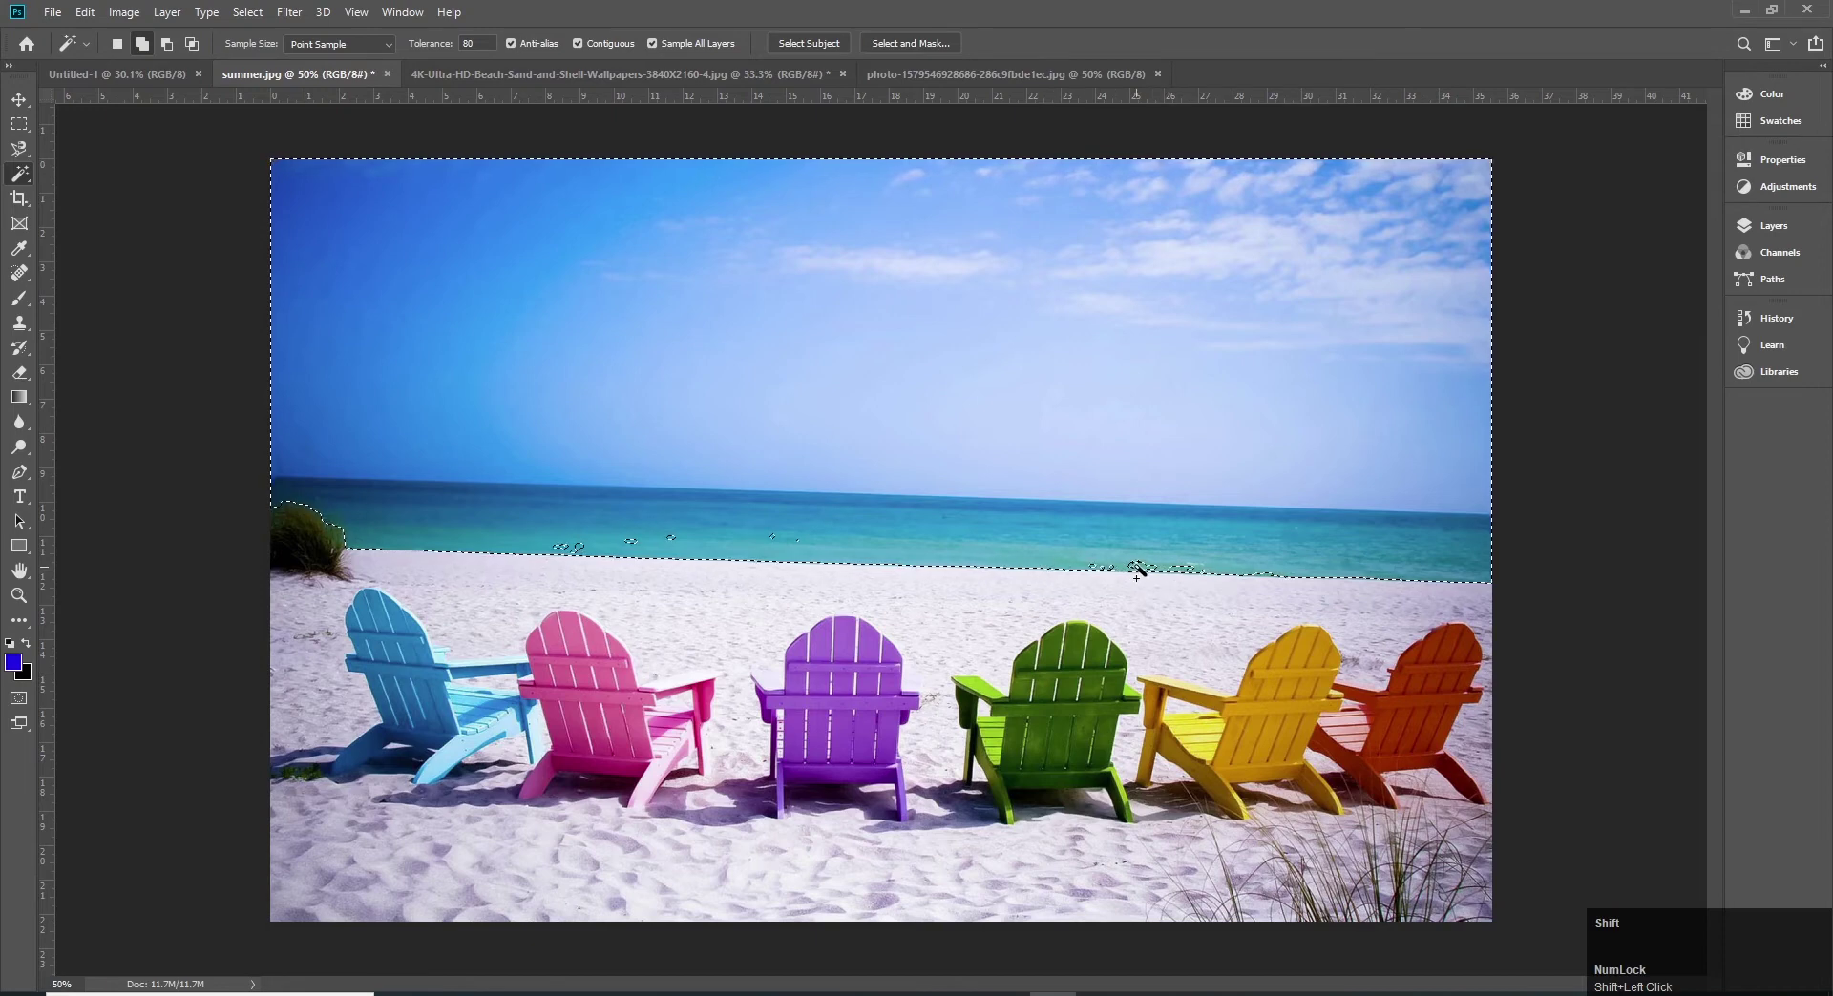
left_click(1145, 564)
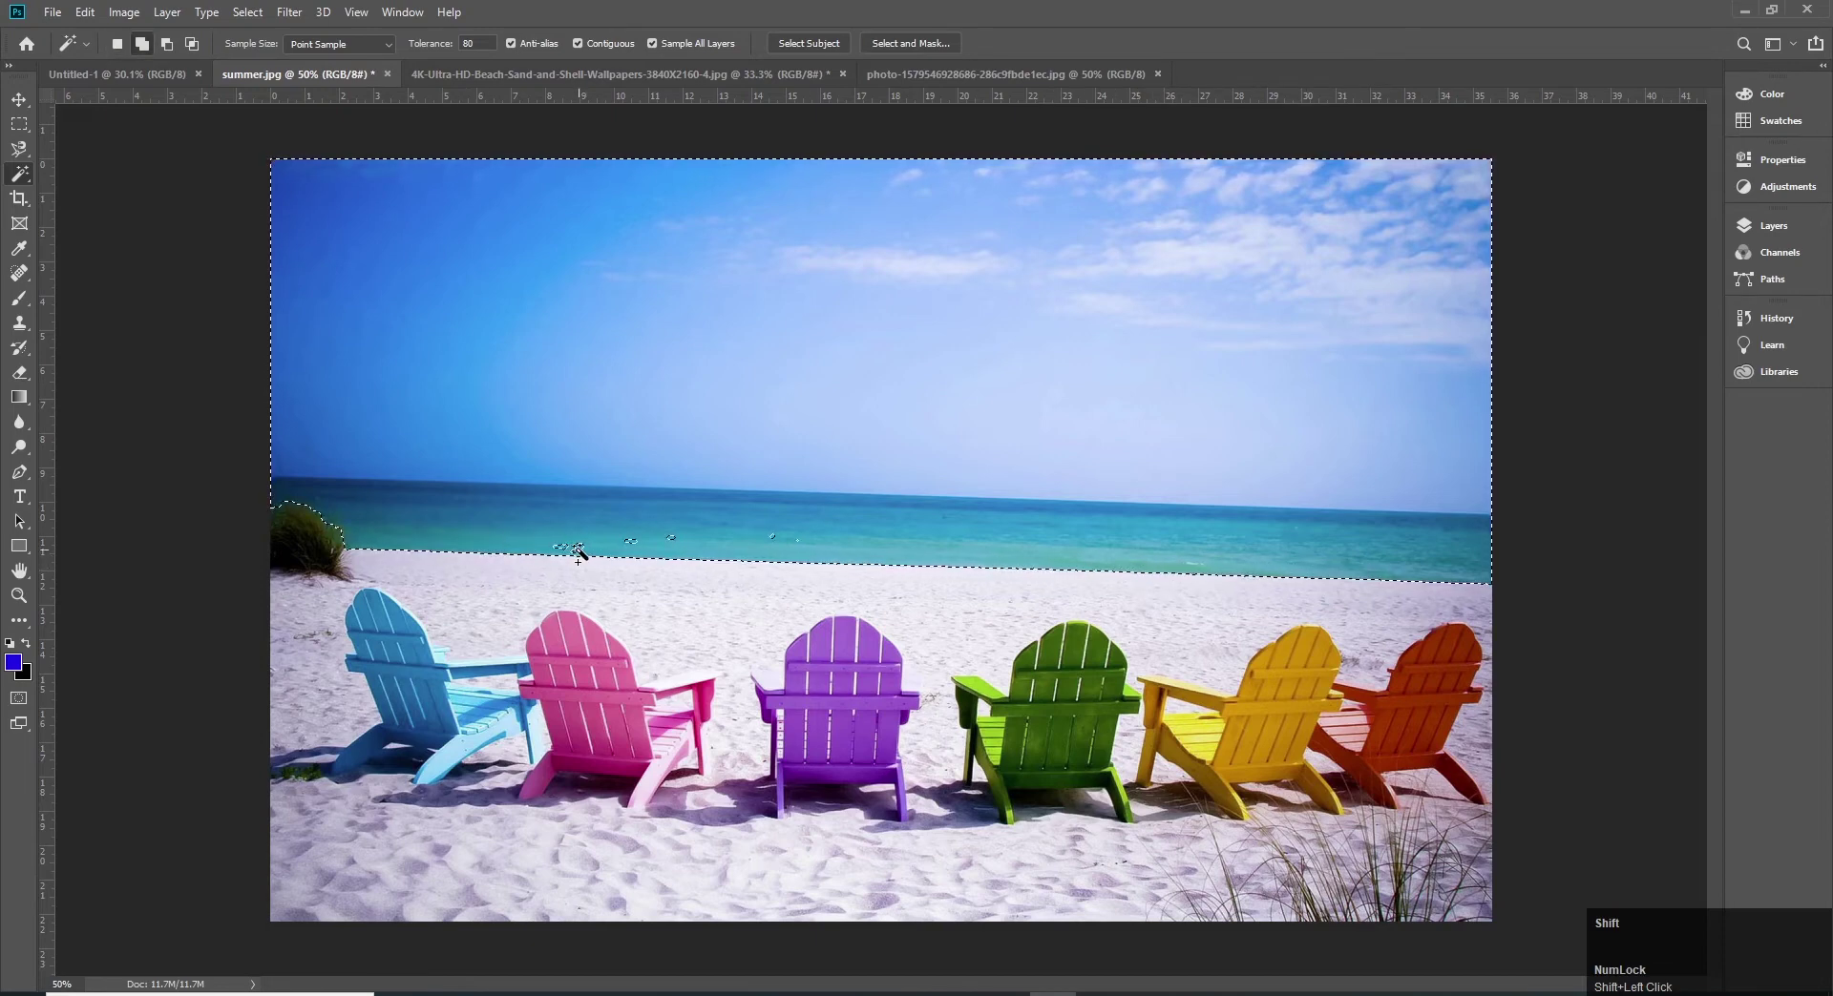
left_click(589, 548)
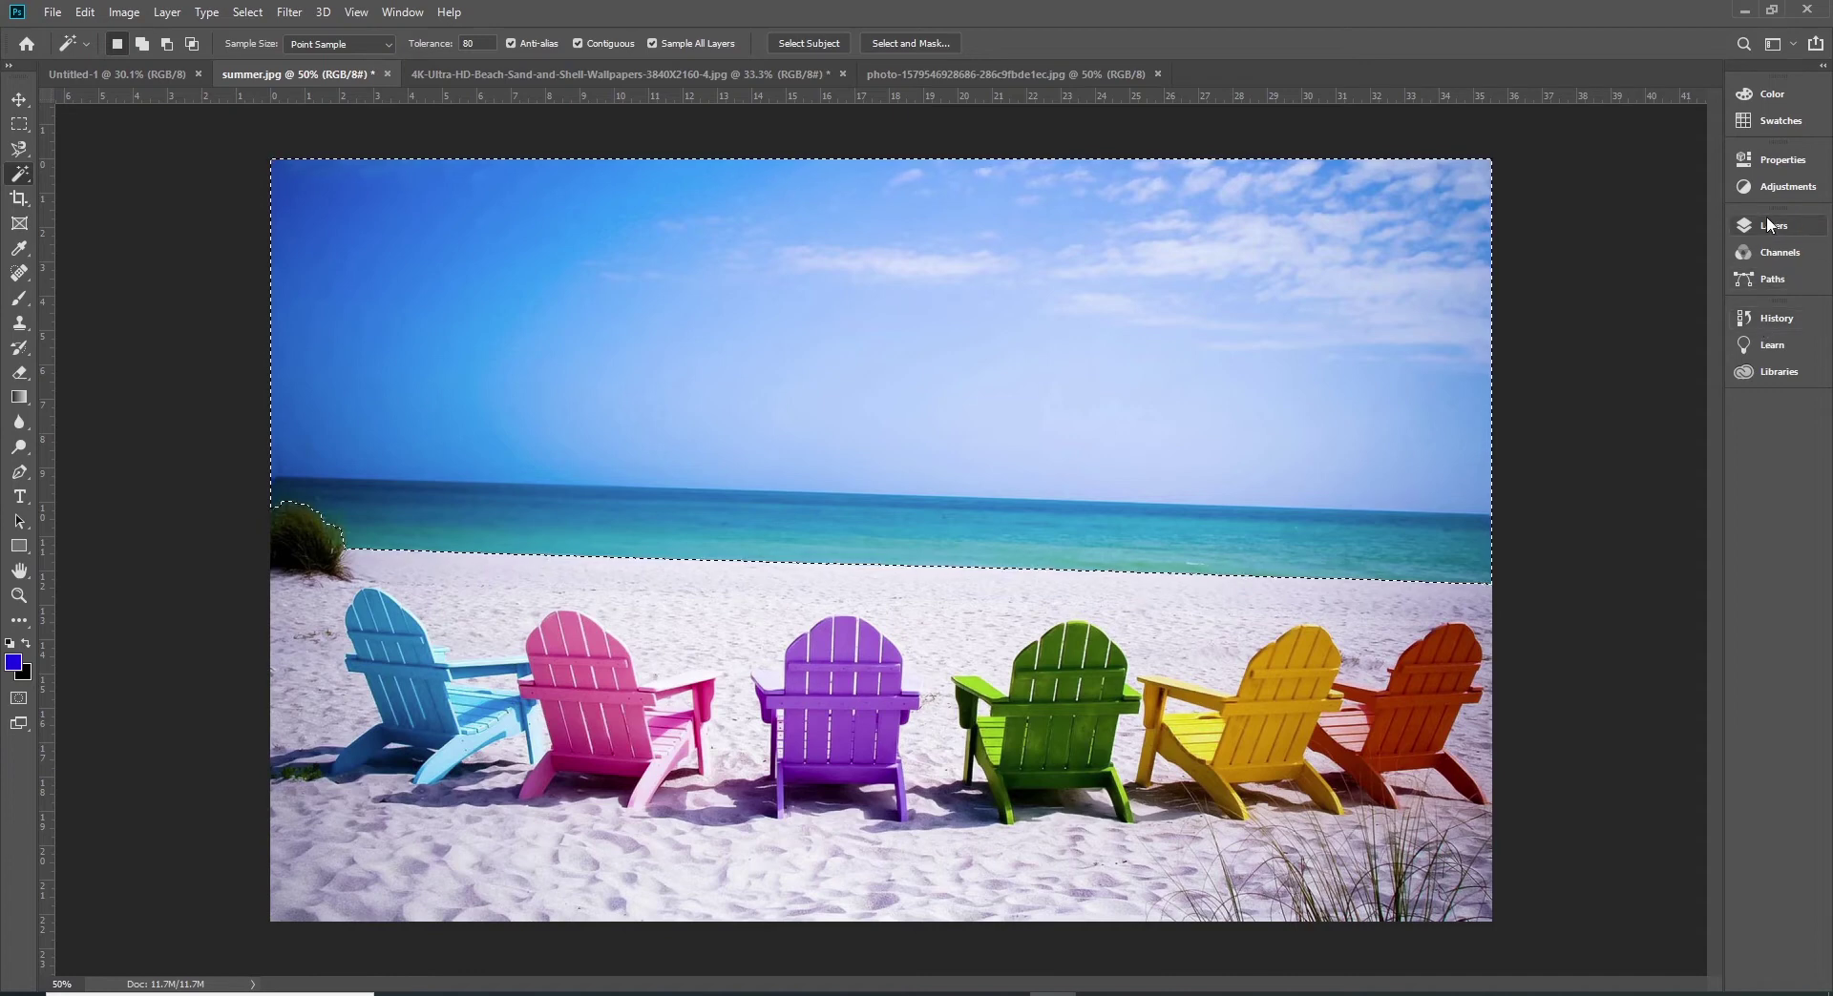
Step: Show the Layers panel and bring up the selection context menu over the sky and sea
left_click(1780, 229)
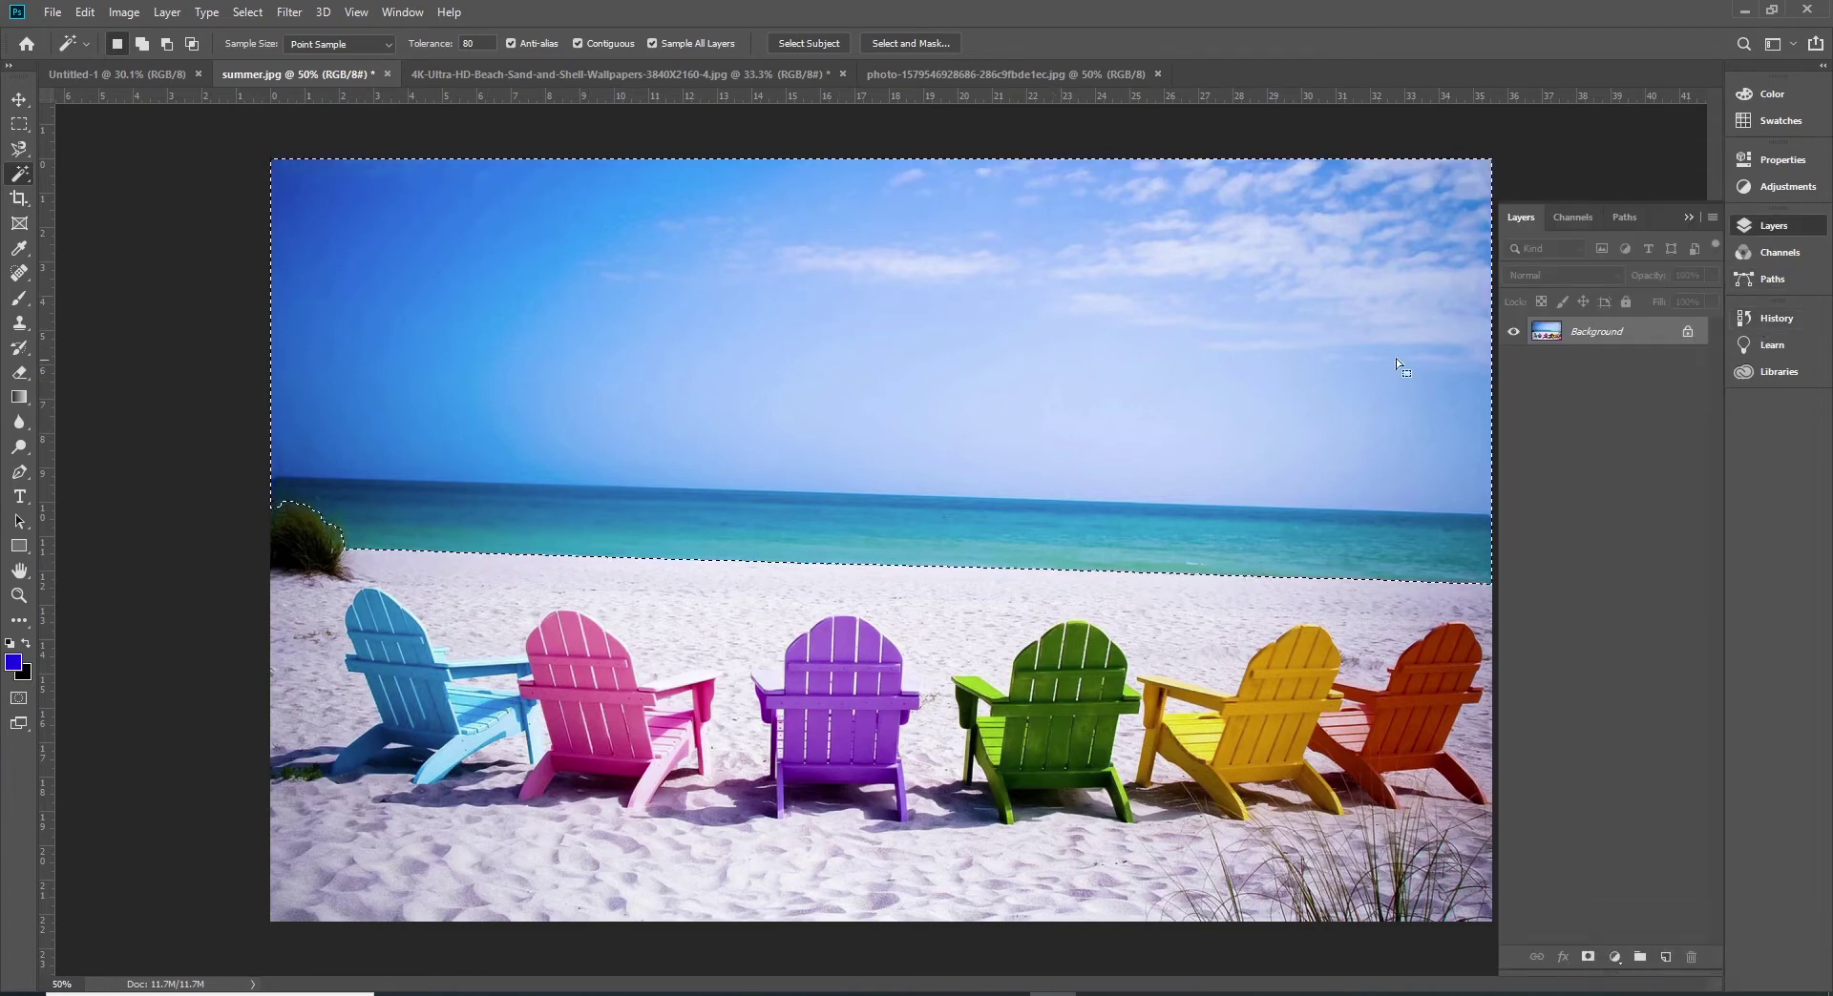
right_click(1107, 364)
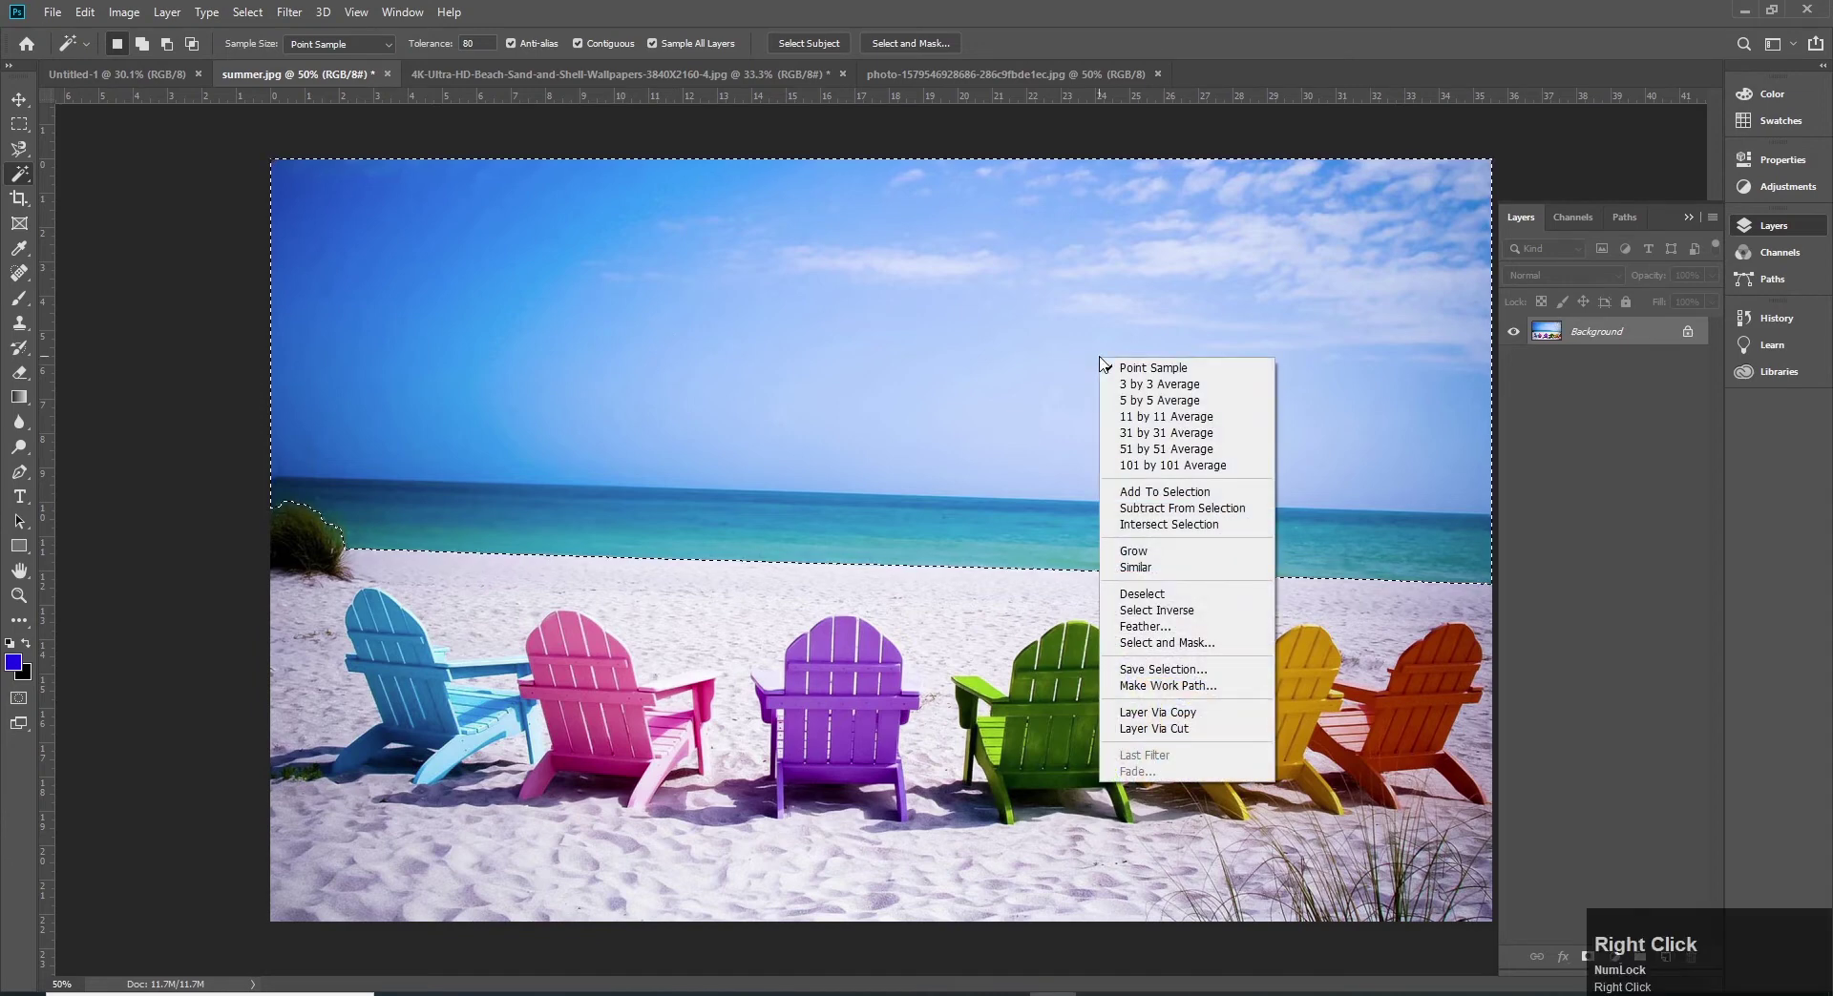
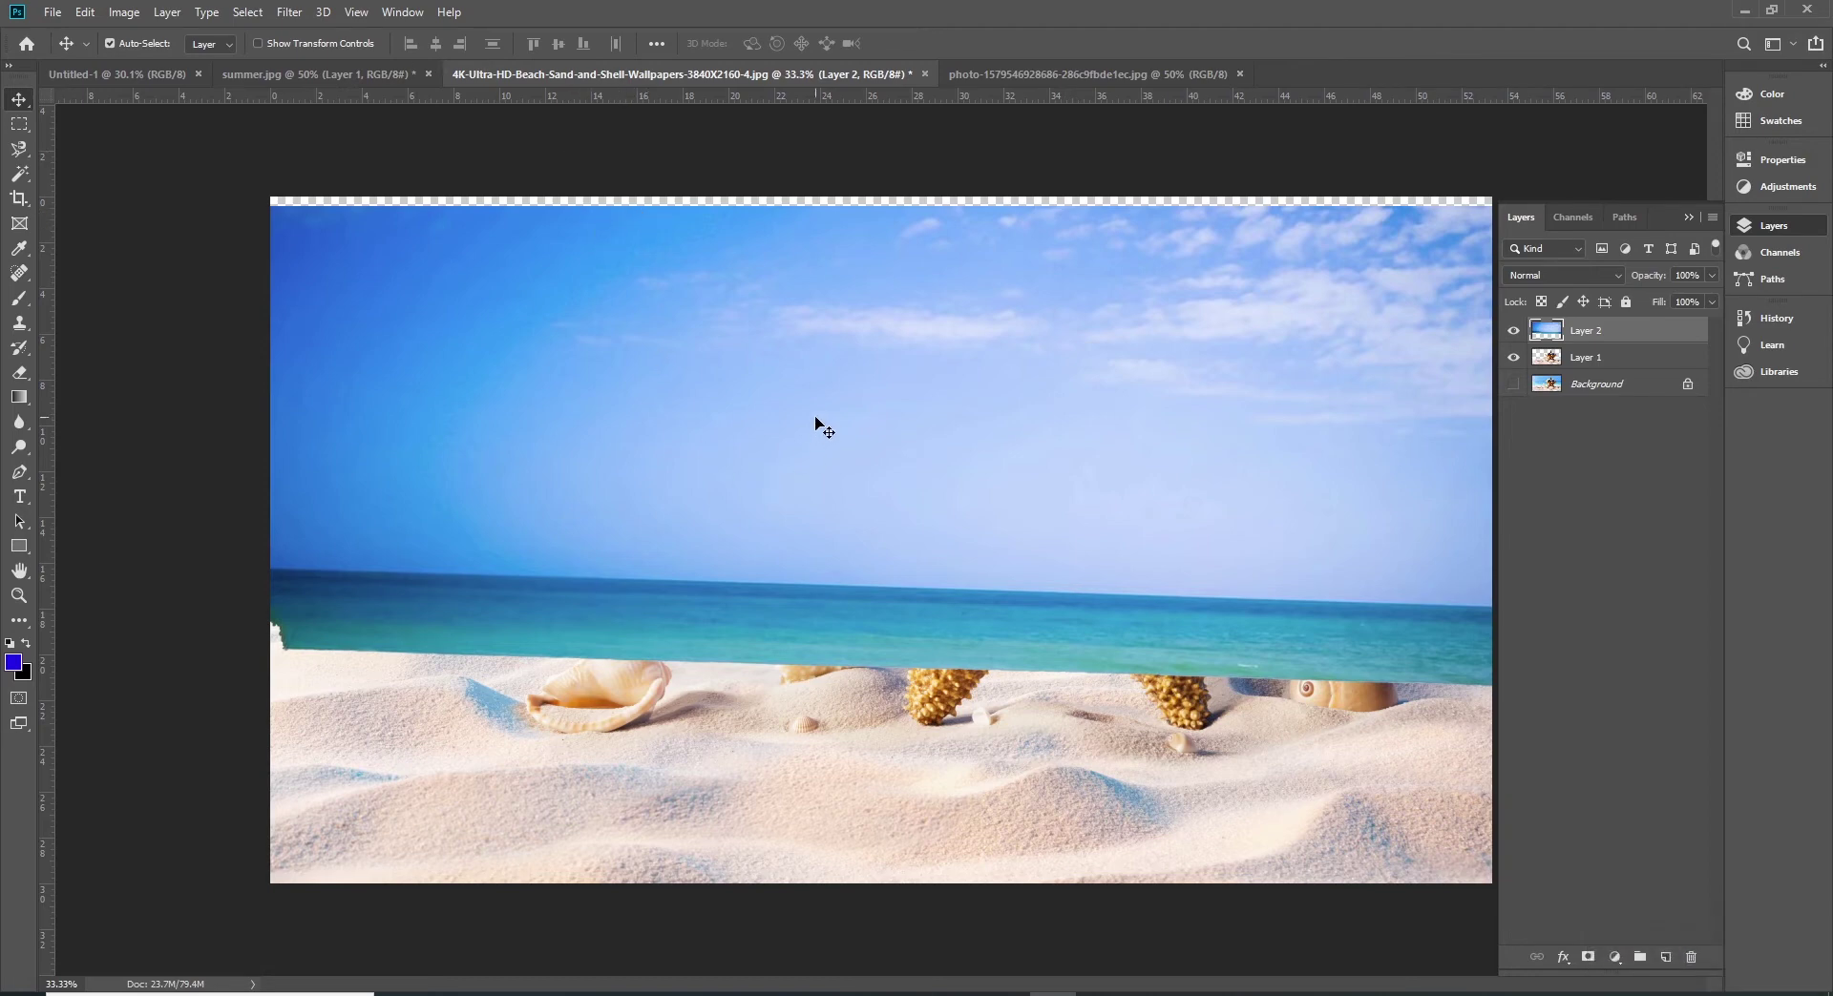
Step: Nudge the pasted sky-and-sea layer, start a Free Transform on it, then cancel it
left_click_drag(845, 381, 816, 379)
left_click(842, 363)
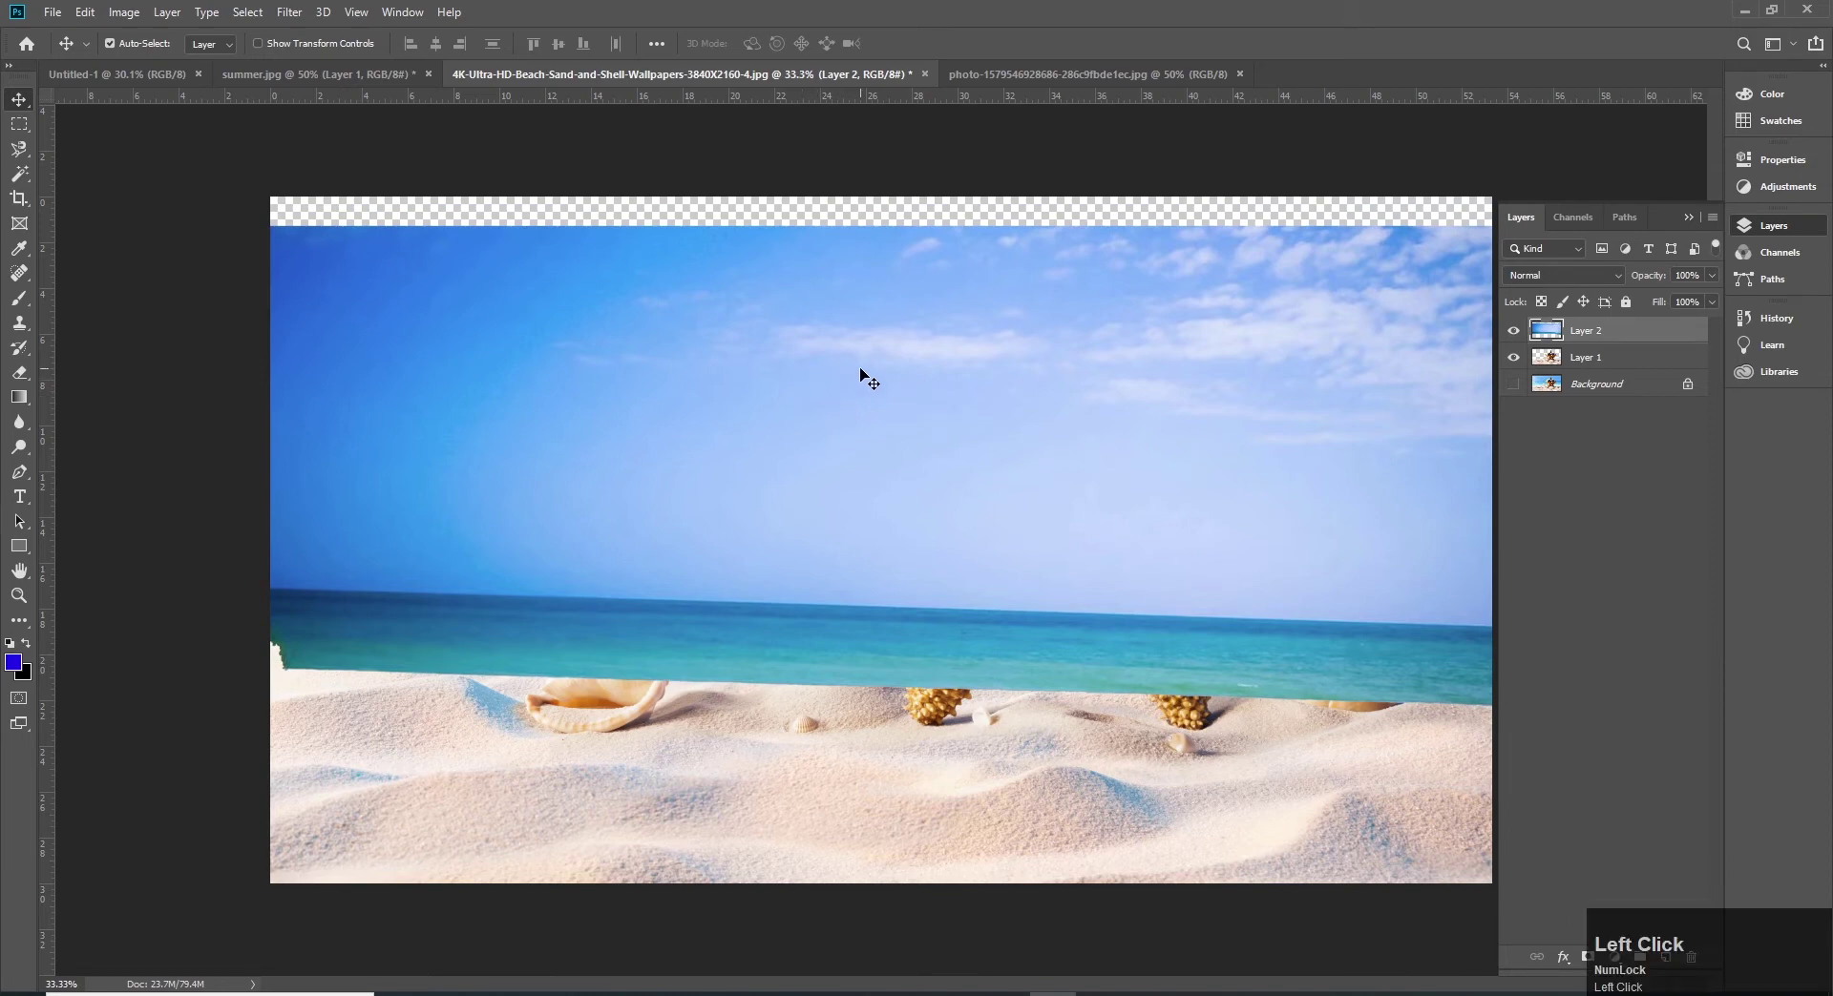
key("ctrl+t")
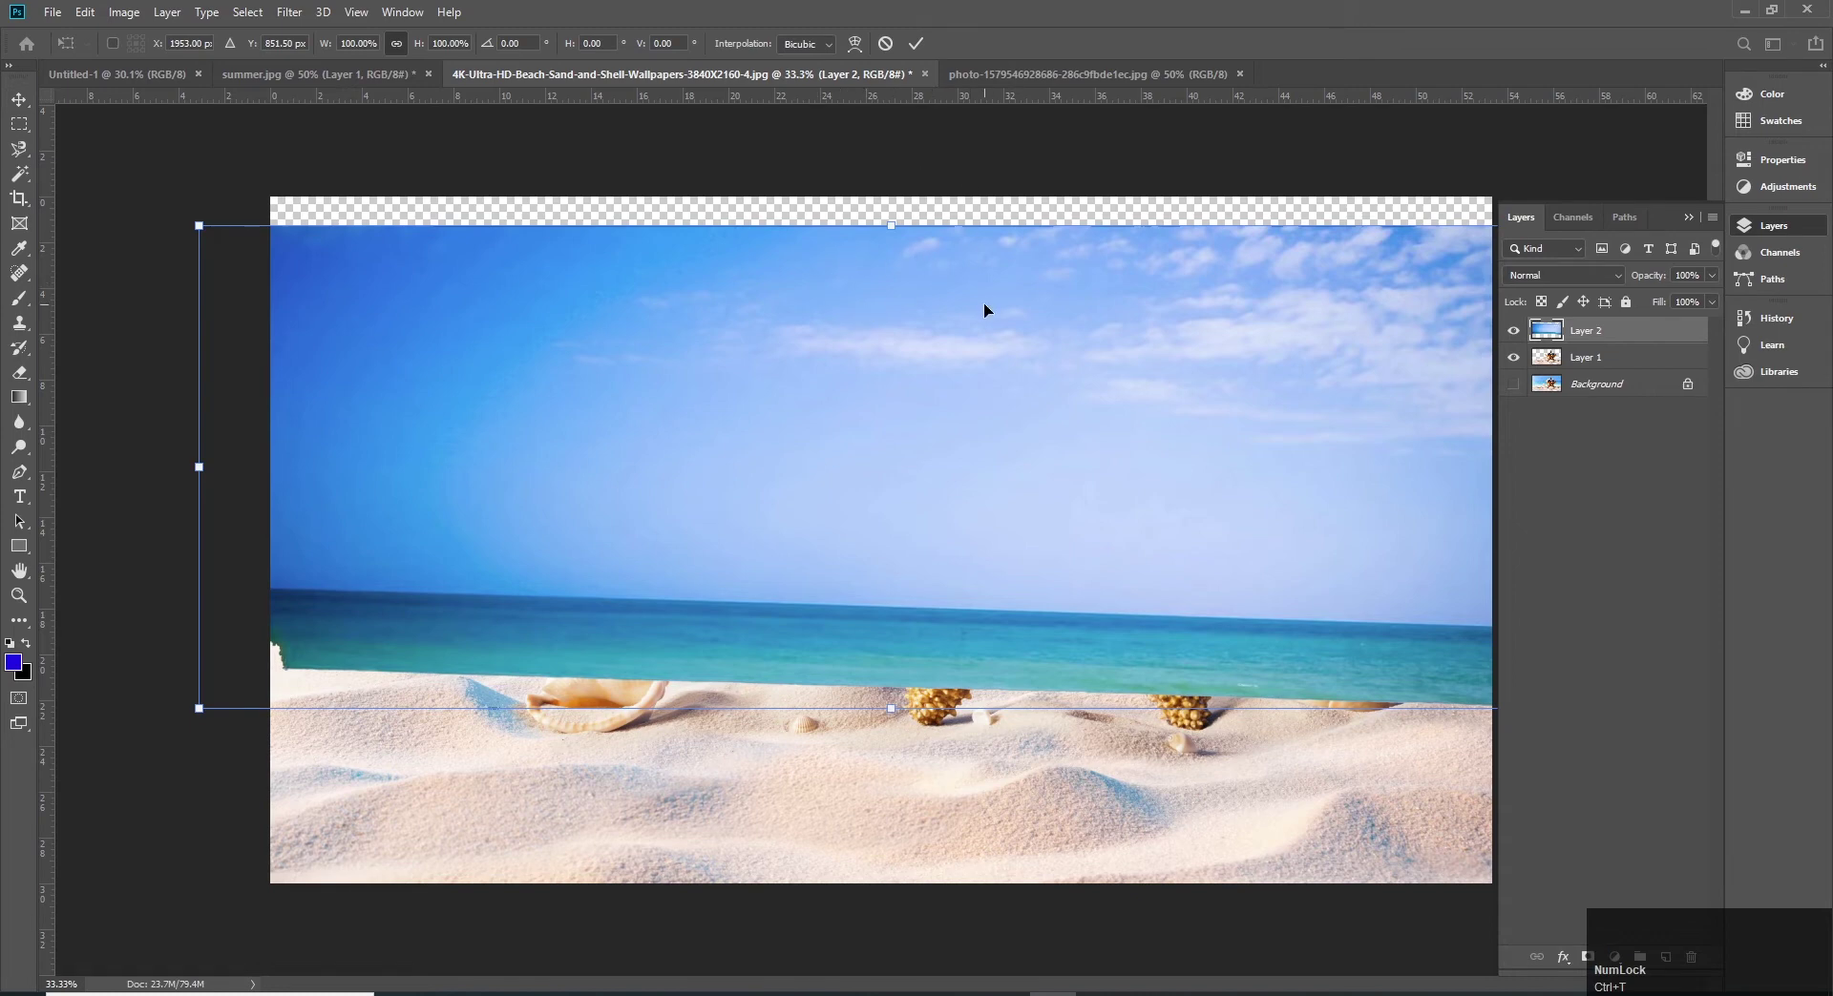
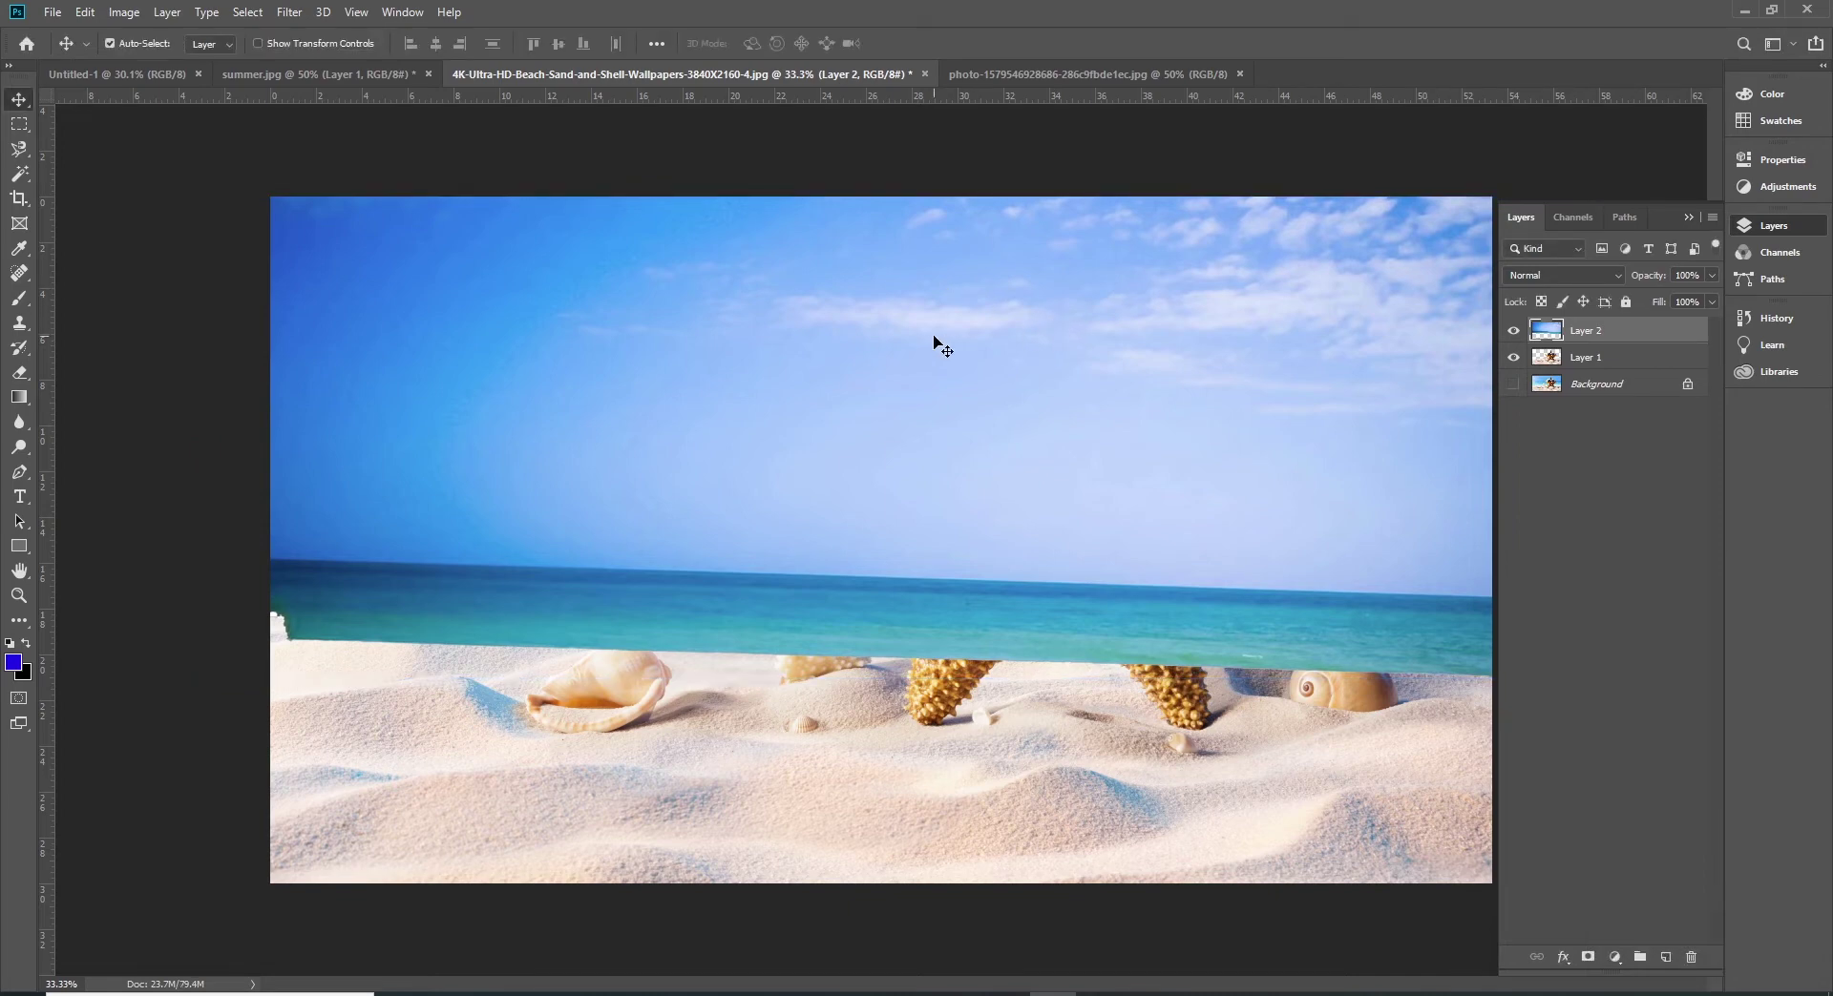
right_click(945, 343)
left_click(899, 356)
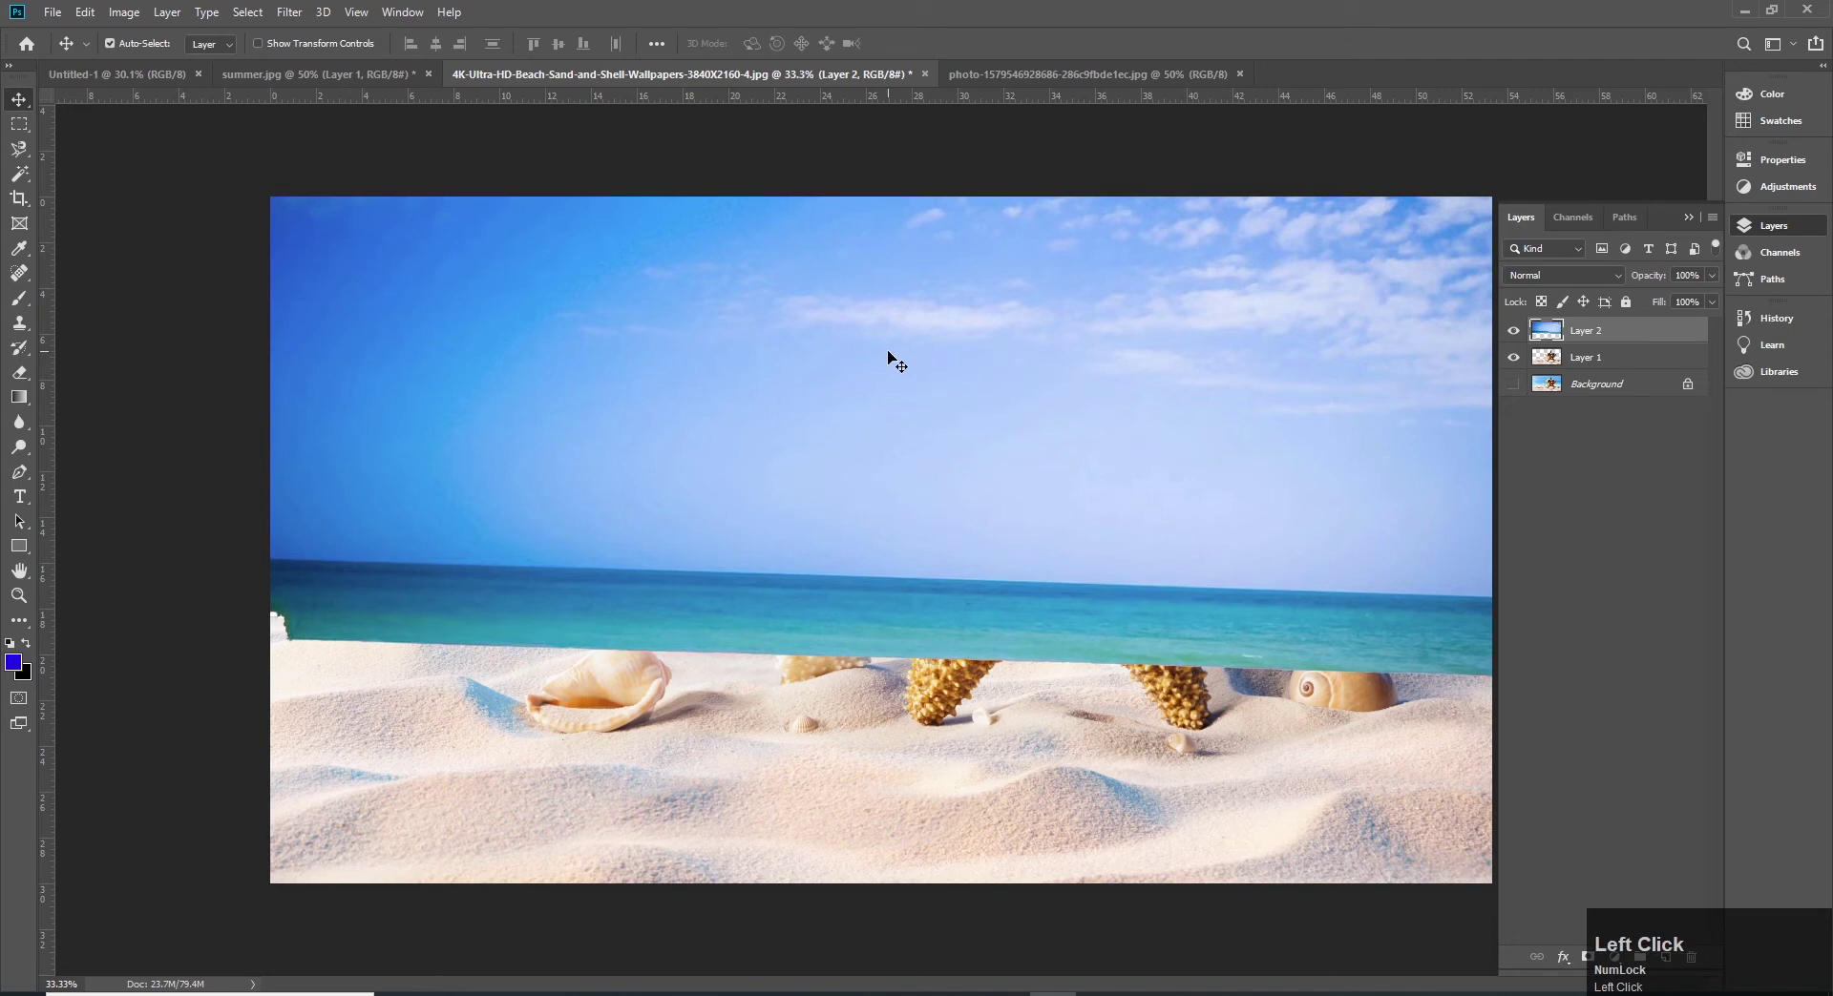
left_click(899, 356)
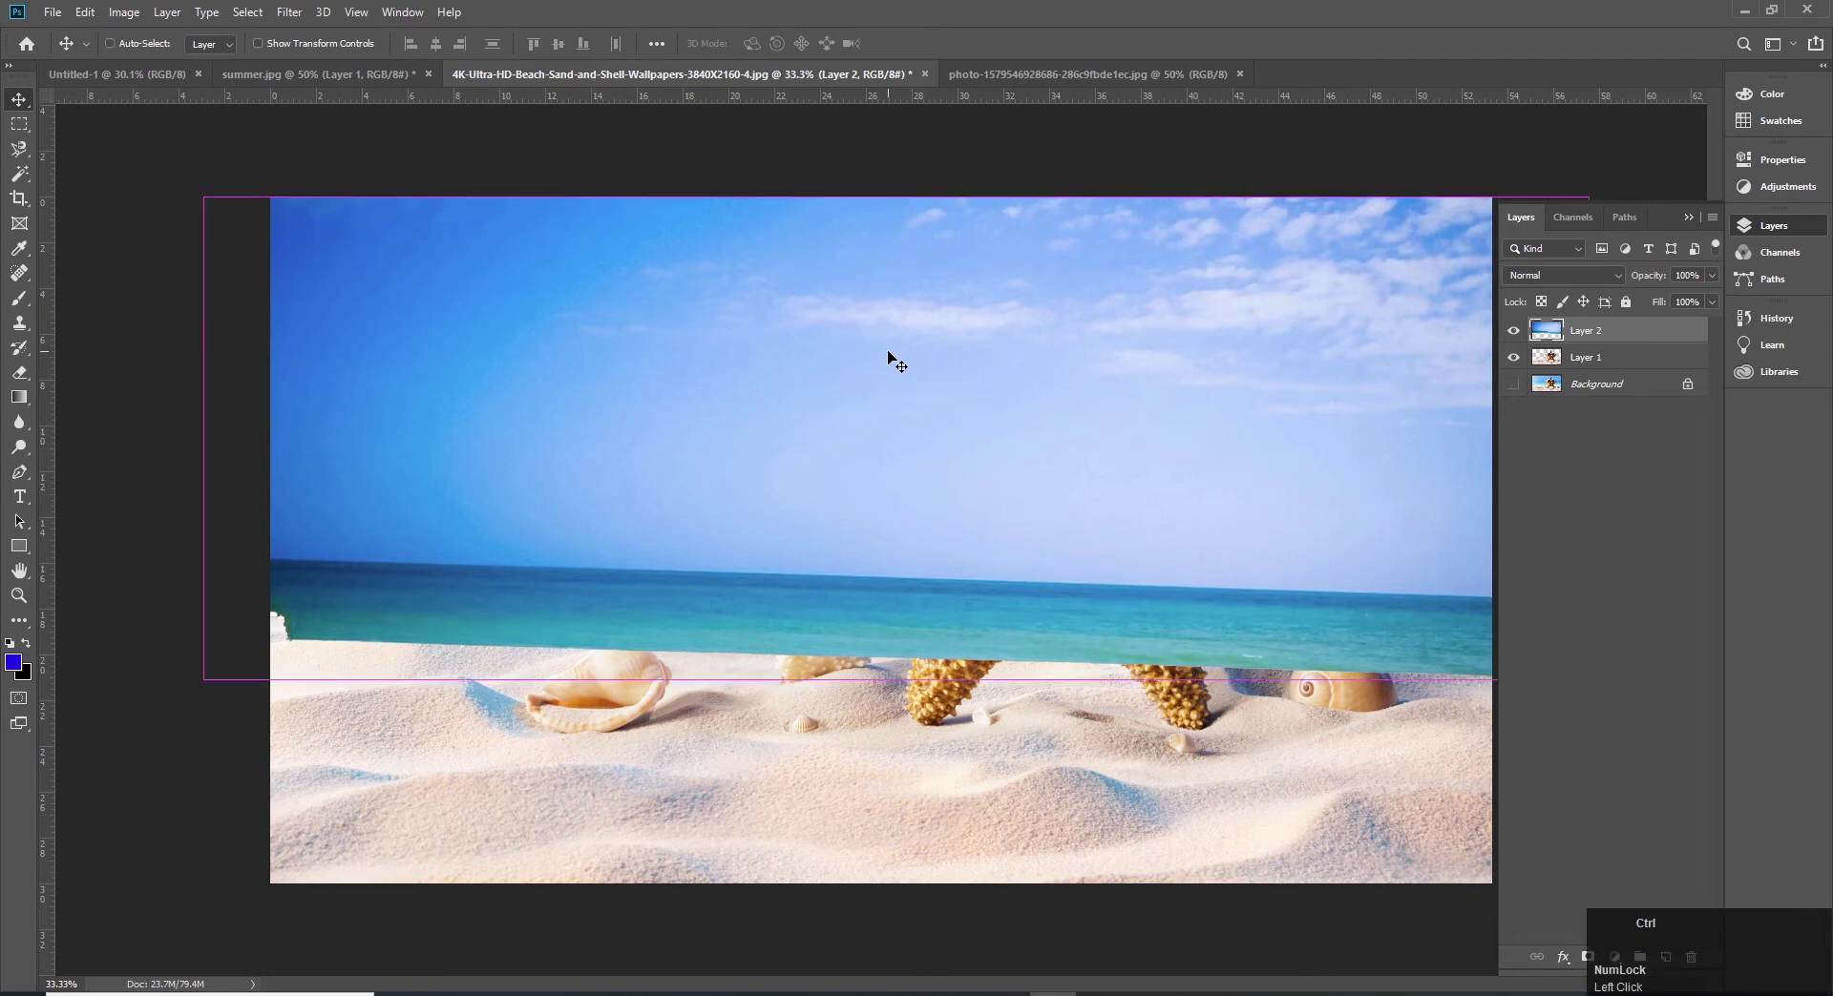
key("ctrl+[")
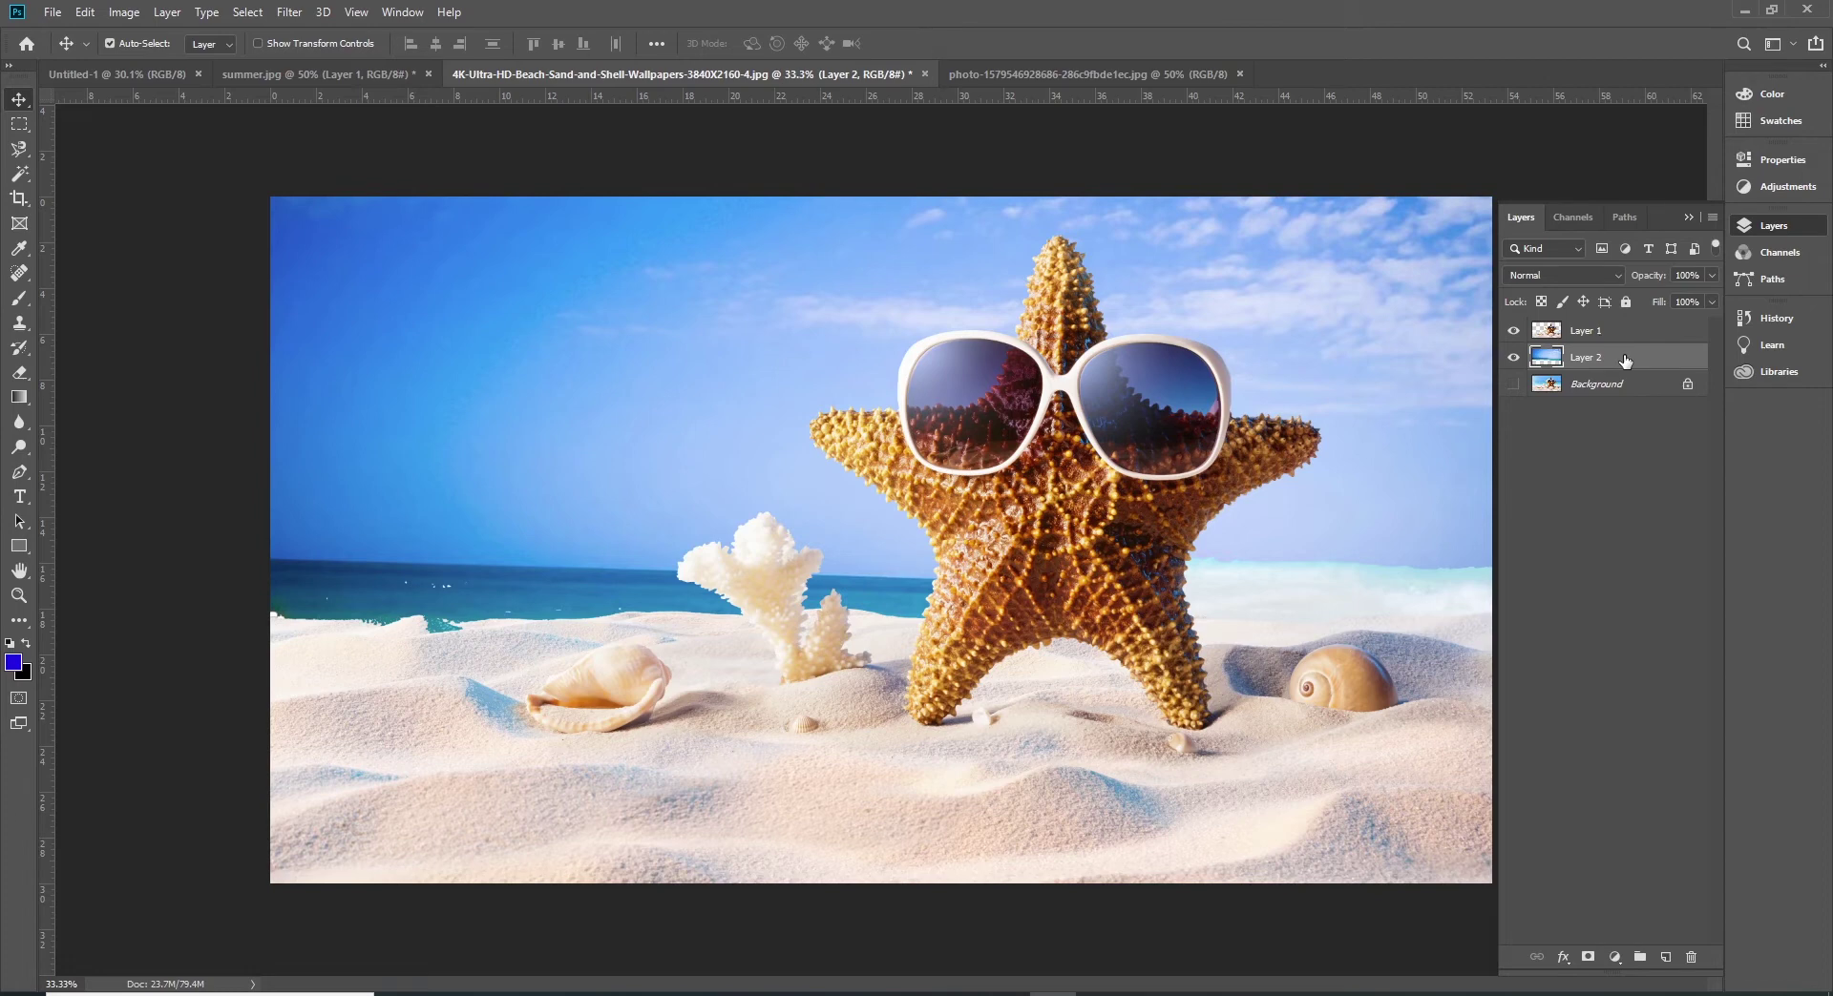
left_click(1578, 357)
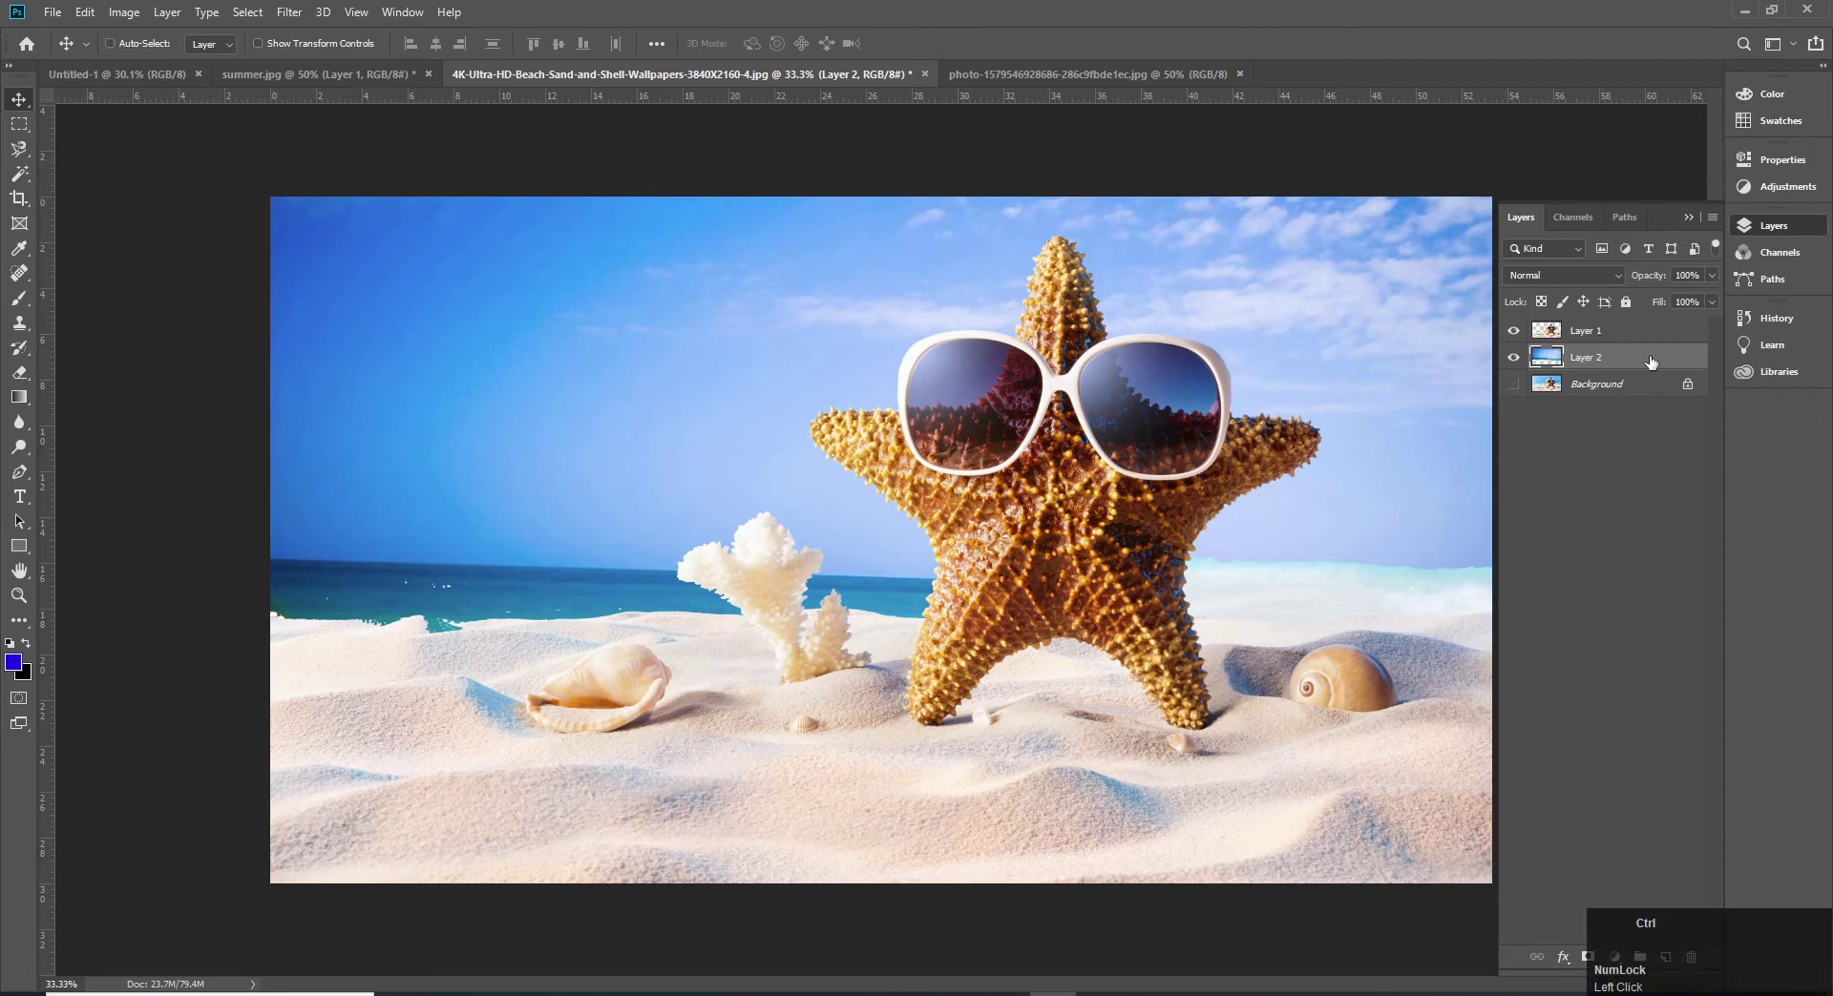
key("ctrl+]")
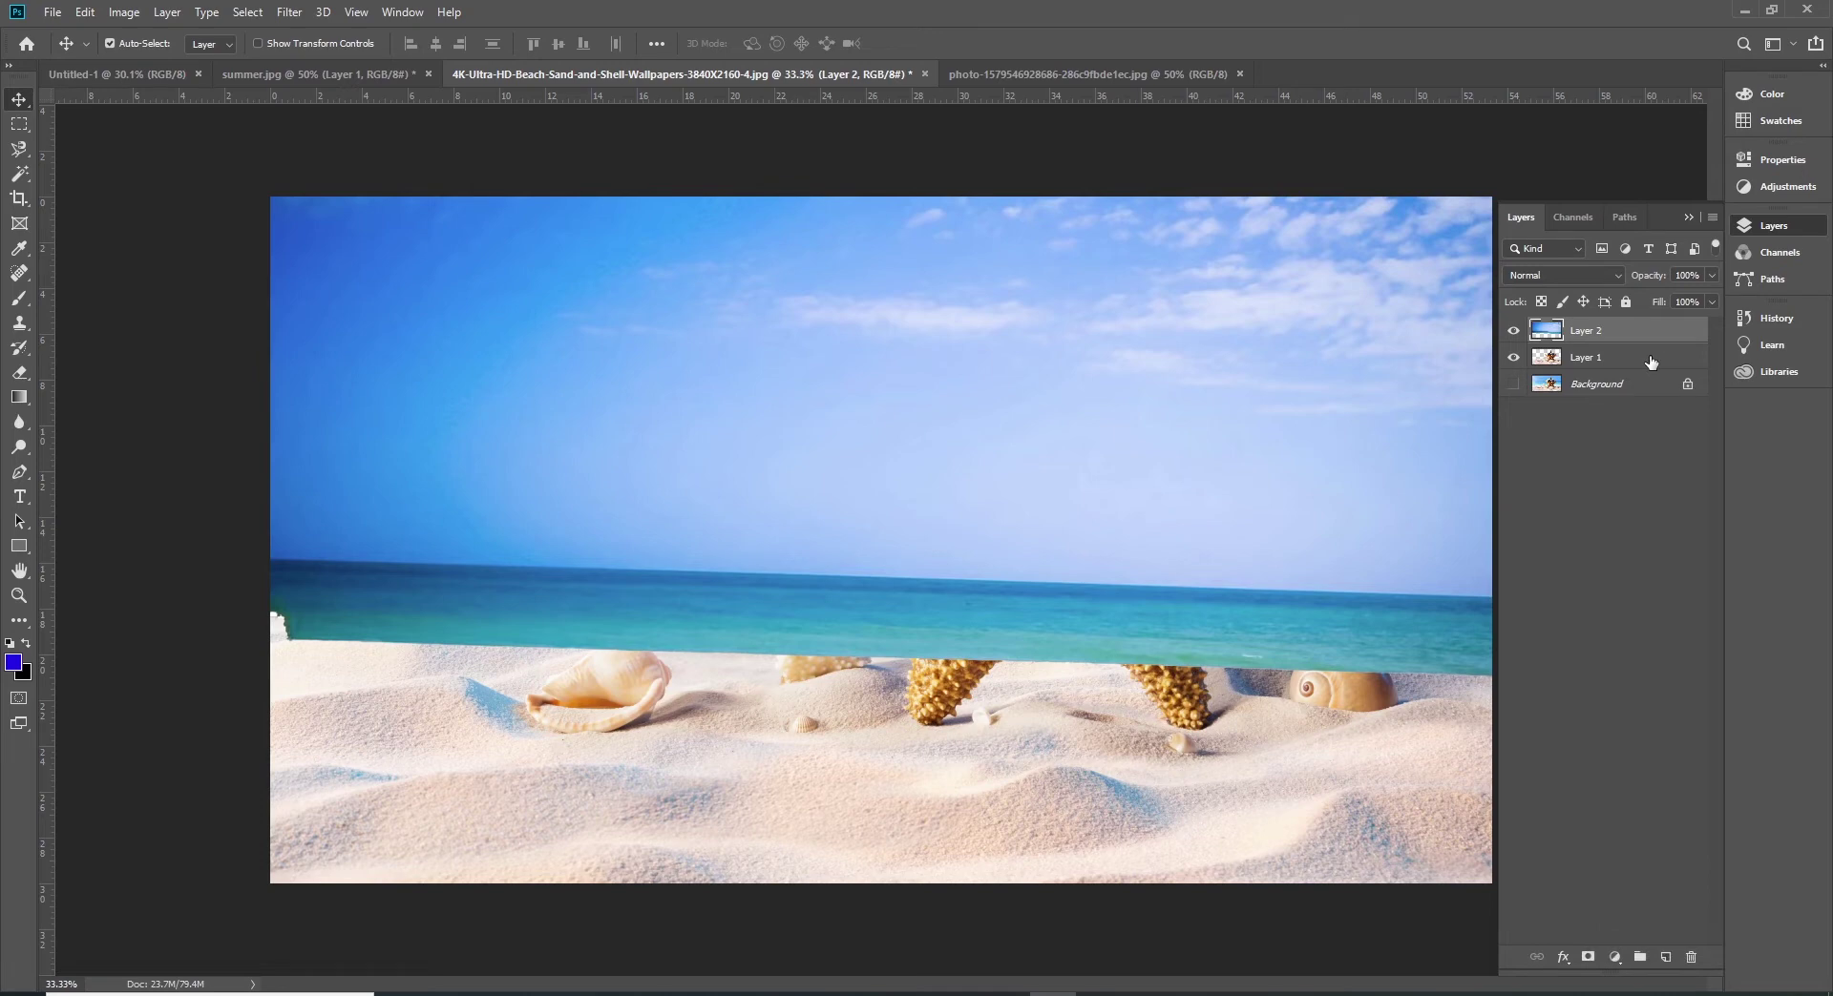
key("ctrl+]")
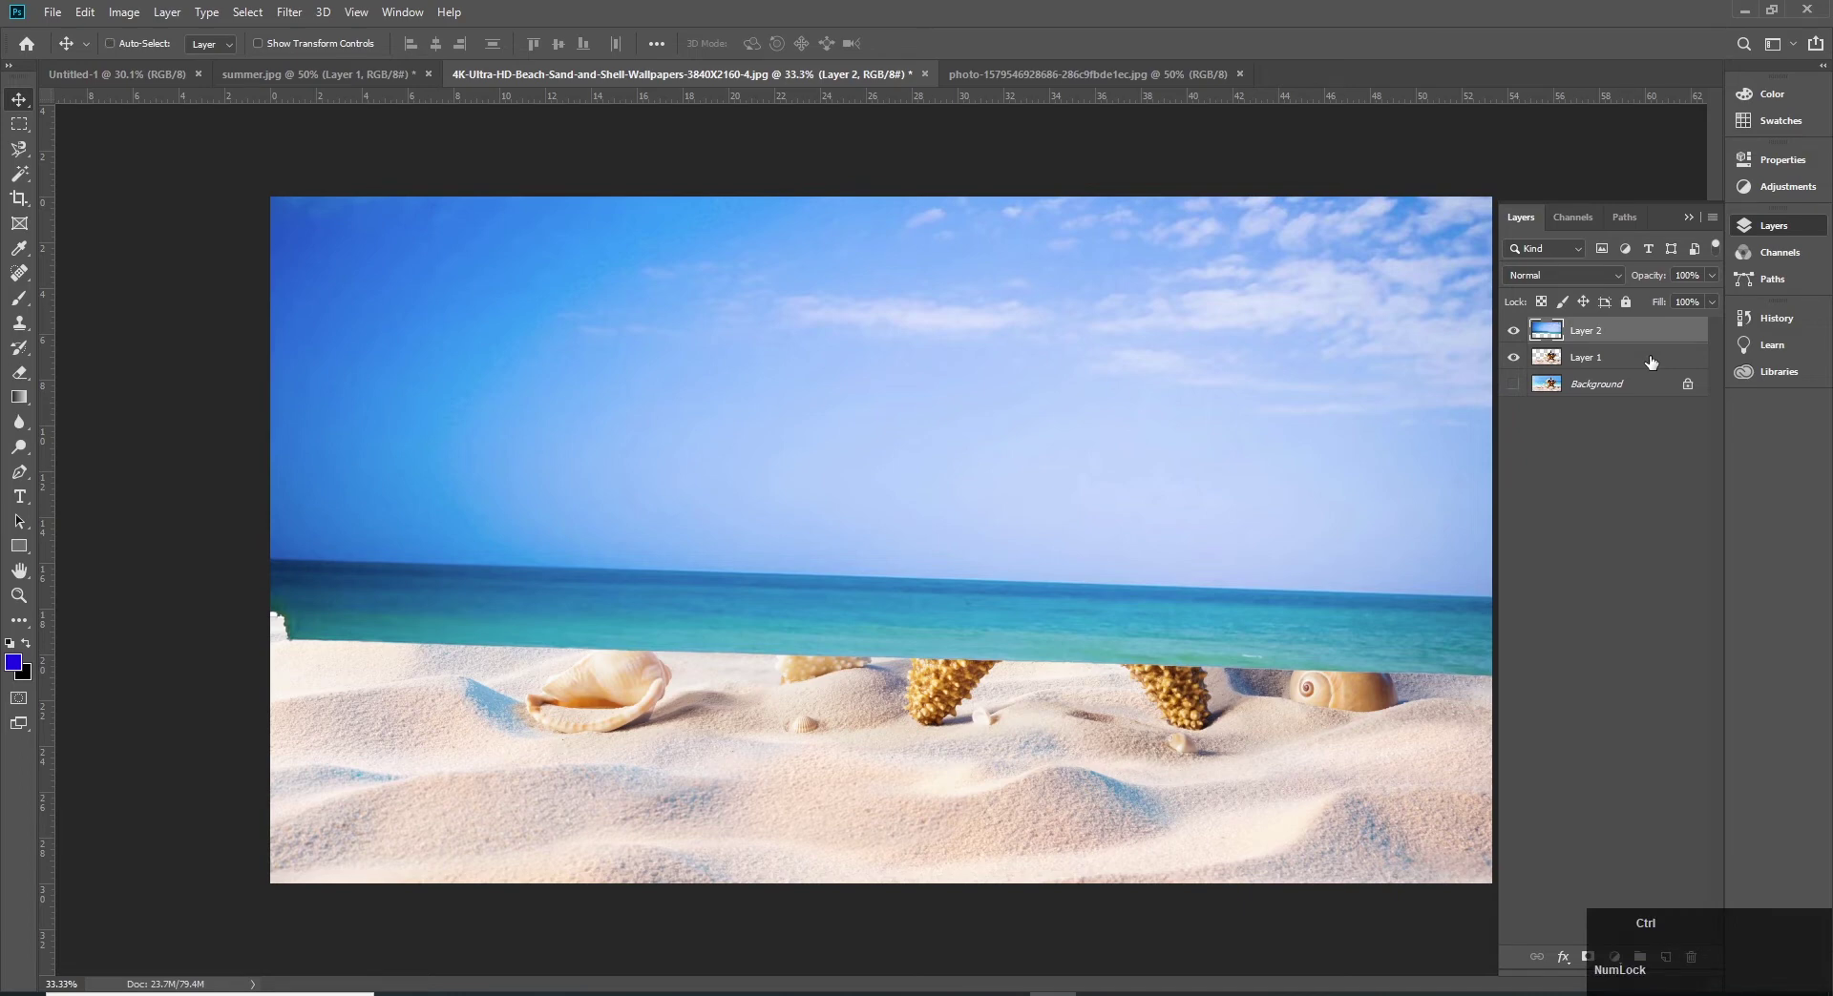
key("ctrl+[")
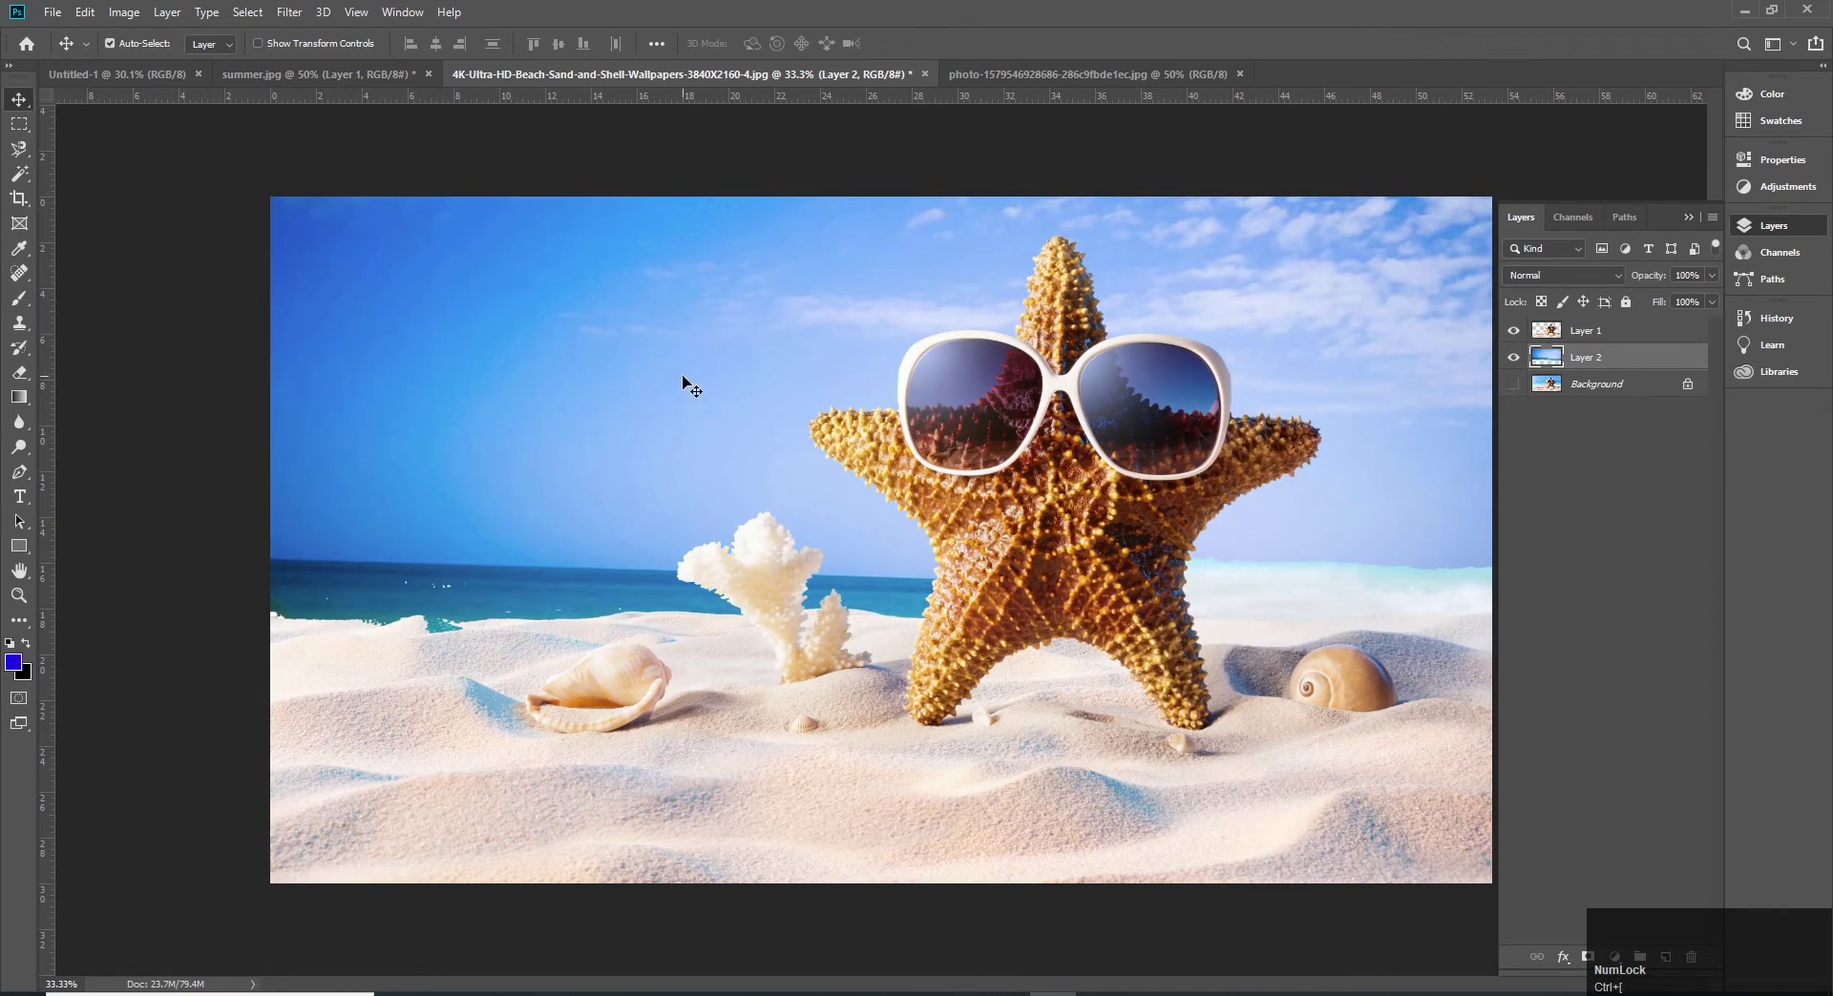
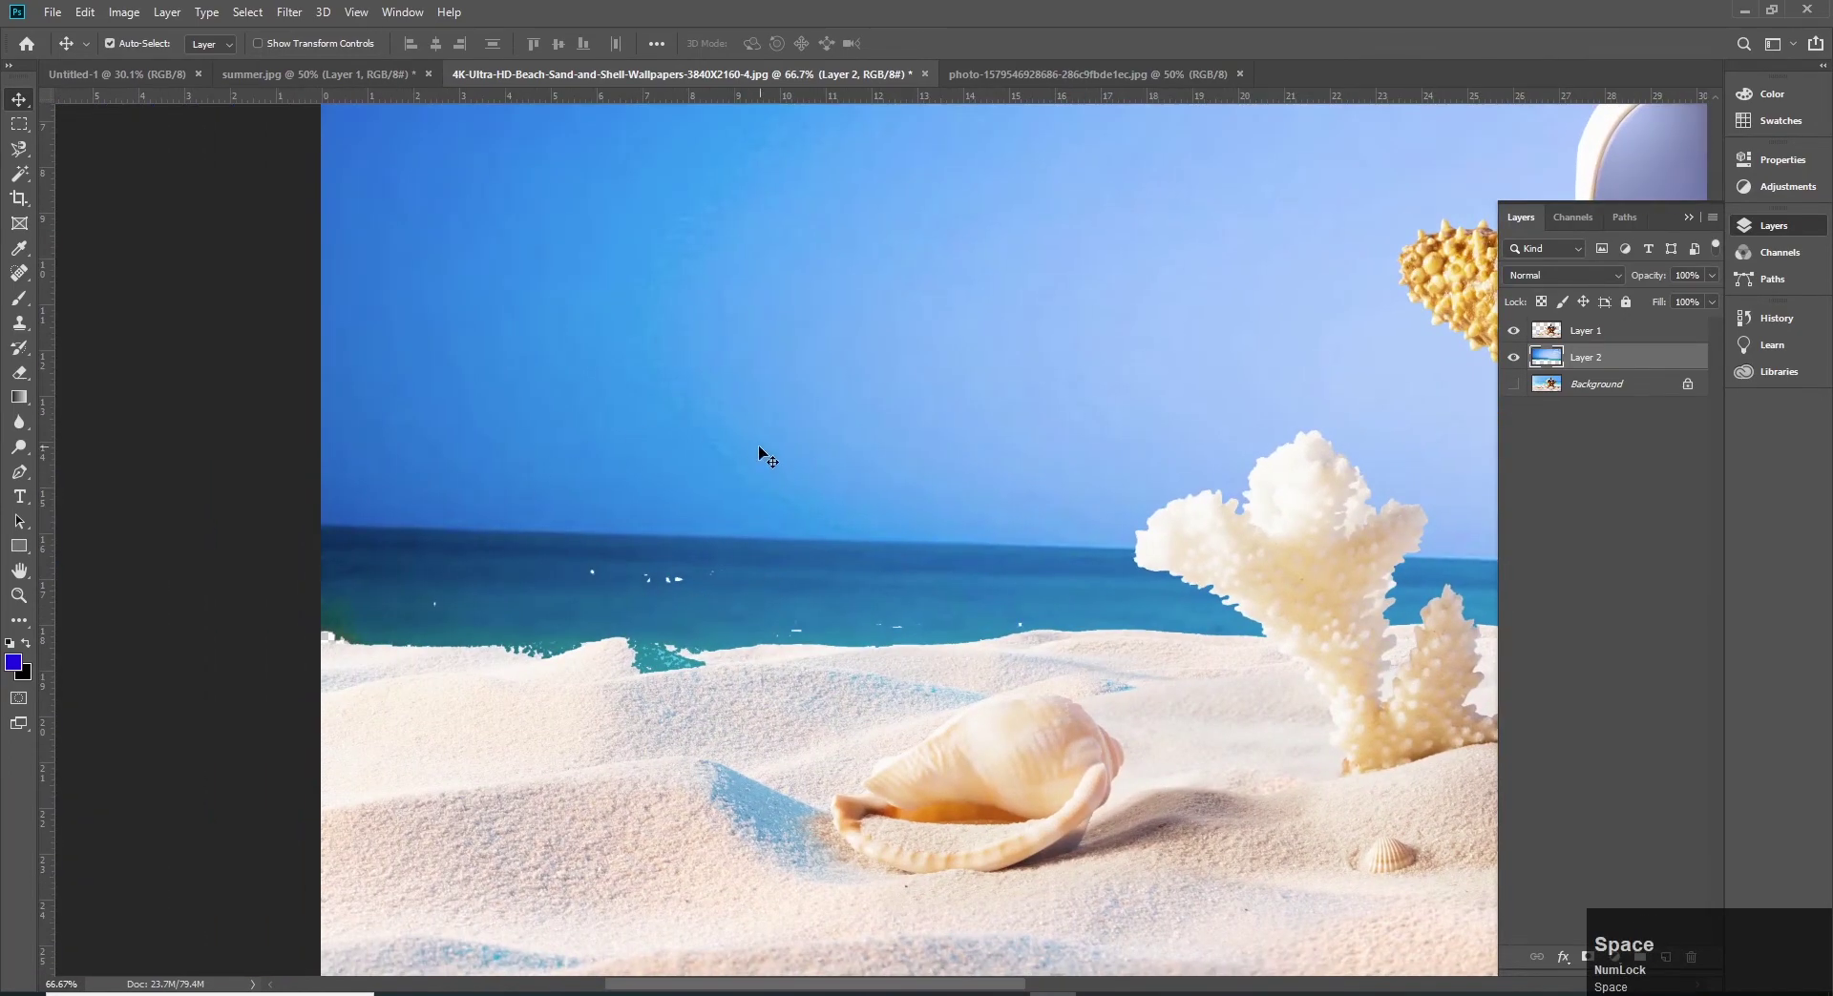
left_click(788, 415)
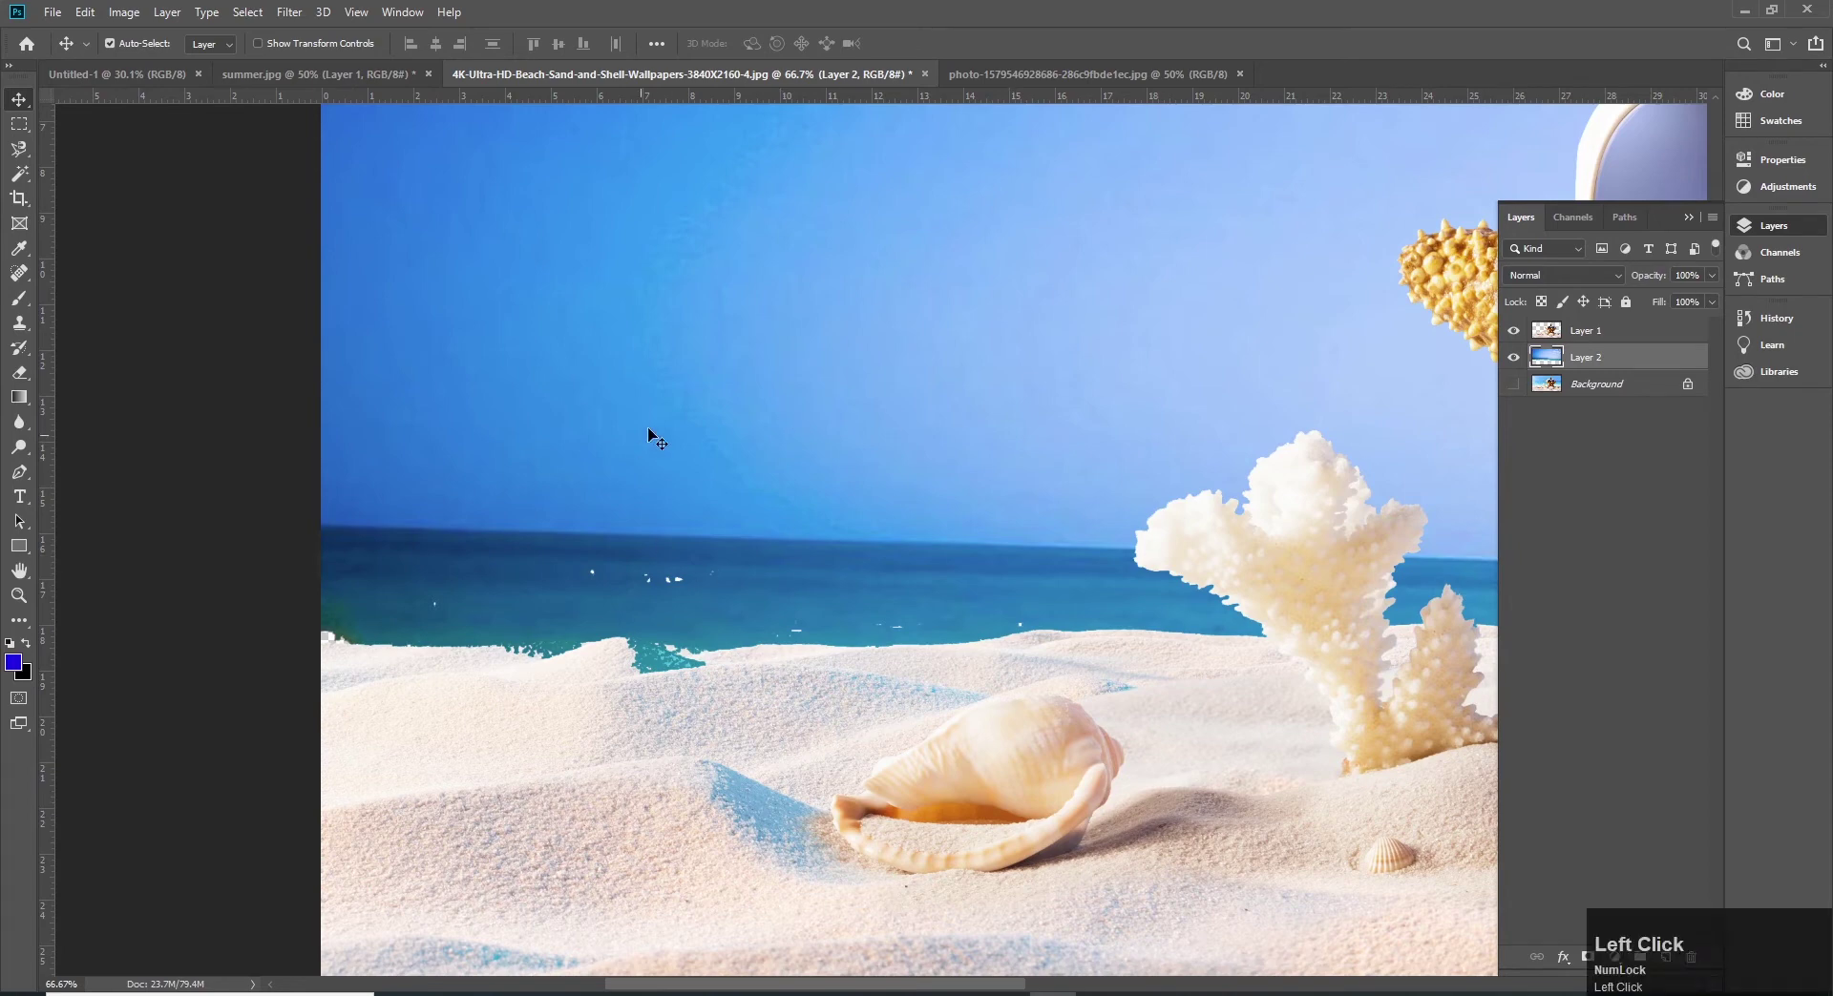
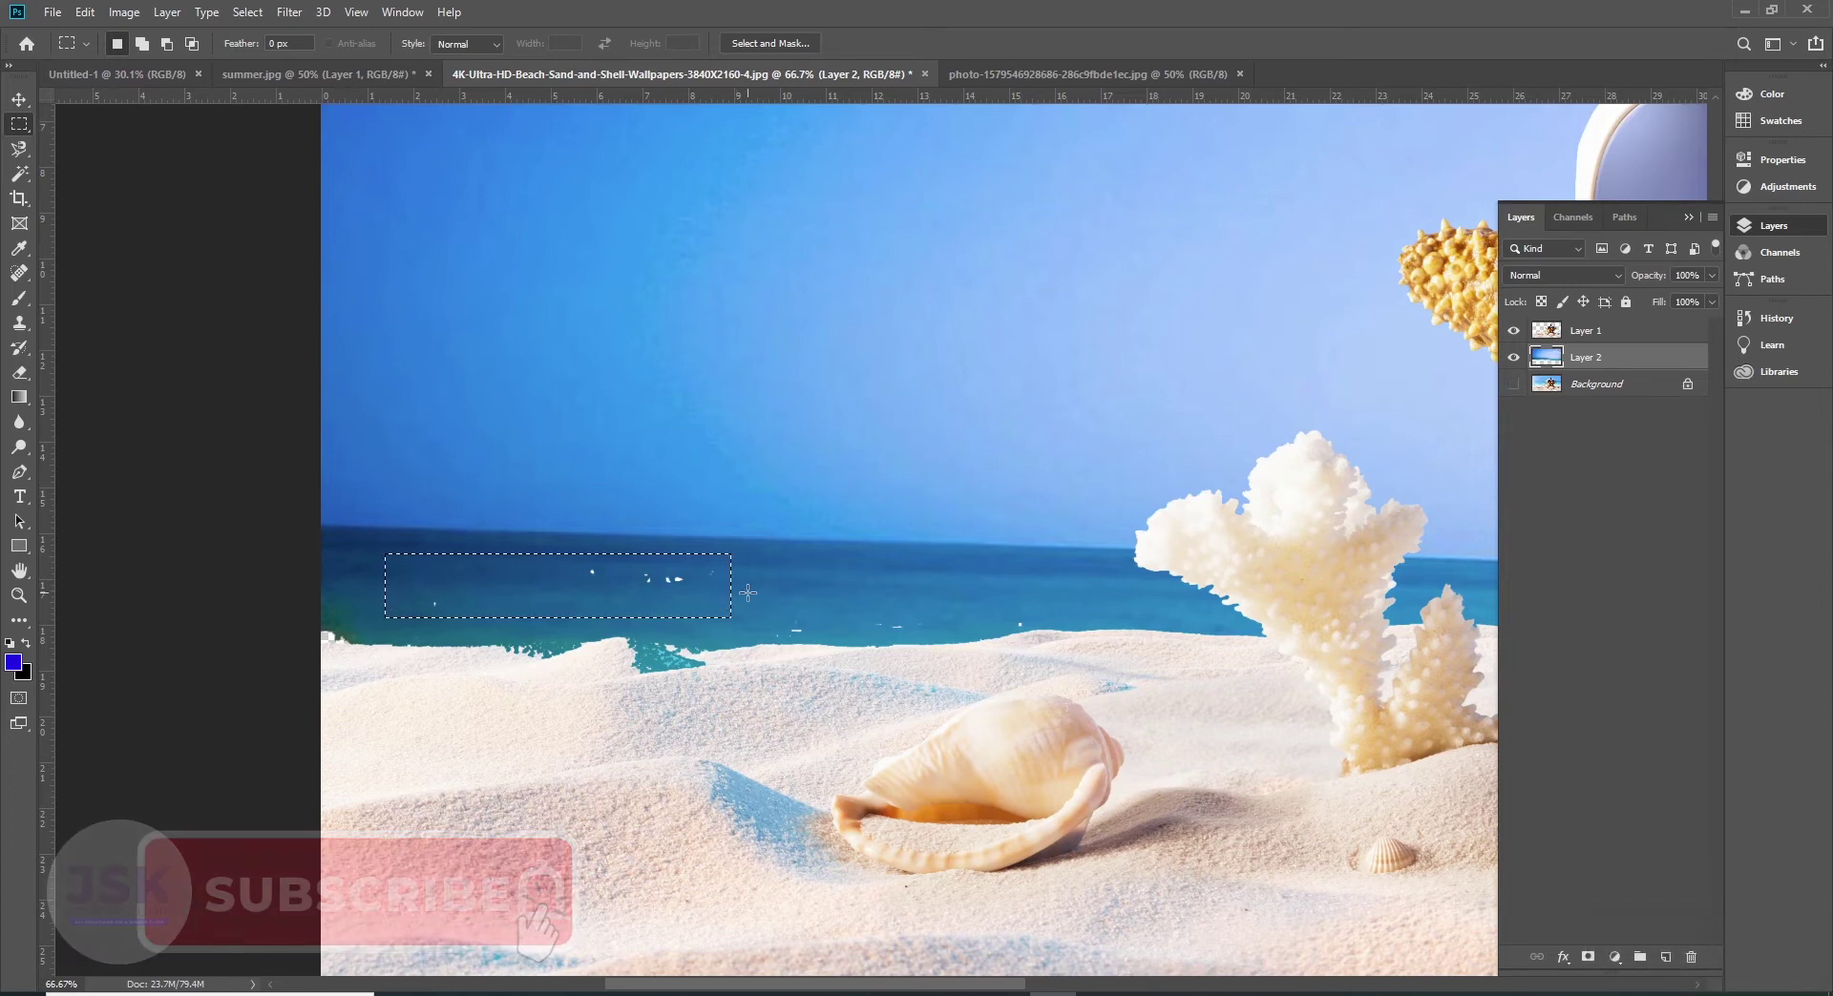
key("ctrl+z")
key("ctrl+d")
type("vsv")
key("BackSpace")
key("v")
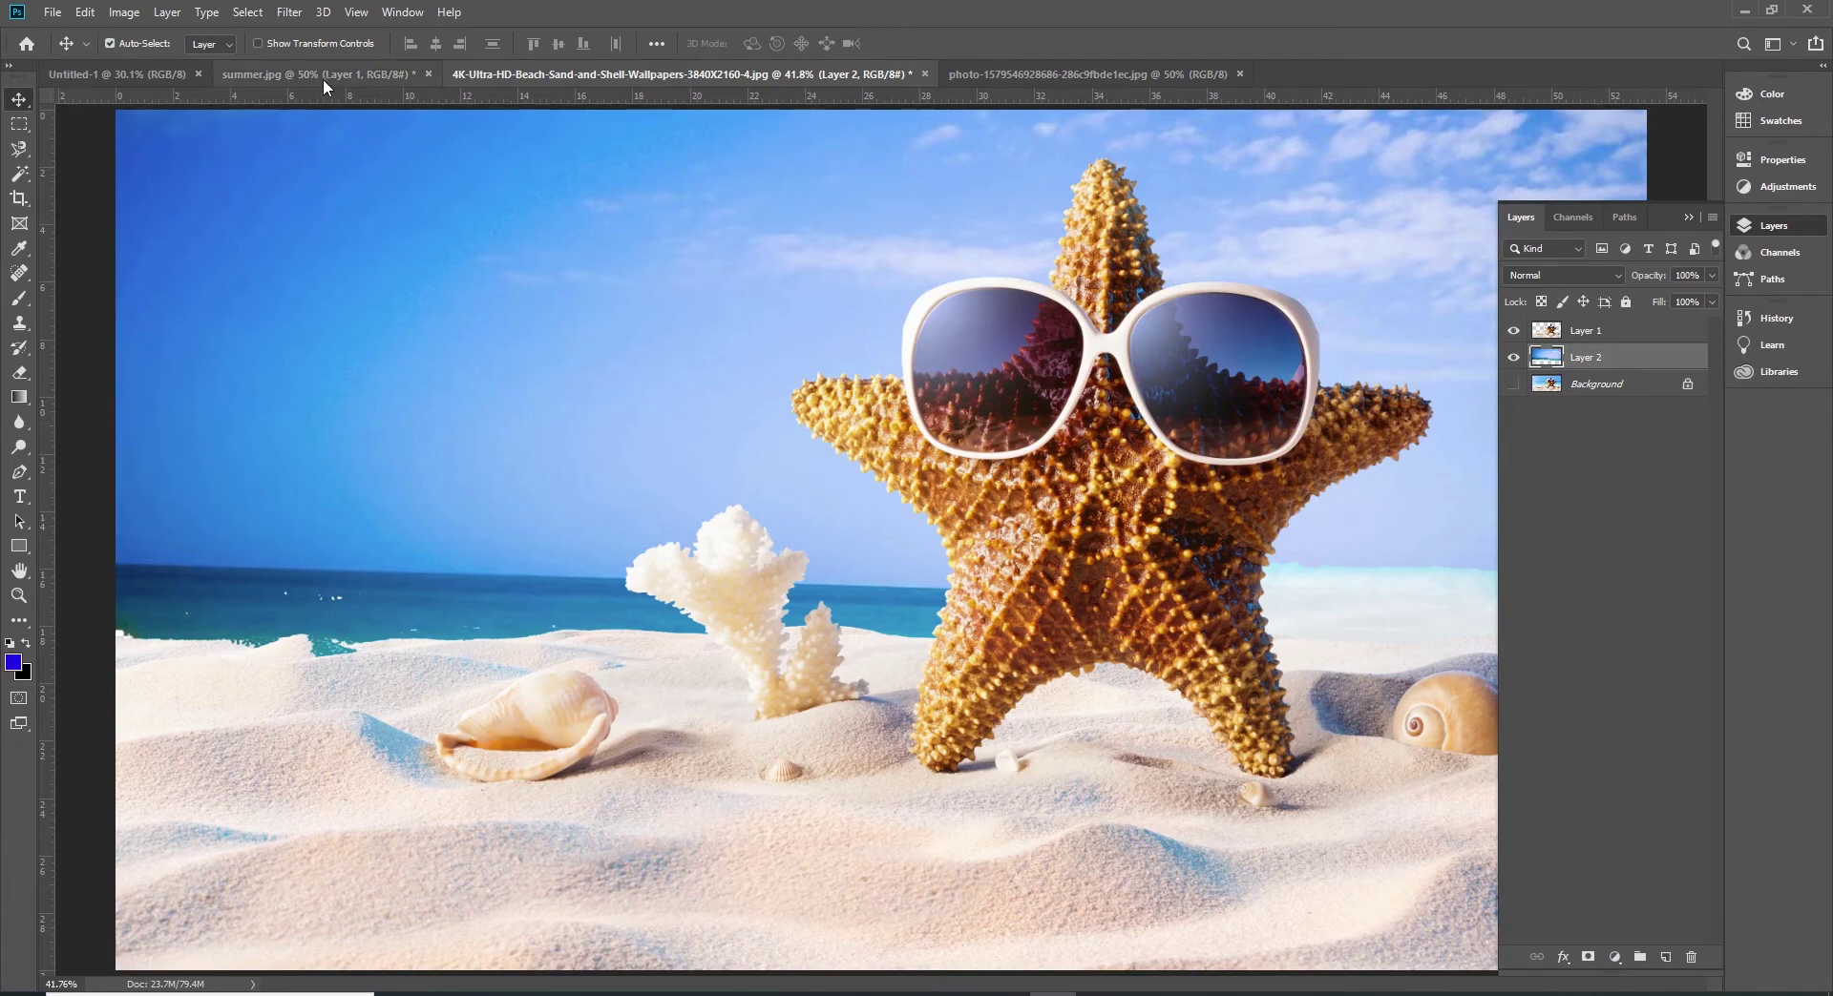
Step: Return to summer.jpg and show only its Background layer, hiding the copied layer
left_click(334, 87)
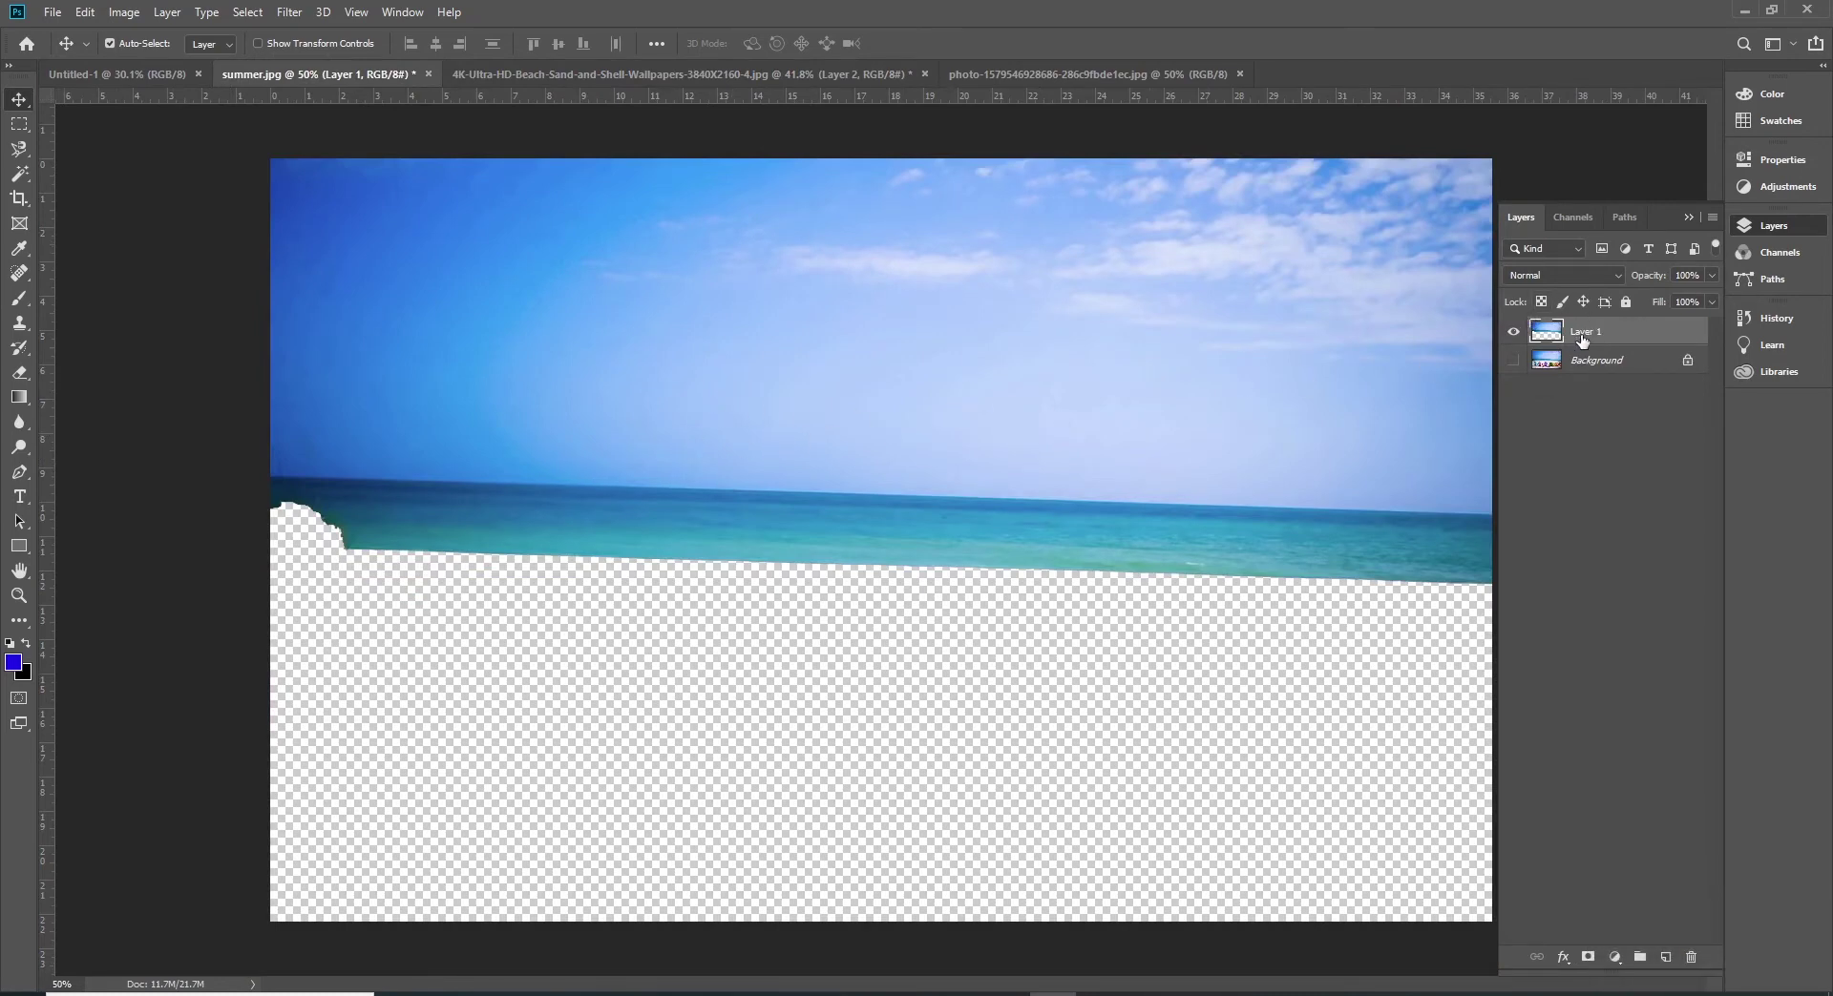
left_click(1510, 333)
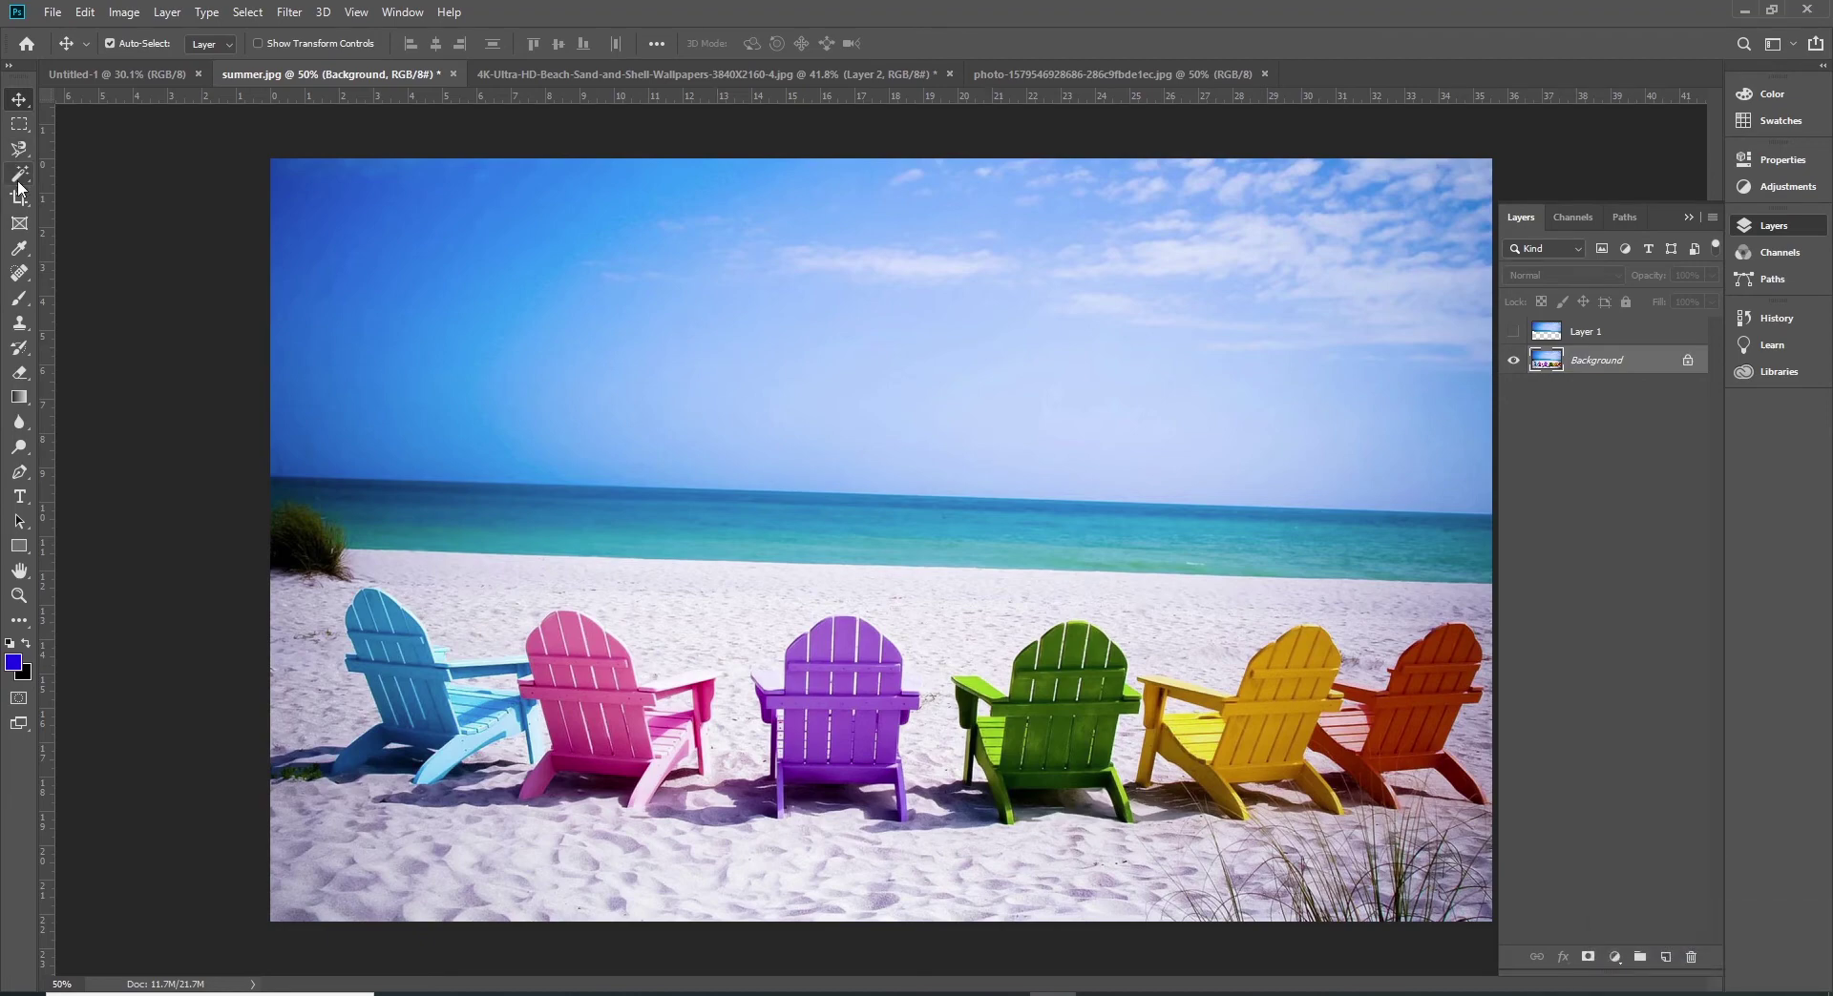
Step: With the Magic Wand, disable Contiguous and Sample All Layers, then select all sky-coloured areas
left_click_drag(25, 190, 116, 199)
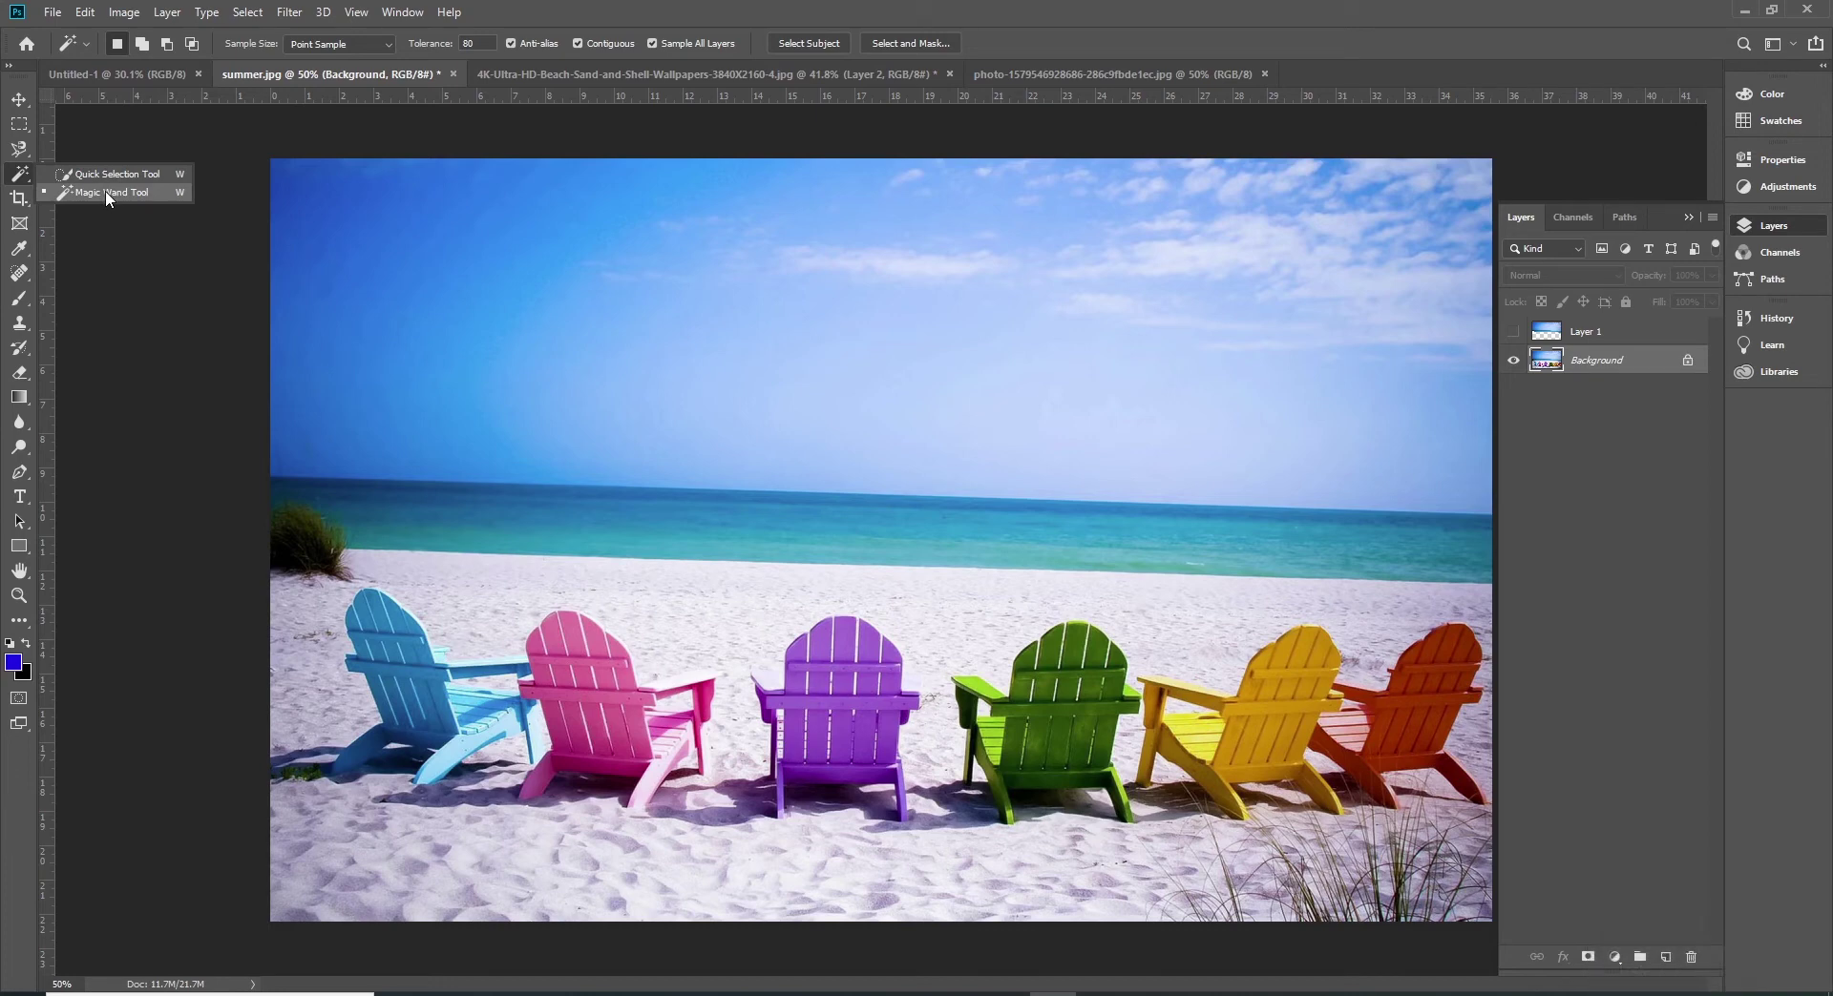
left_click(113, 200)
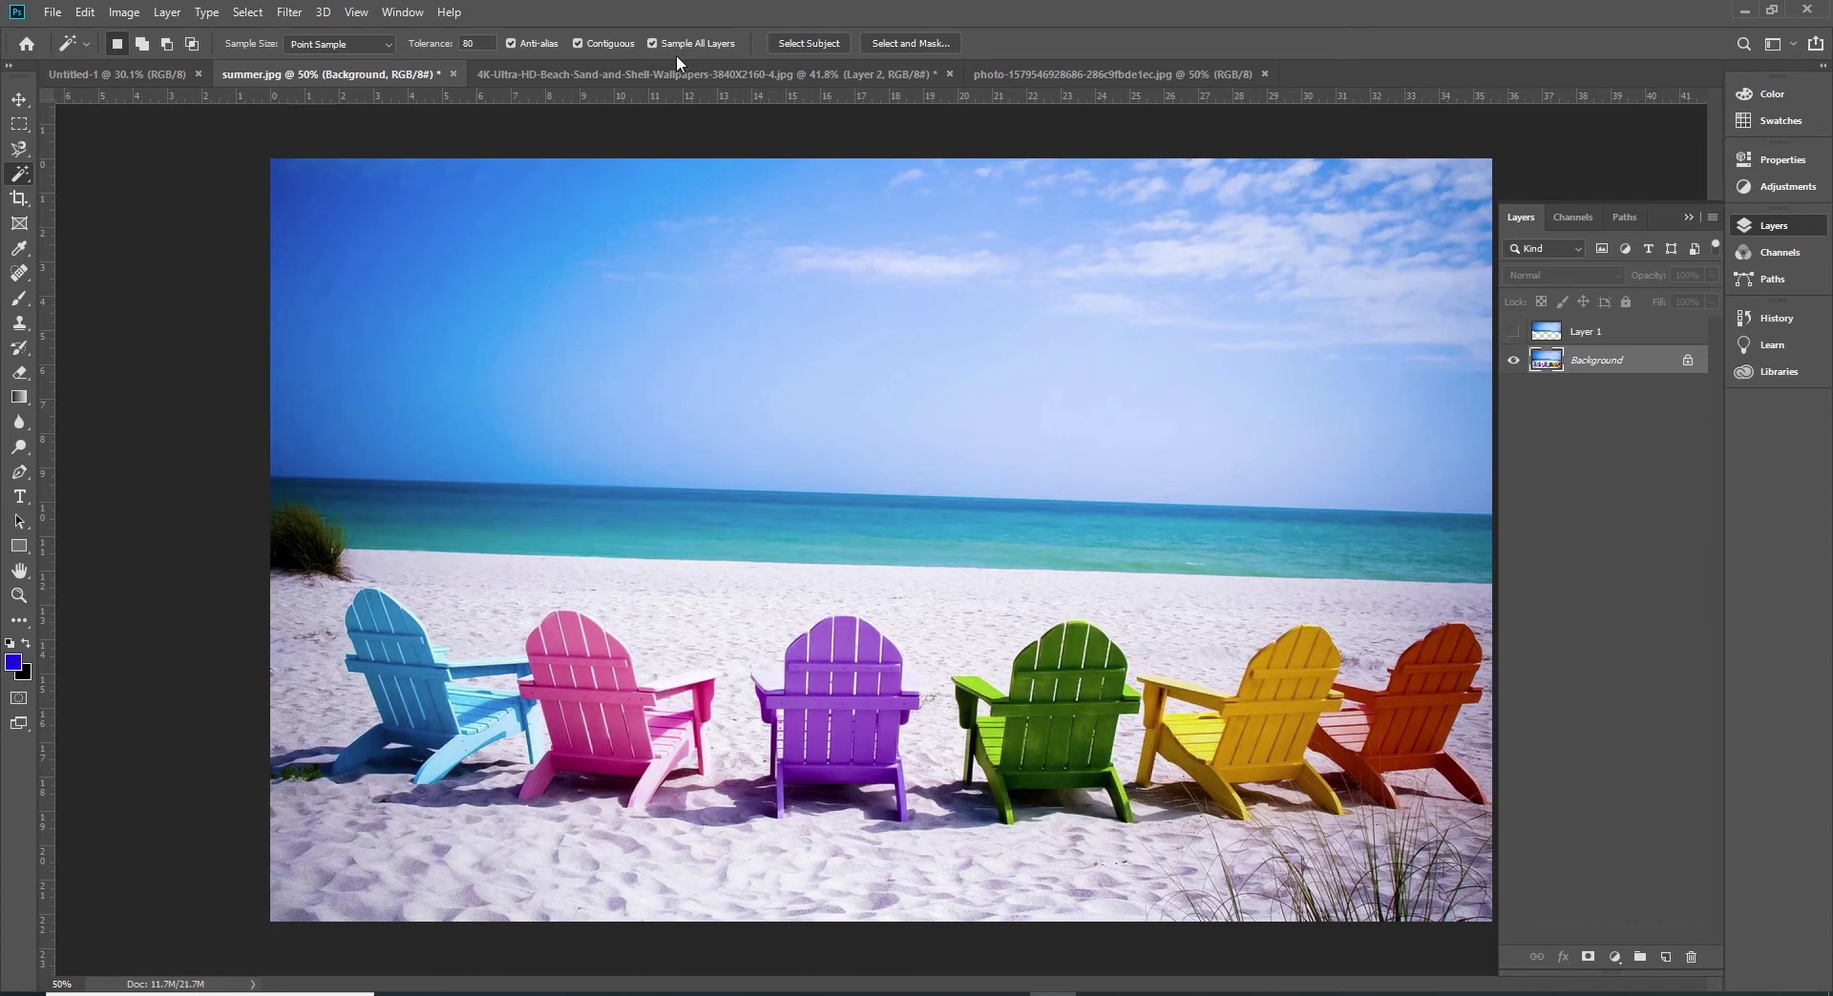
left_click(662, 48)
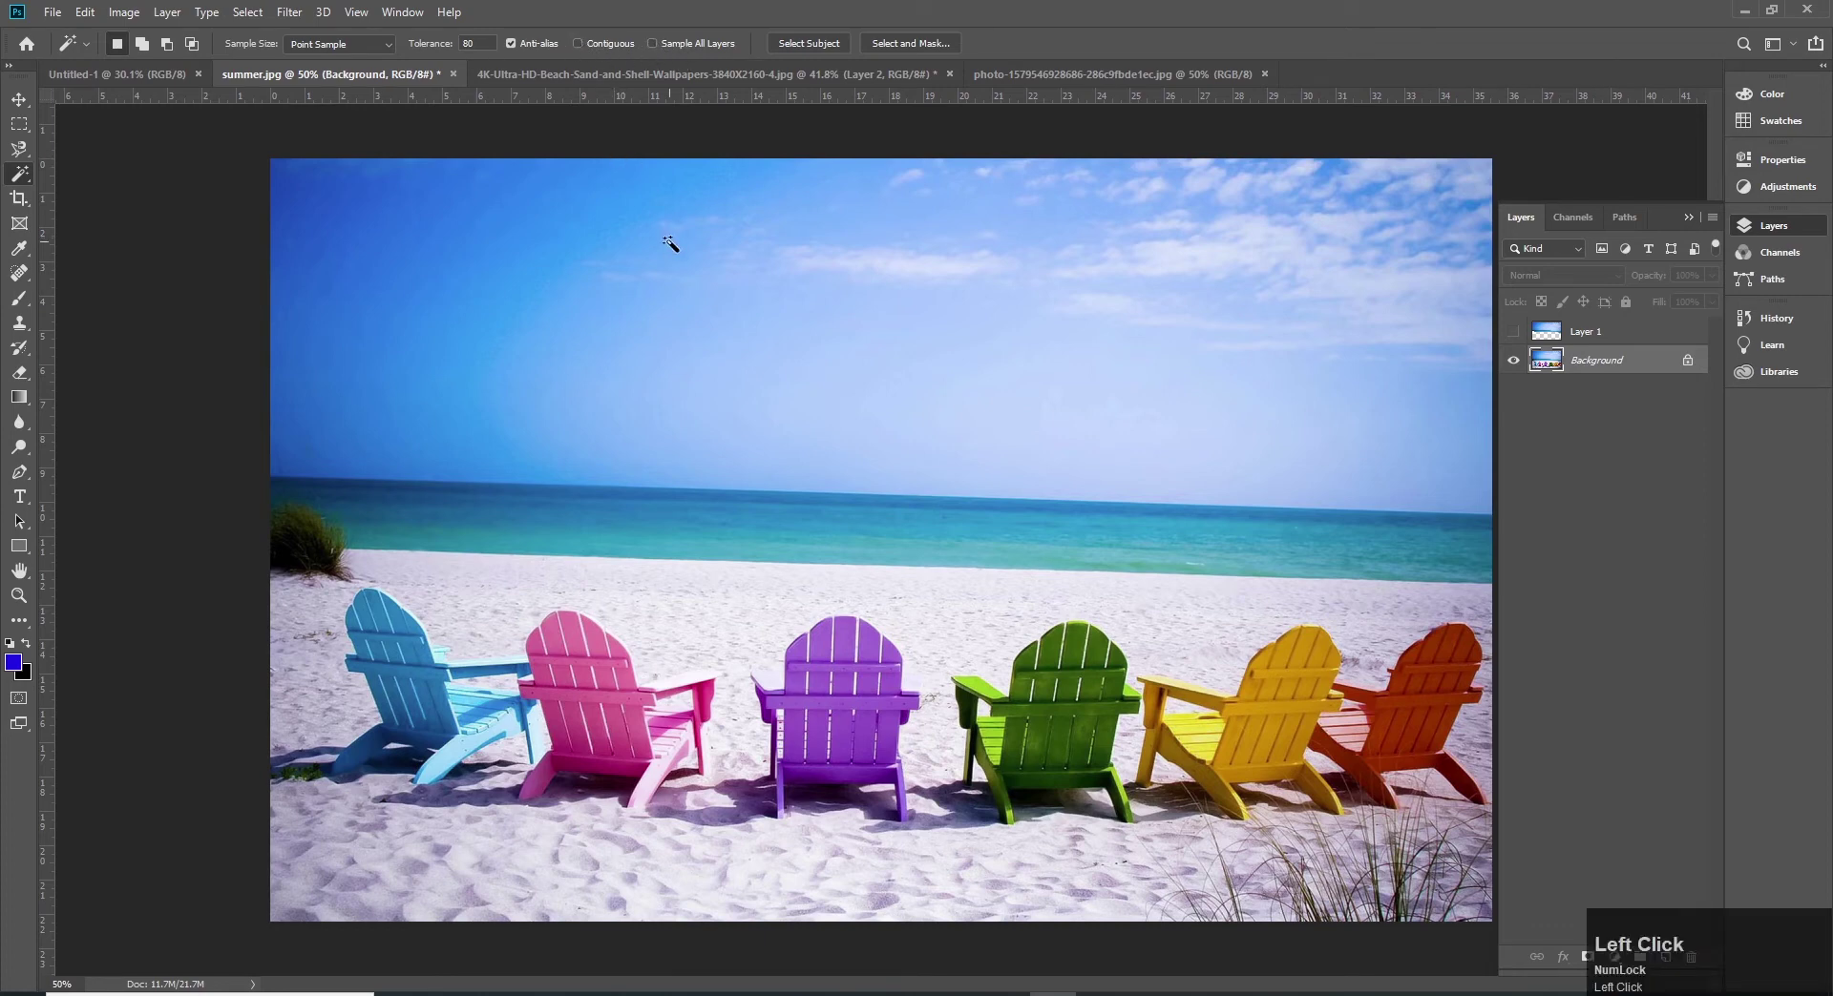
left_click(884, 359)
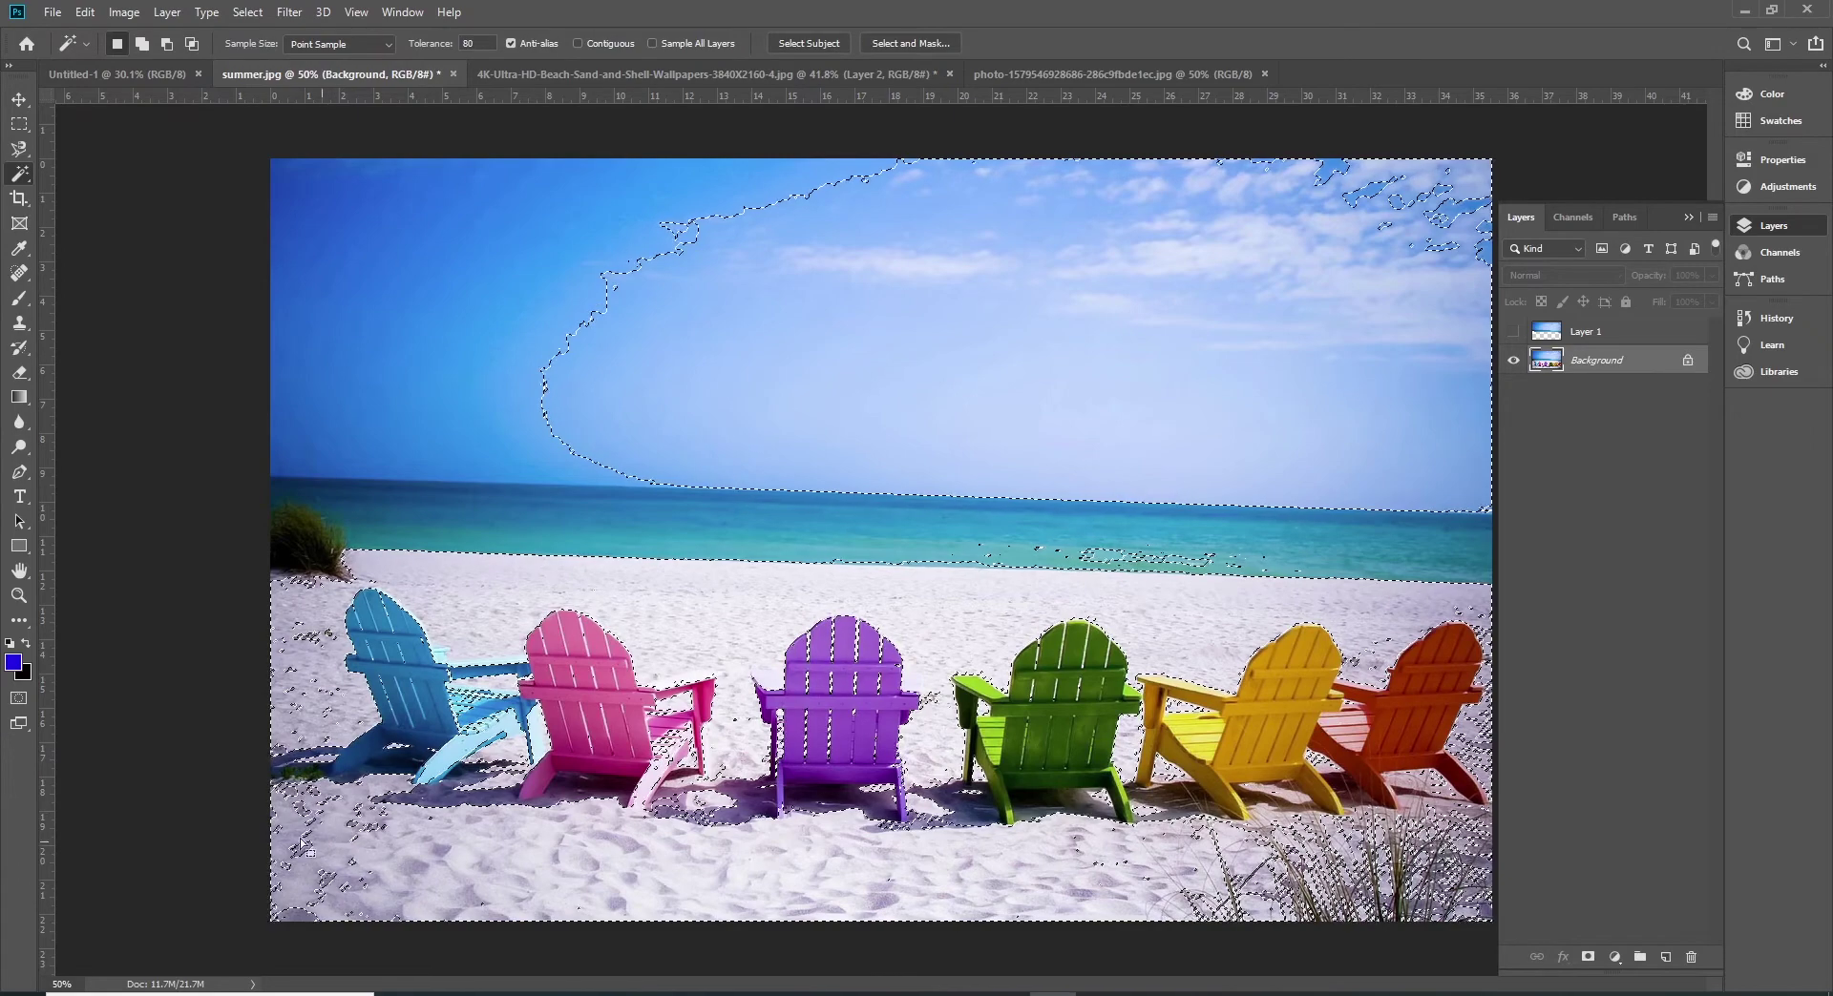
Step: With Contiguous on, Magic Wand the sky so only the connected sky area is selected, then deselect
key("ctrl+z")
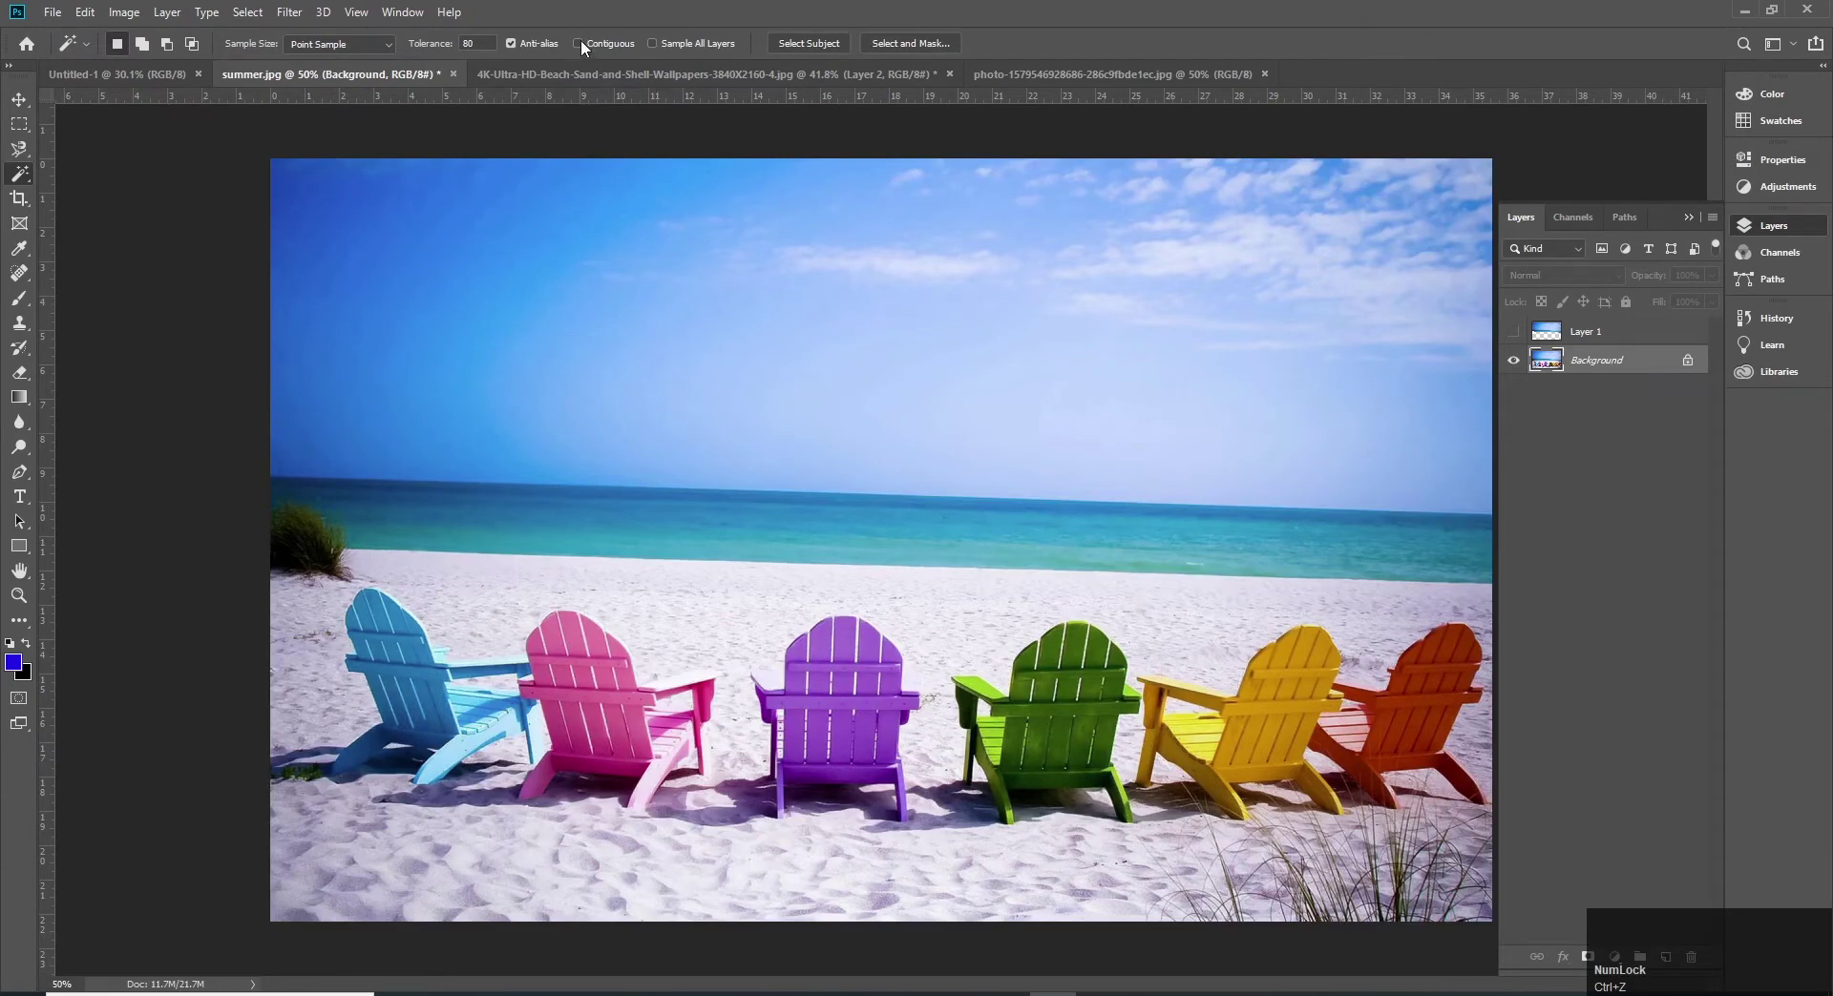
left_click(587, 49)
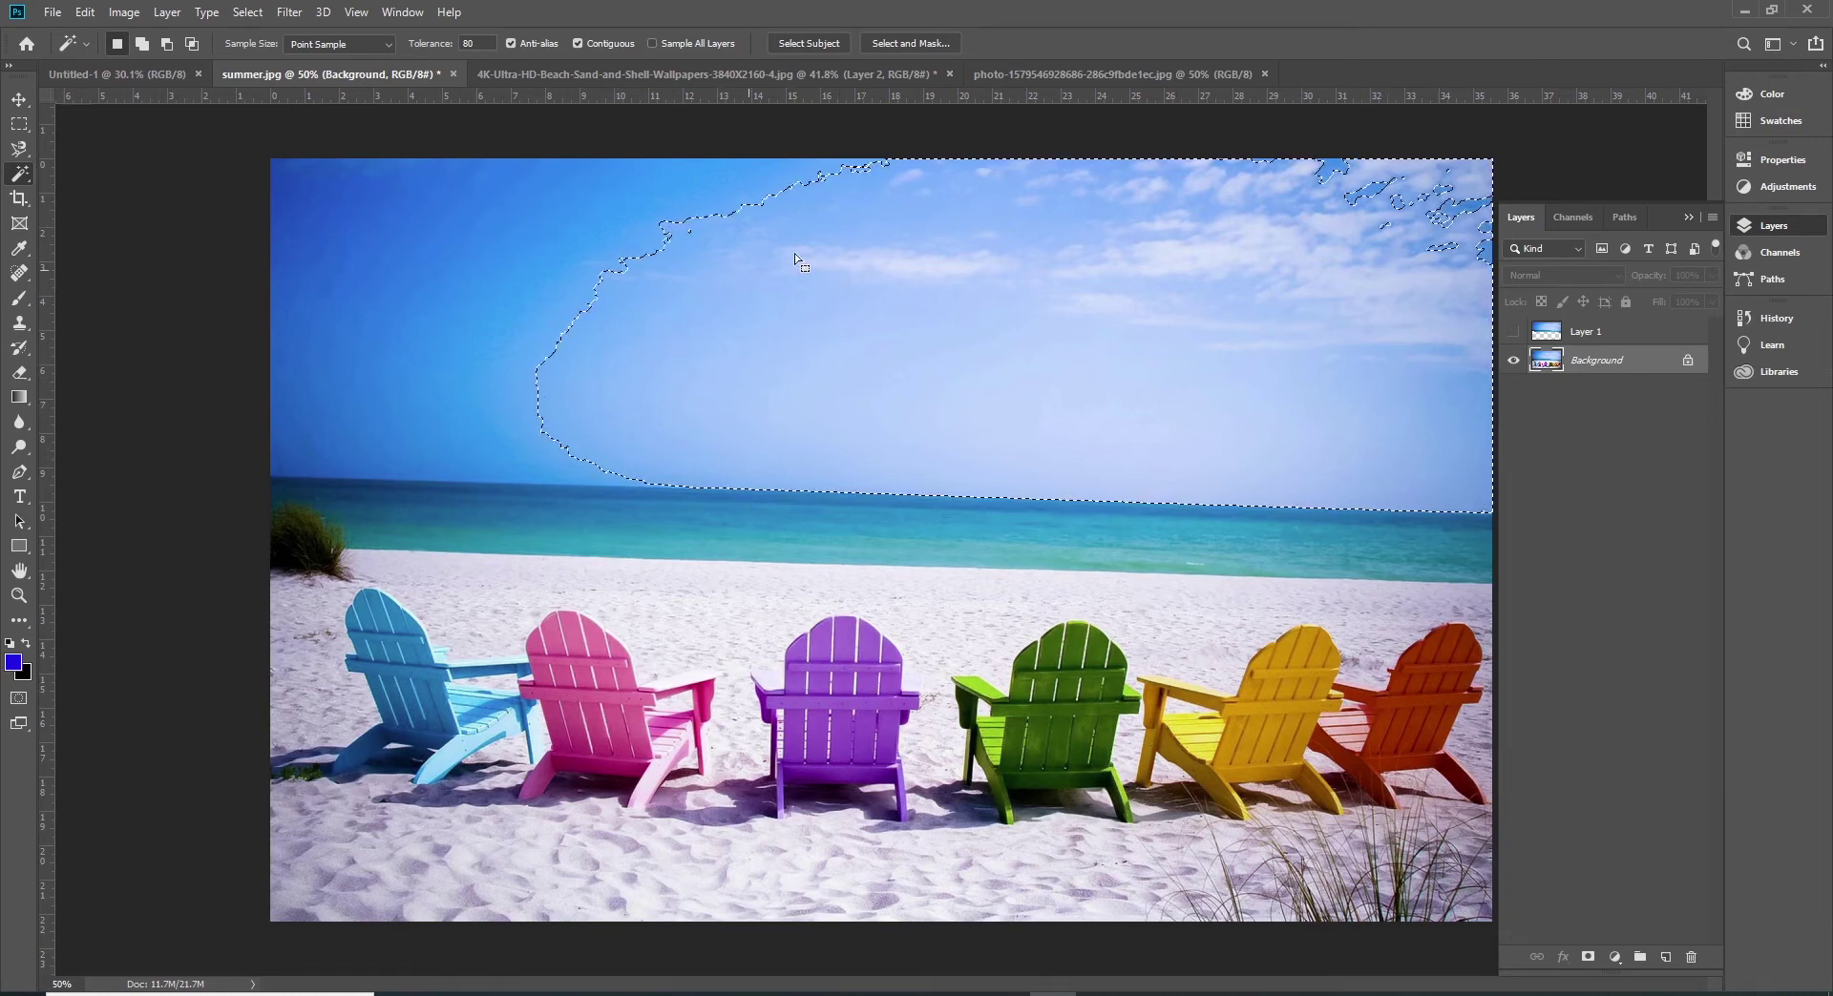
left_click(784, 362)
key("ctrl+d")
Step: With Contiguous off, select matching sky colours across the whole photo, deselect, and re-enable Contiguous and Sample All Layers
left_click(589, 50)
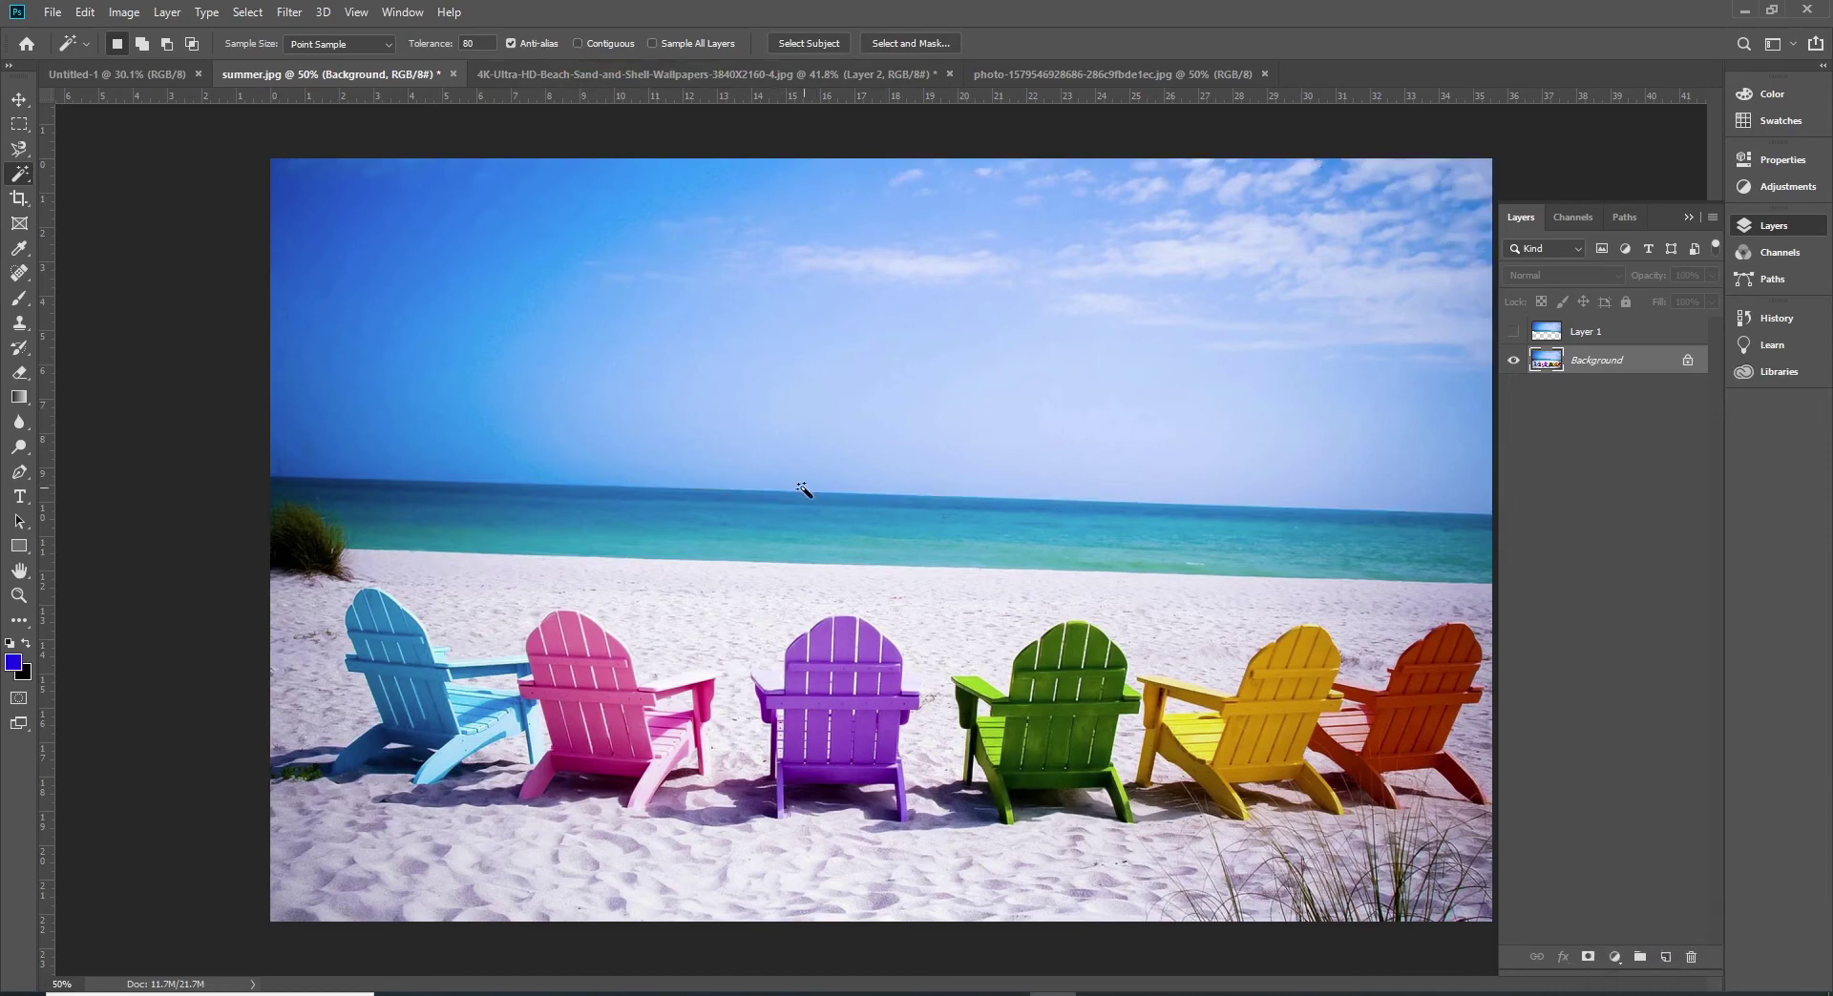
left_click(849, 382)
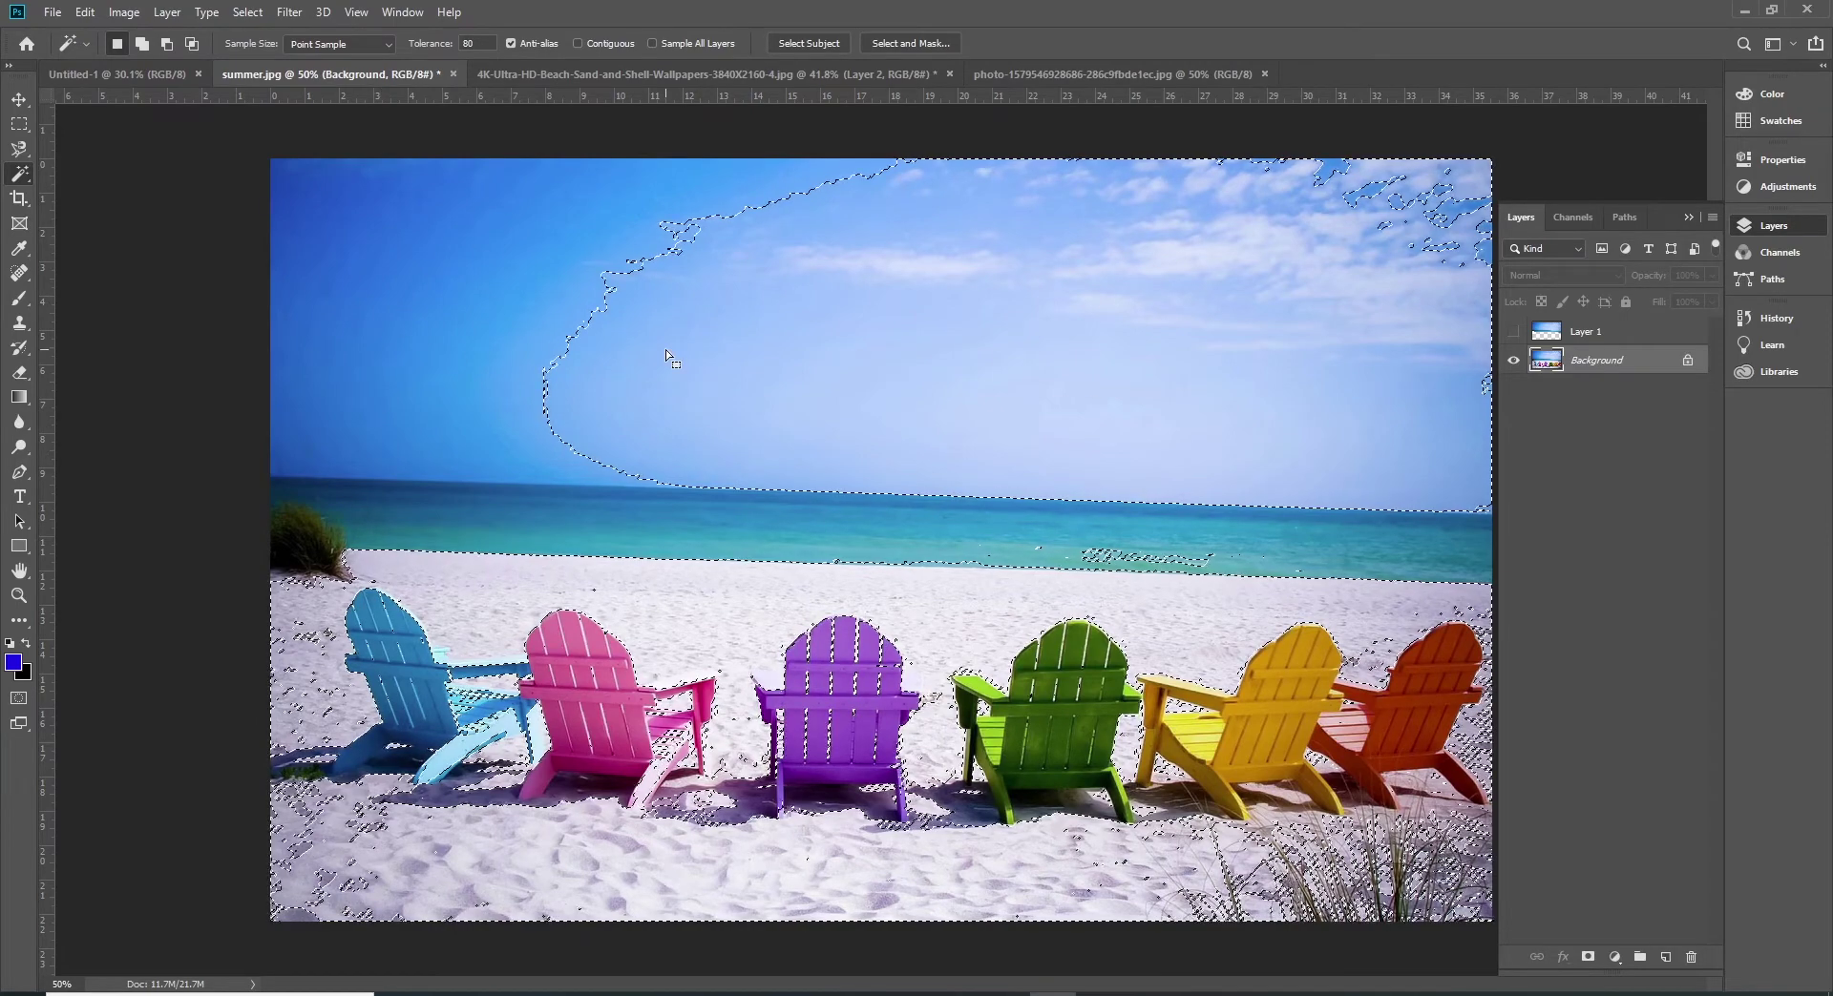
left_click(673, 357)
key("ctrl+d")
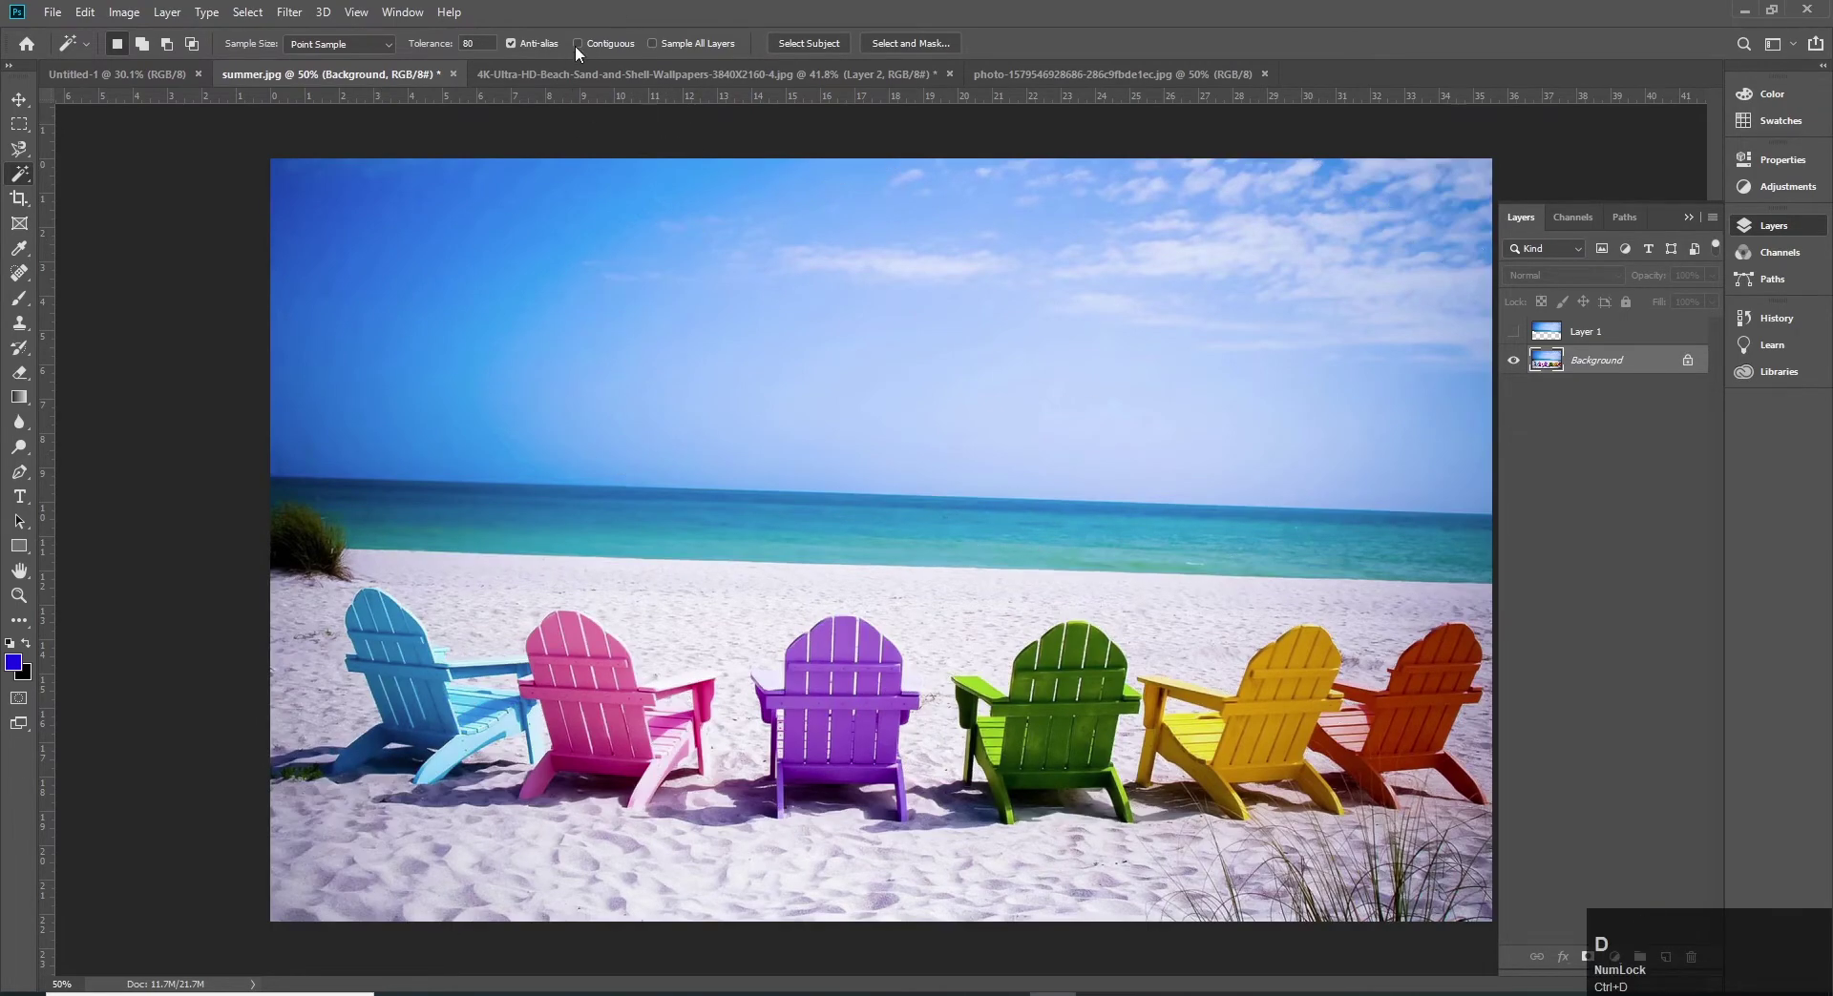
left_click(599, 53)
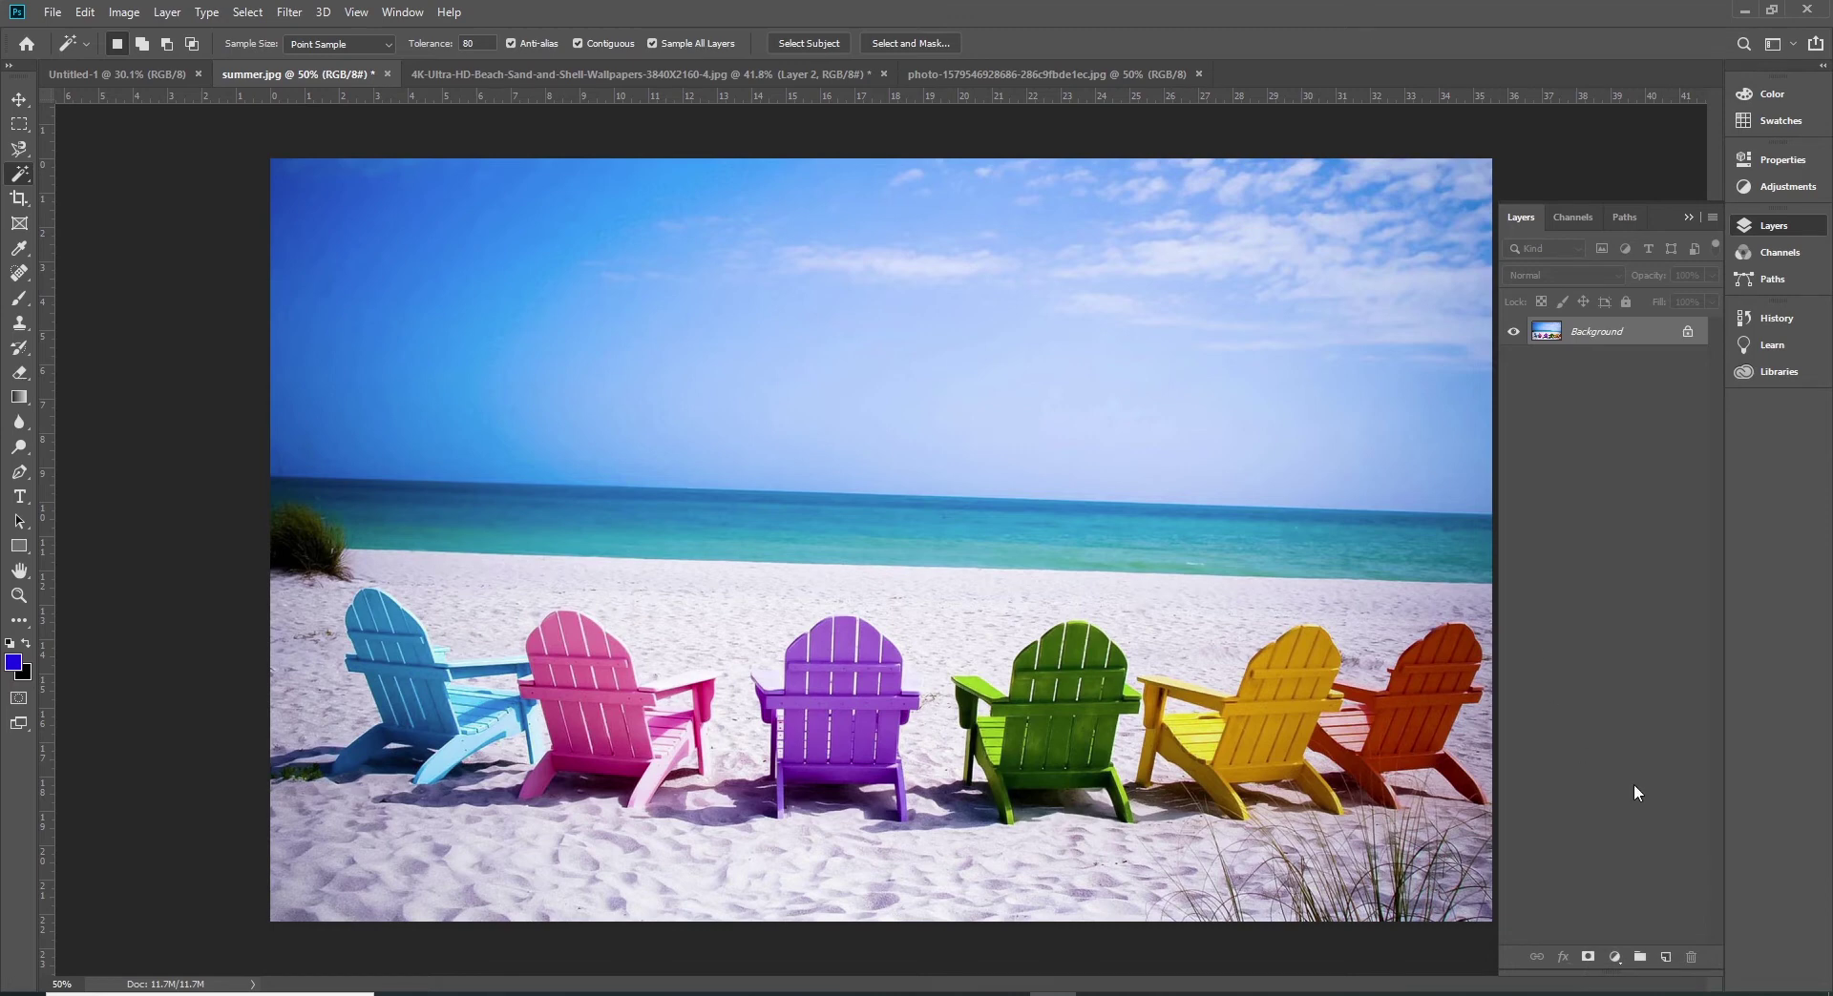
Step: Activate the empty Layer 1, Magic Wand the sky and Shift-add the sea to the selection
left_click(1669, 958)
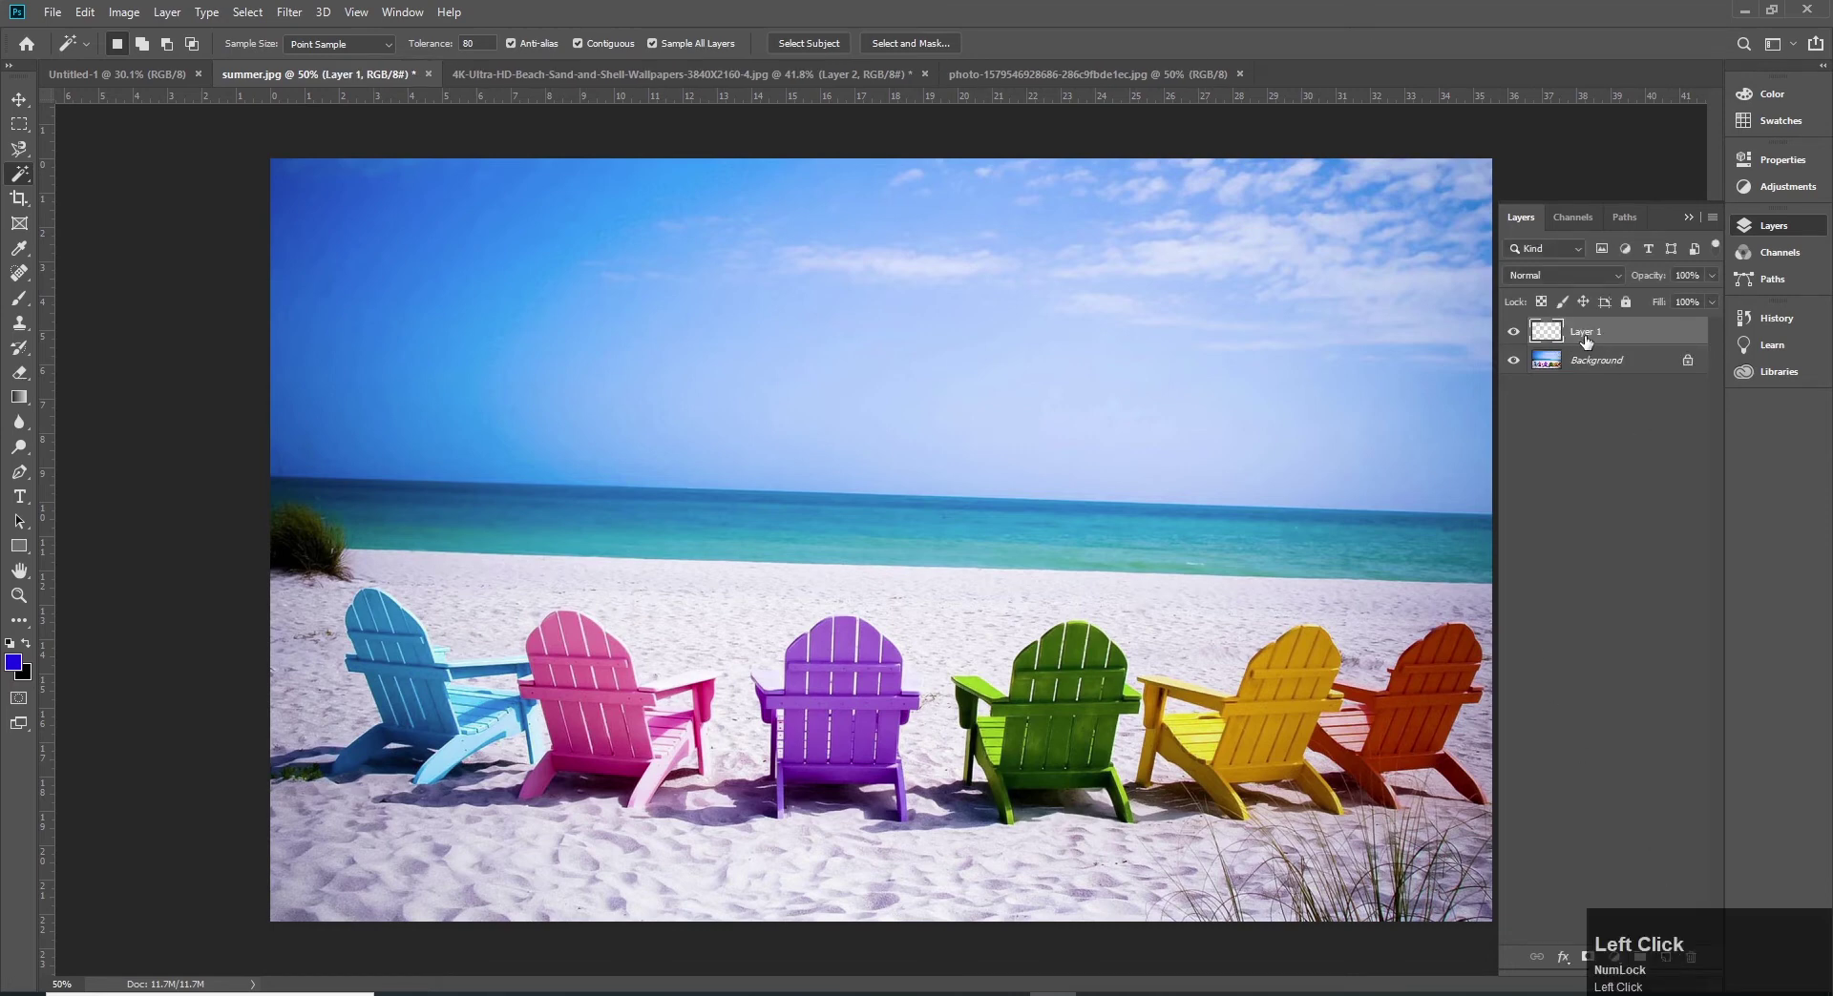
left_click(885, 335)
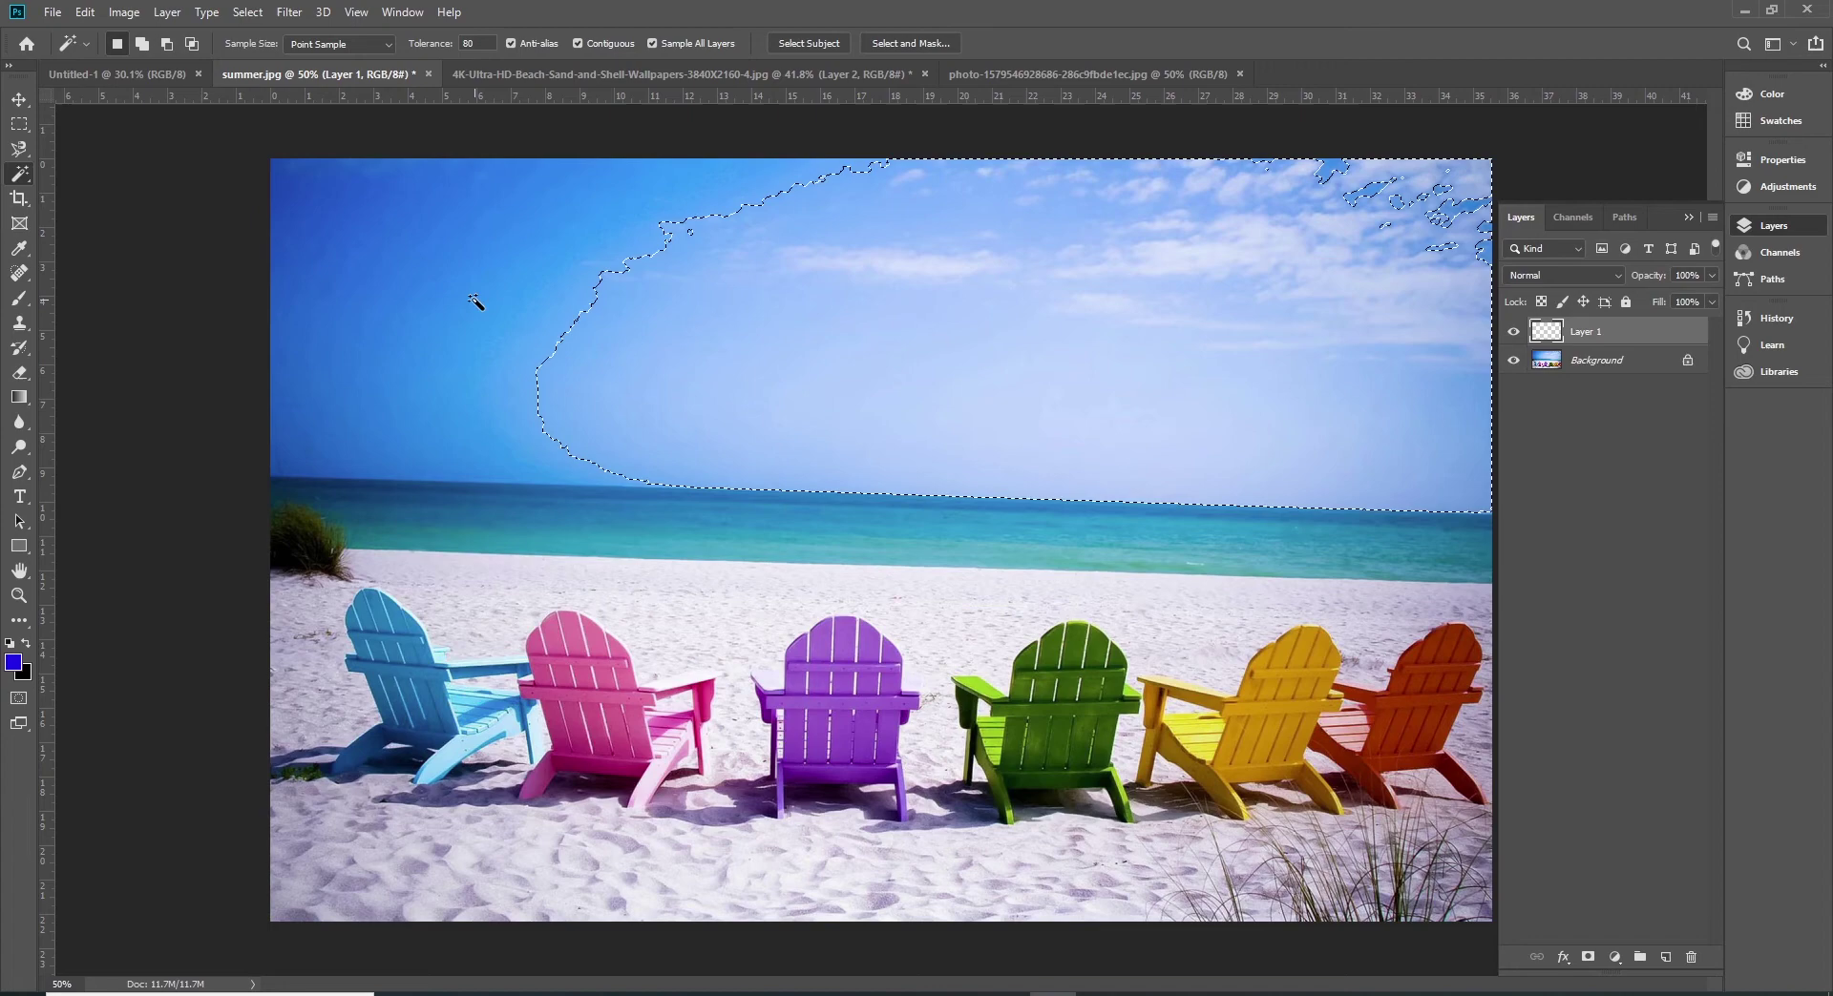
key("shift+Num_Lock")
left_click(482, 298)
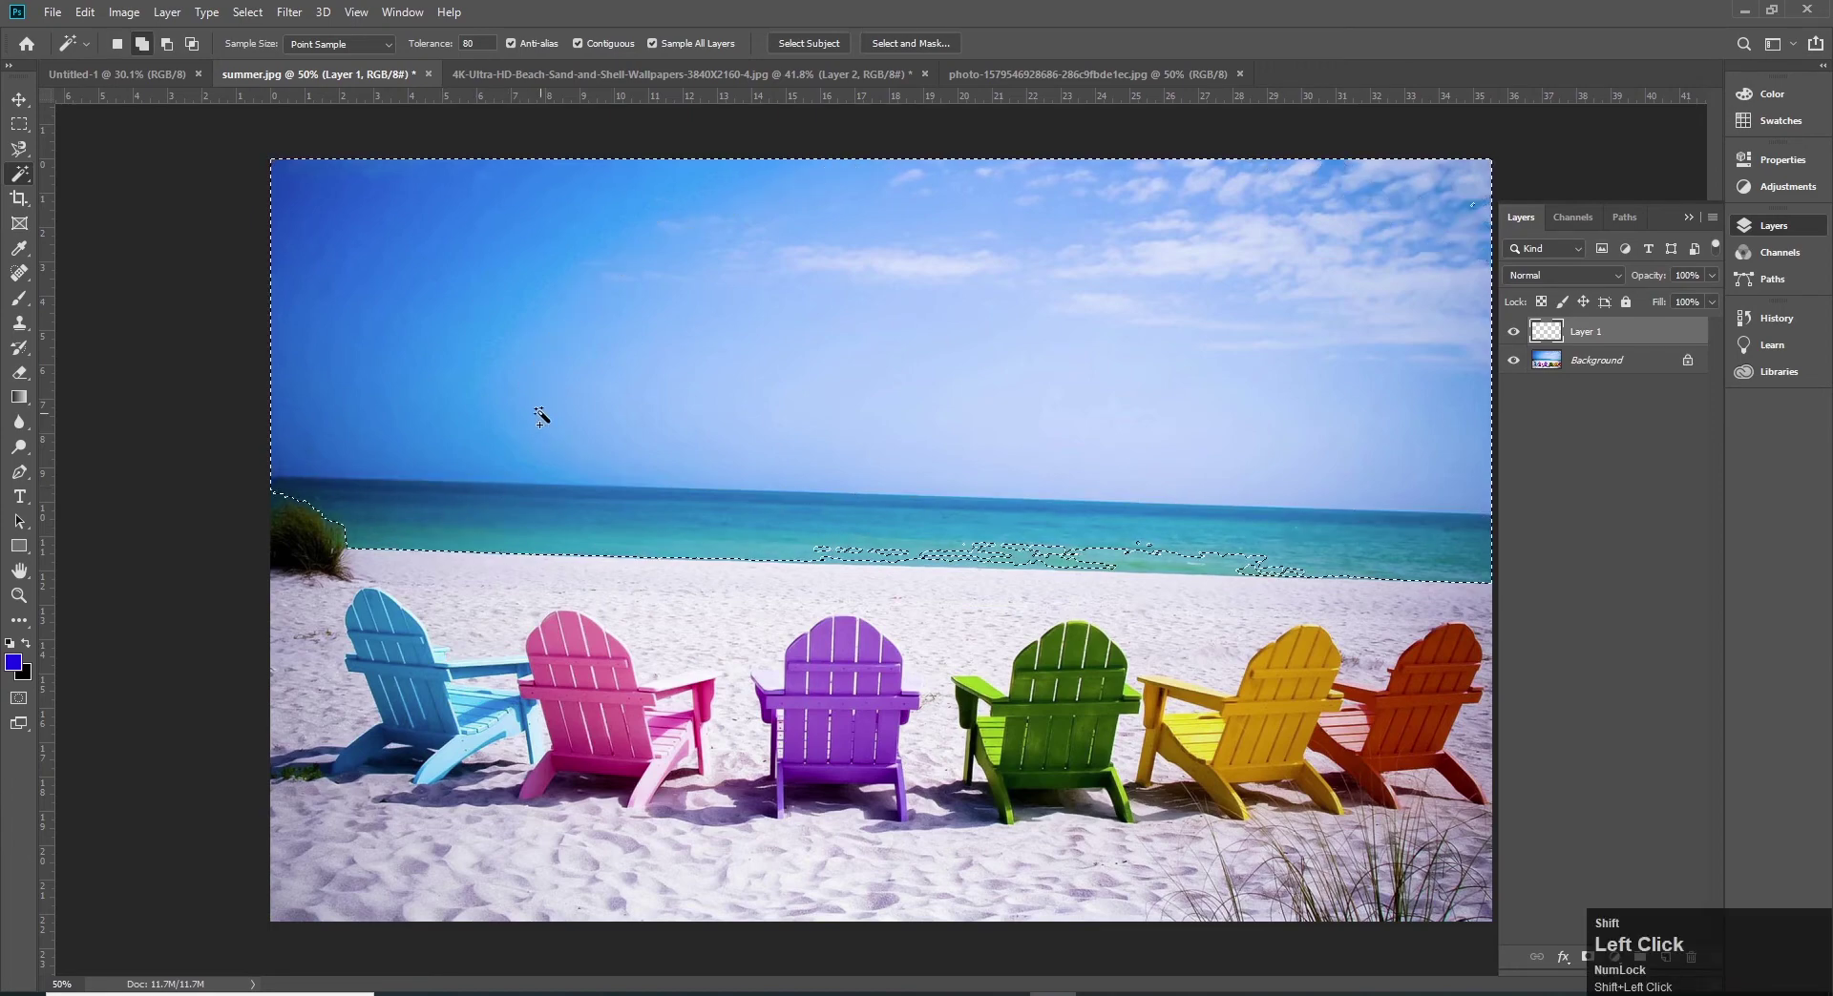
Step: Shift-add the leftover sky corner, shoreline strip, sand and remaining sand patches around the chairs
left_click(987, 553)
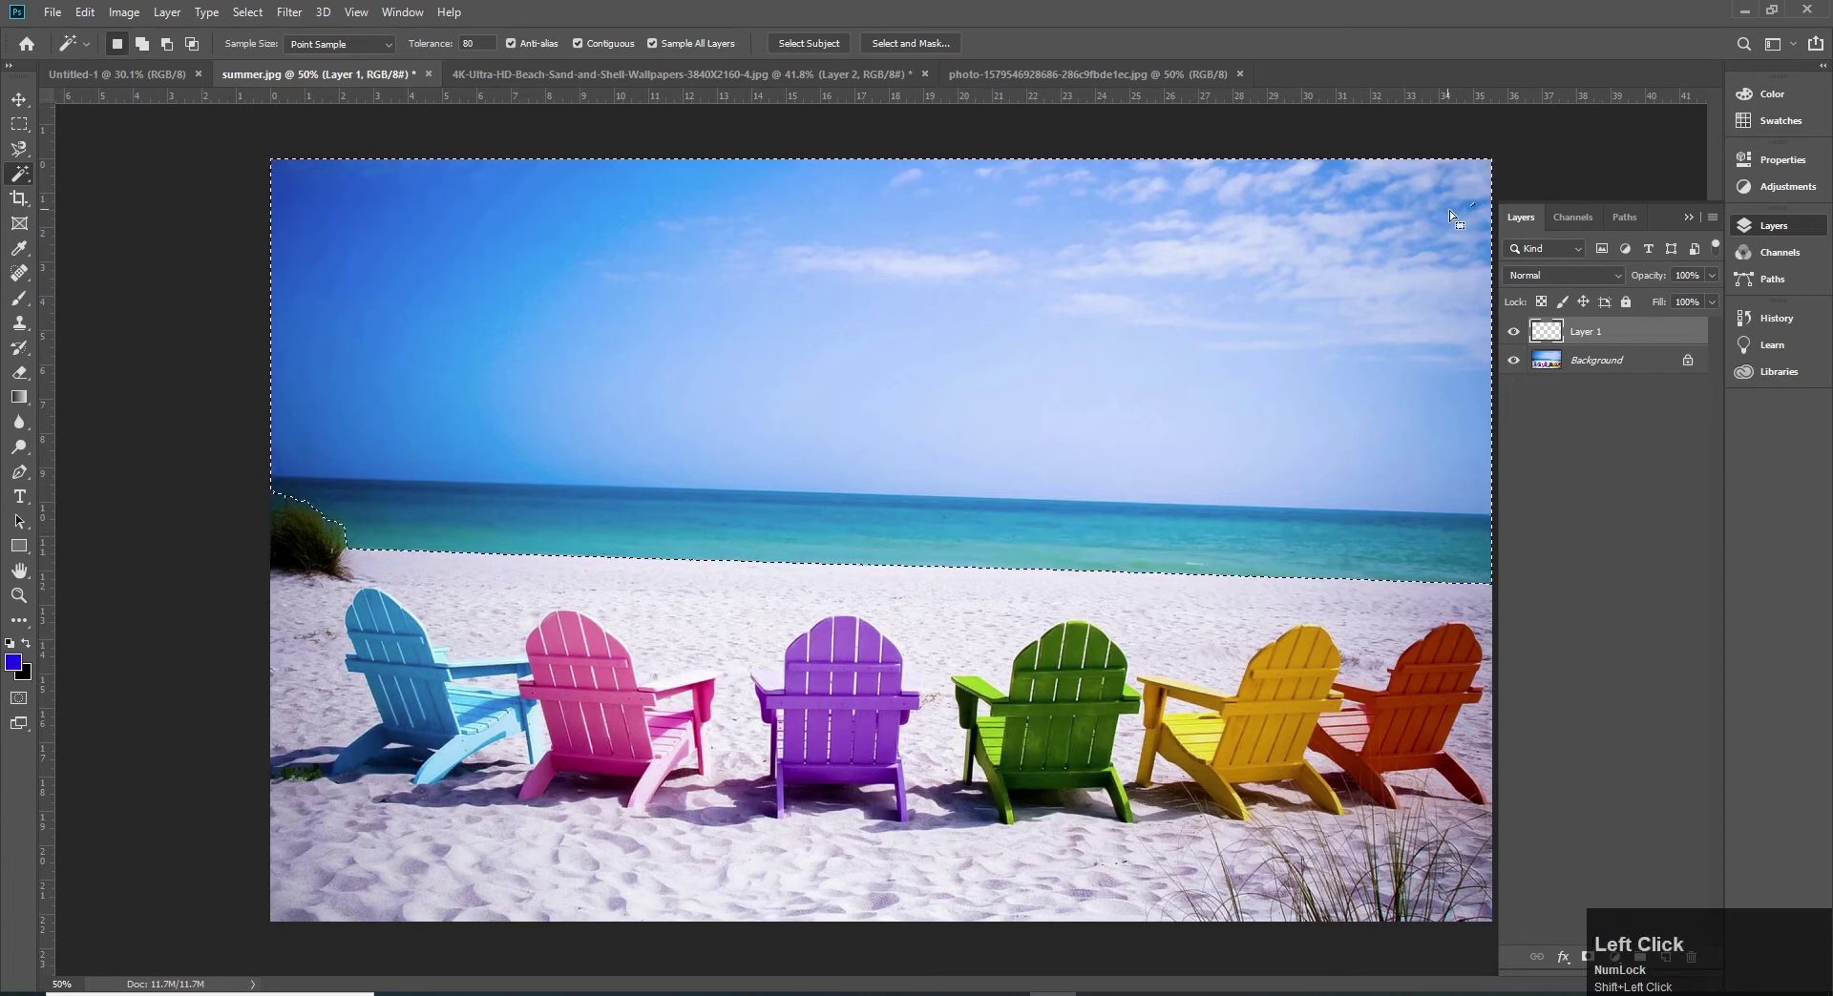
left_click(1482, 205)
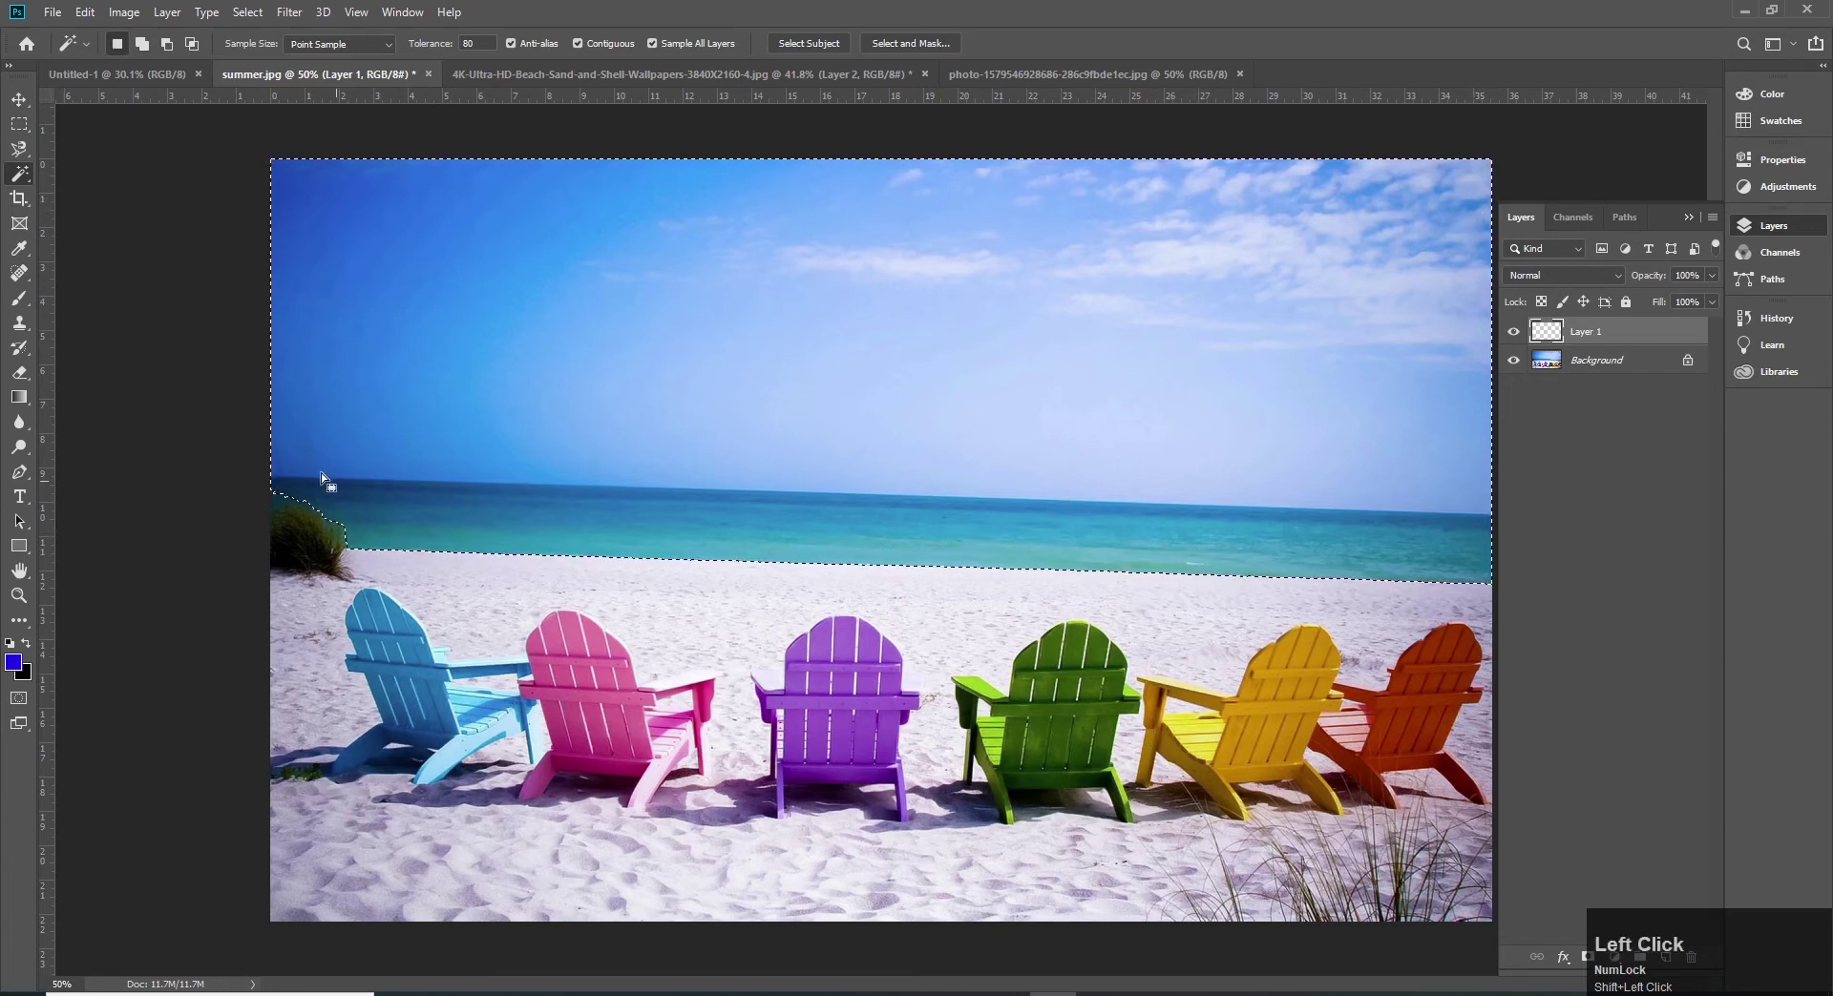
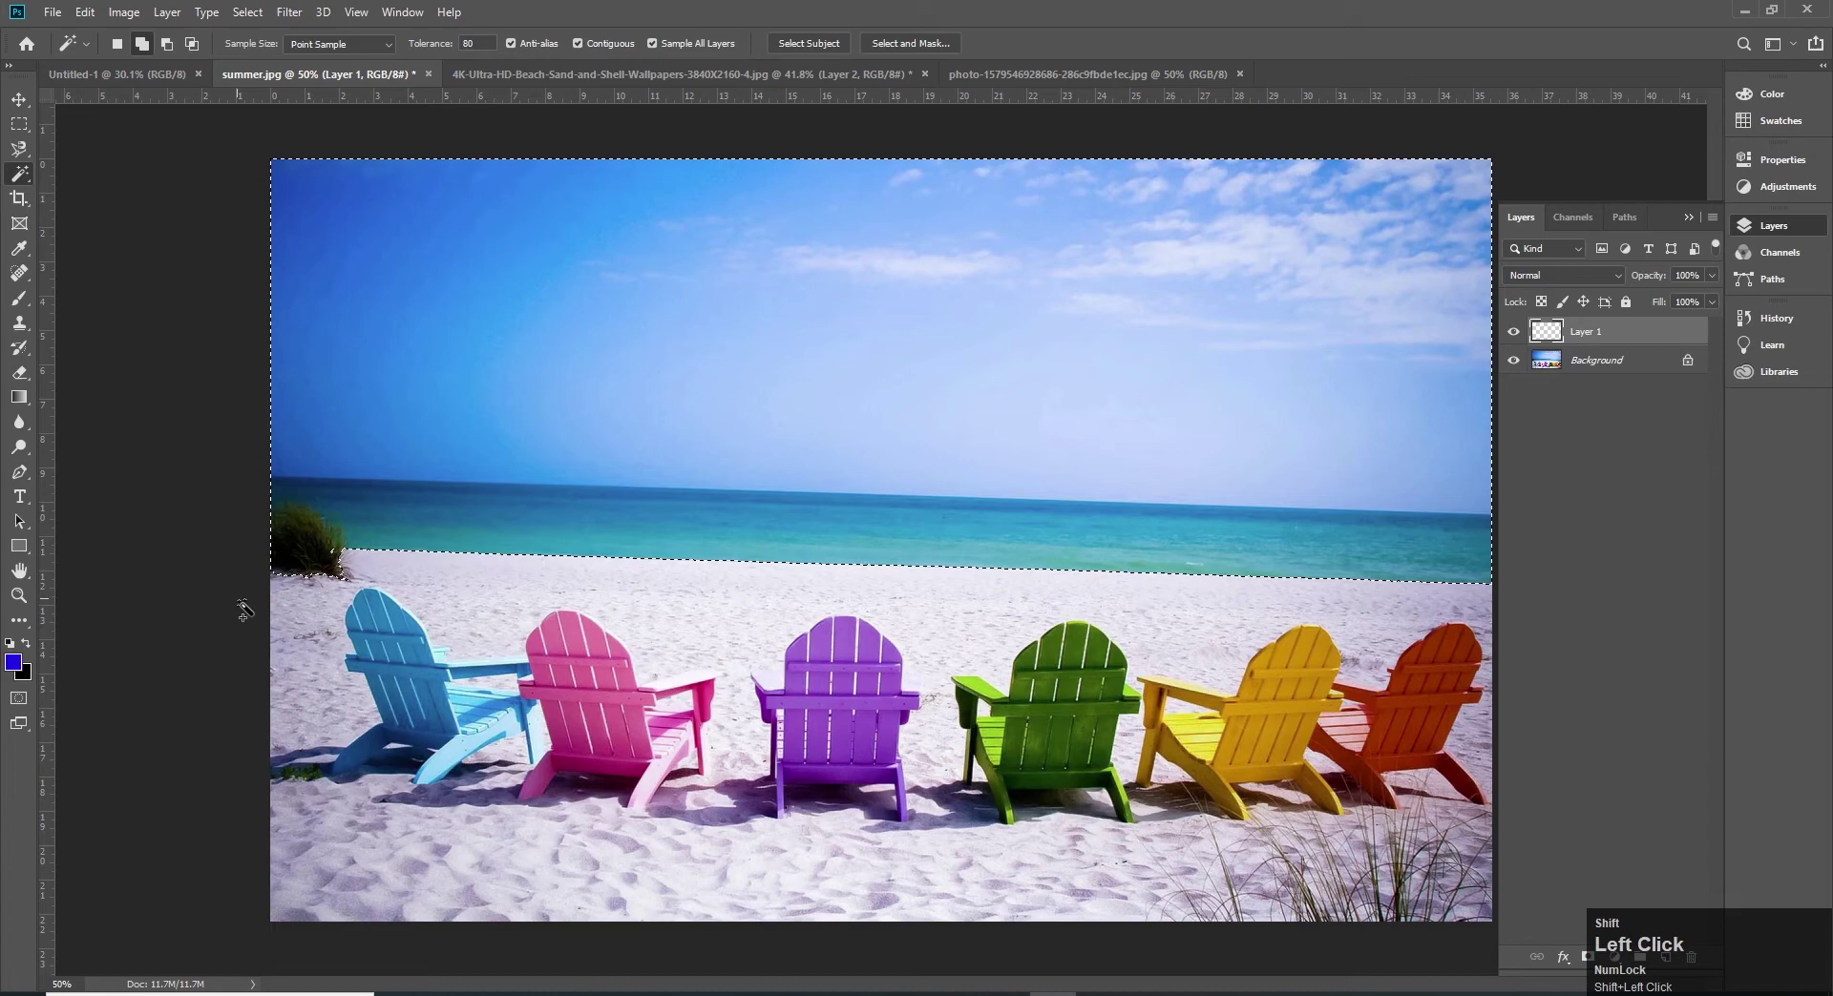
left_click(541, 581)
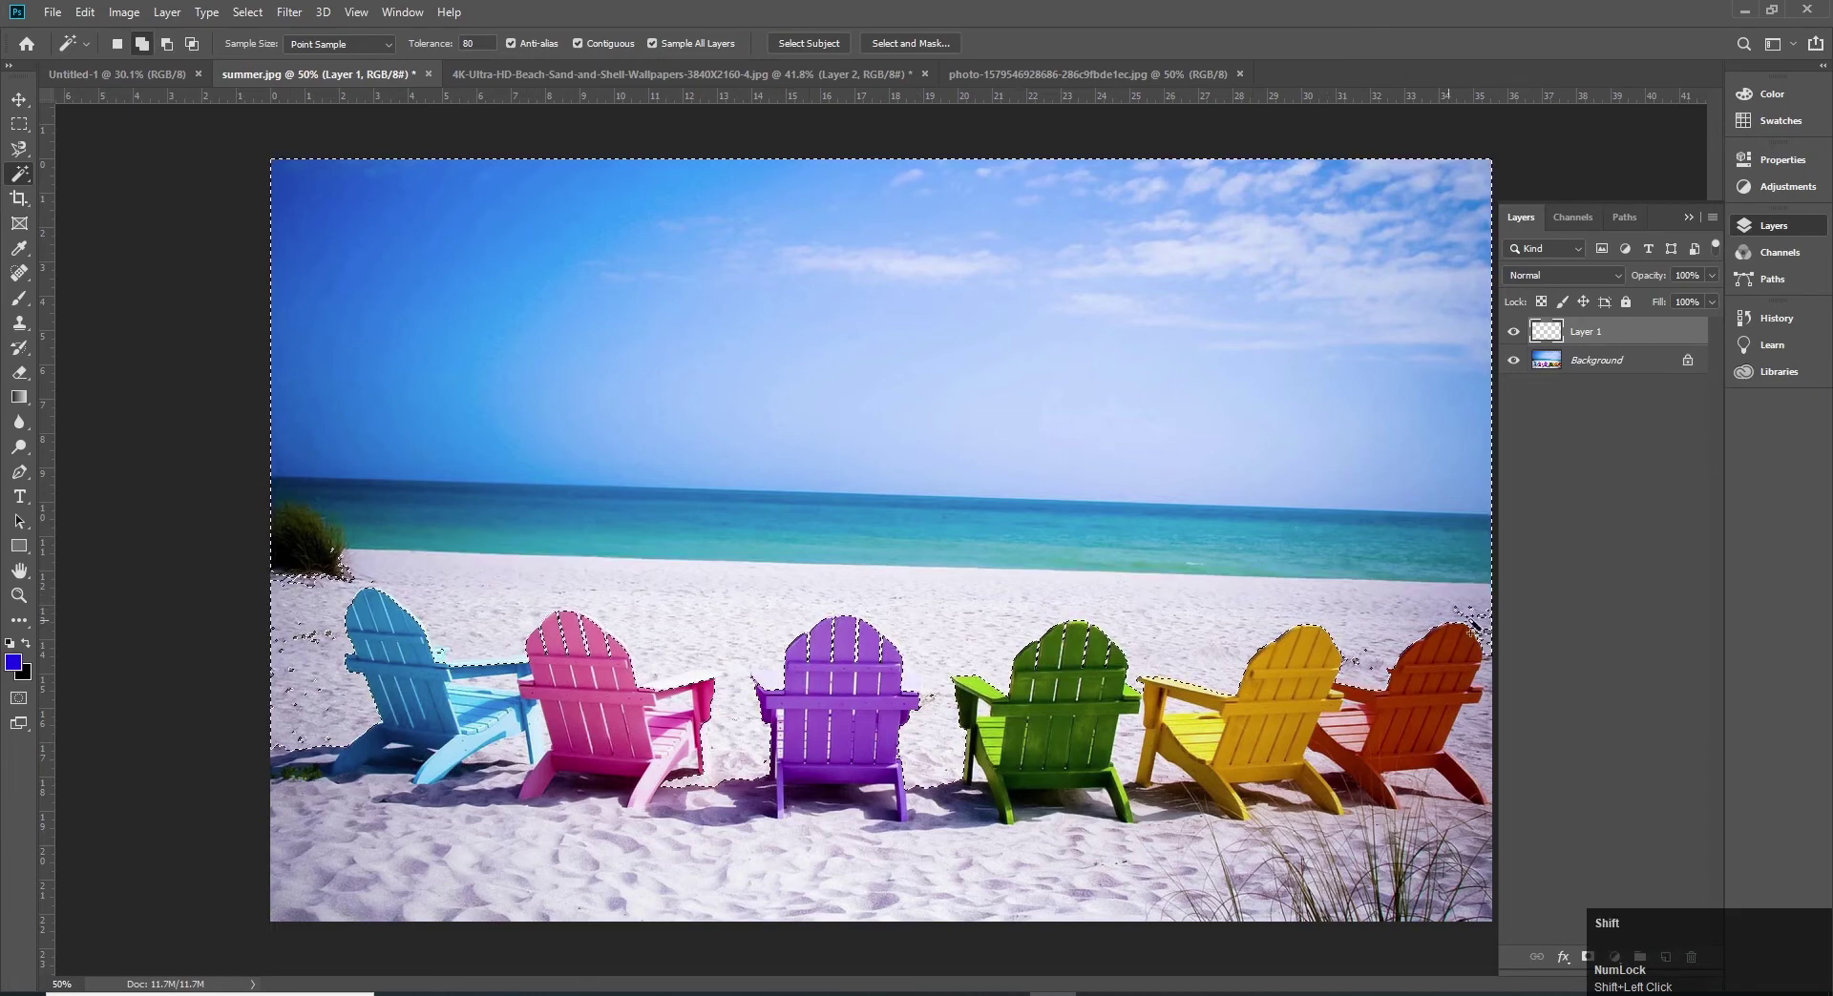
left_click(1480, 605)
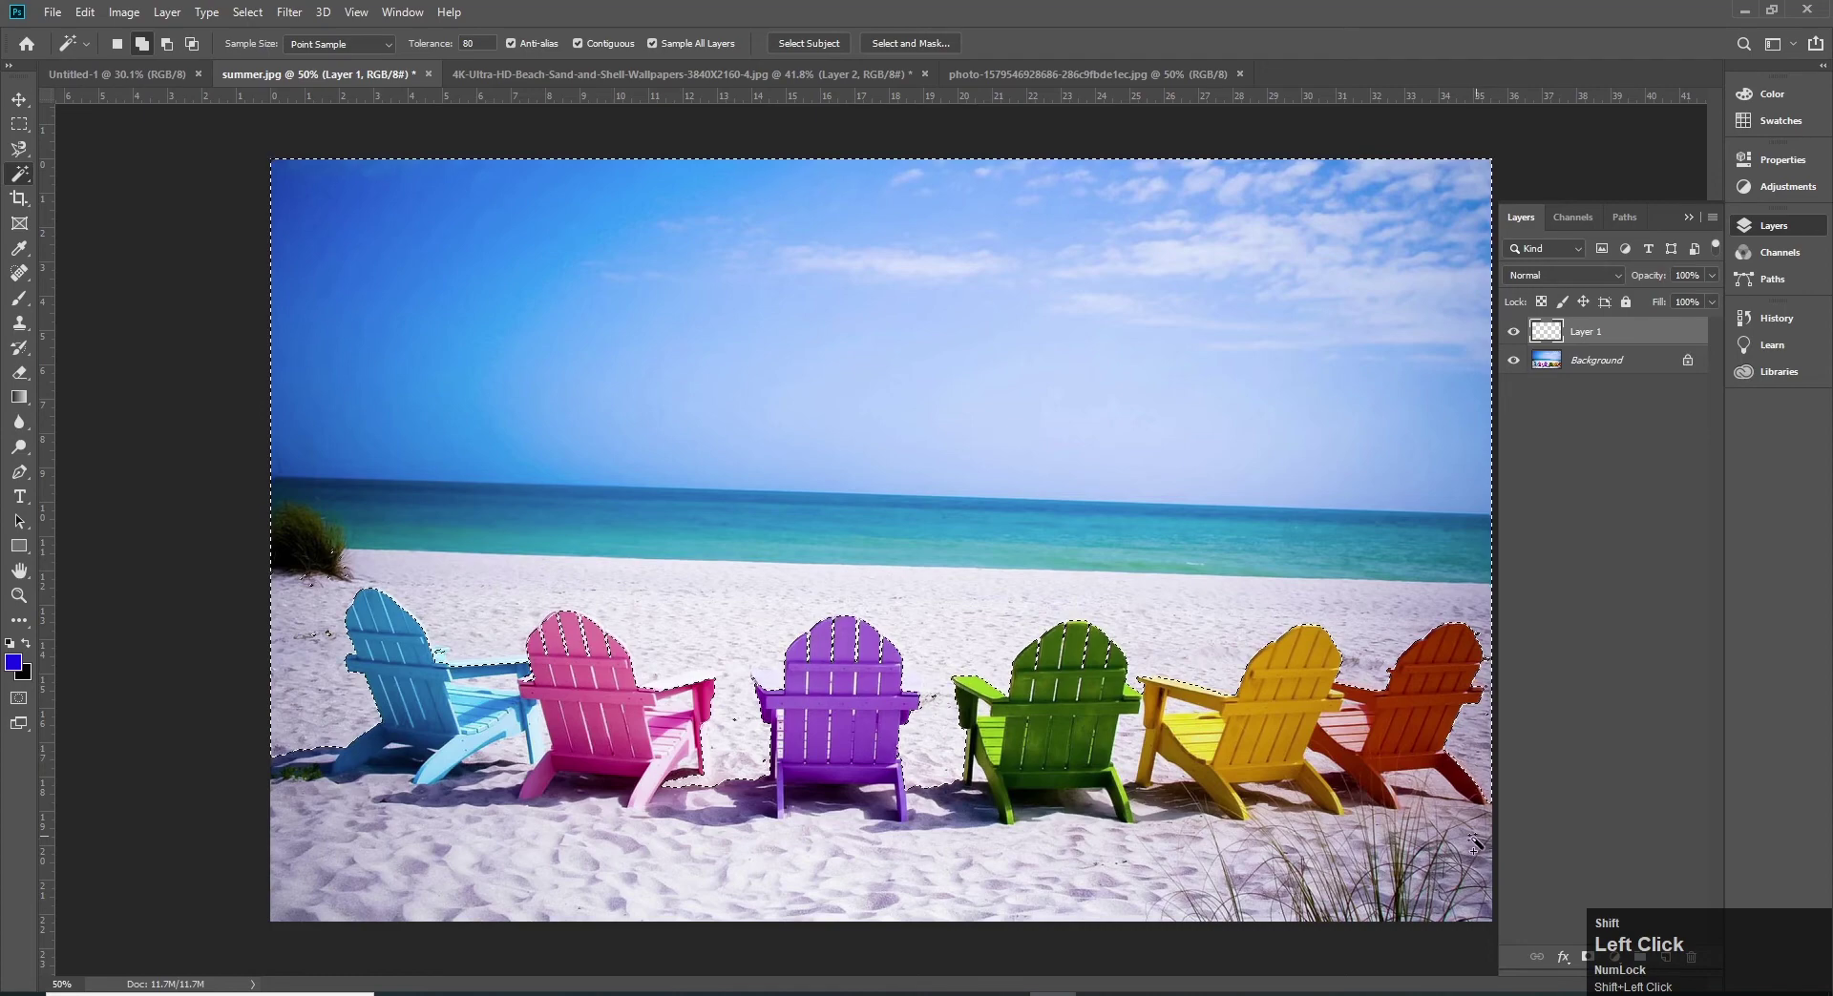
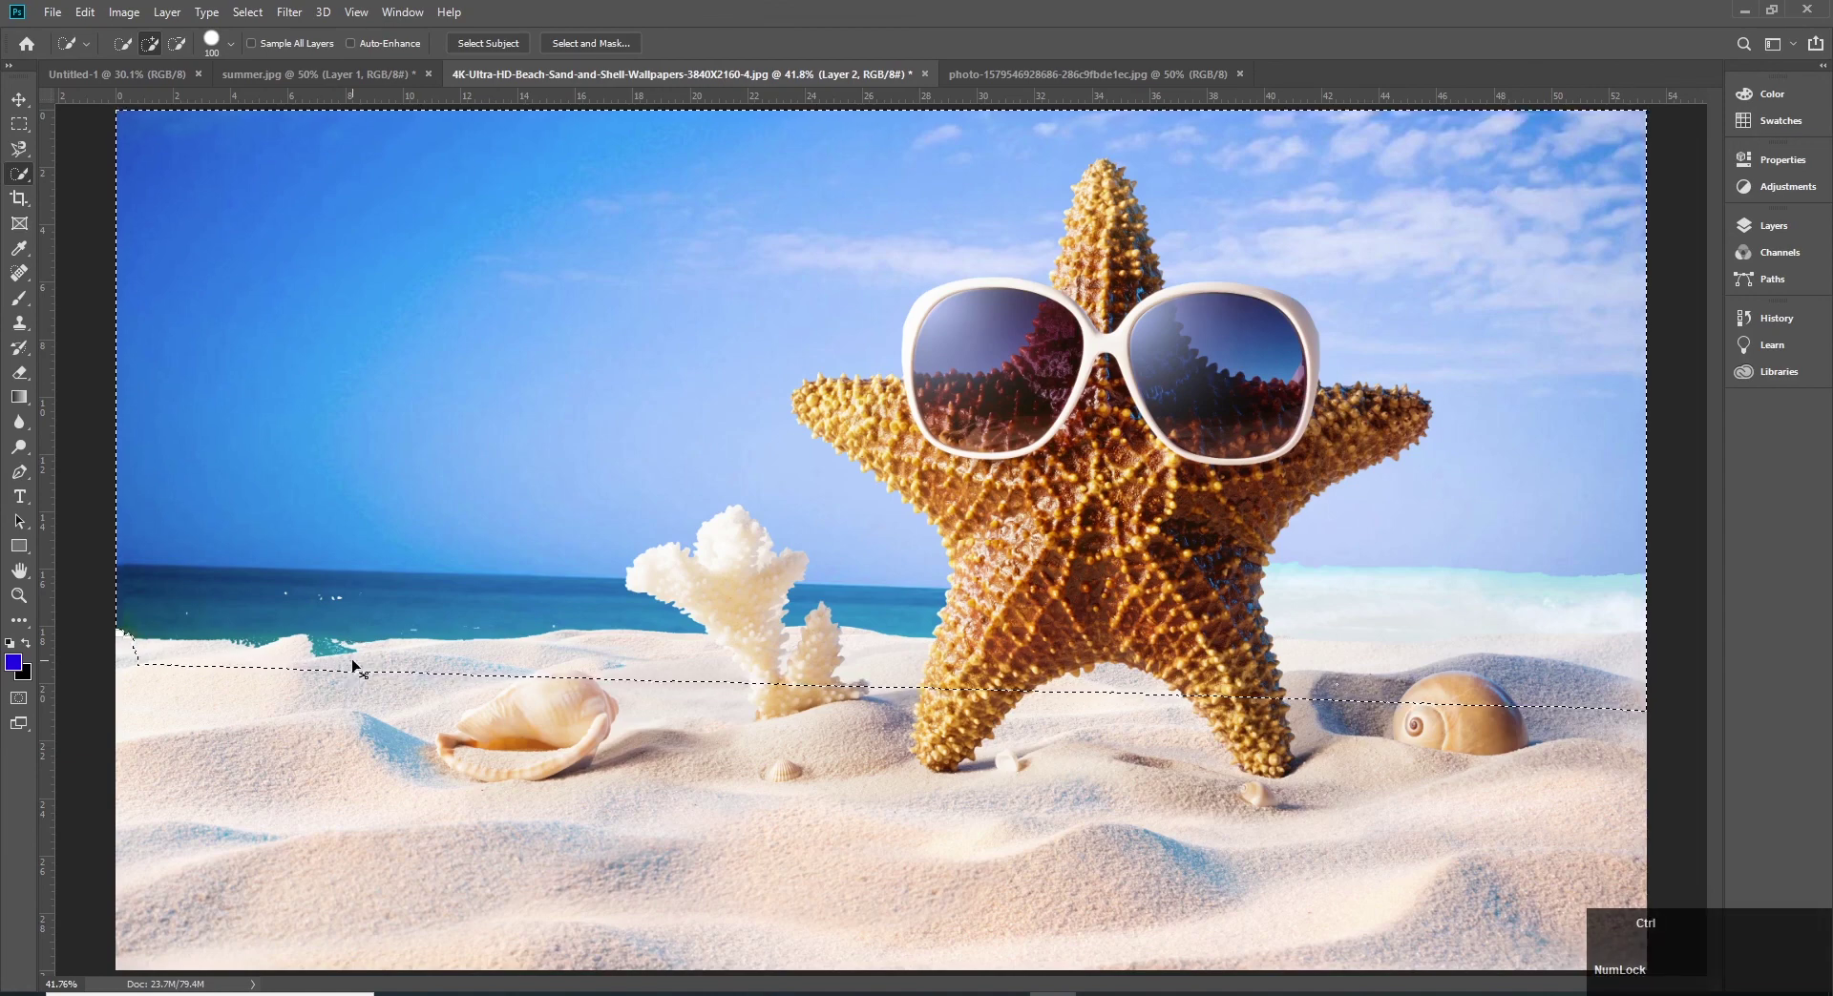
Step: Clear the starfish selection, briefly select all, and deselect again
key("ctrl+d")
key("ctrl+a")
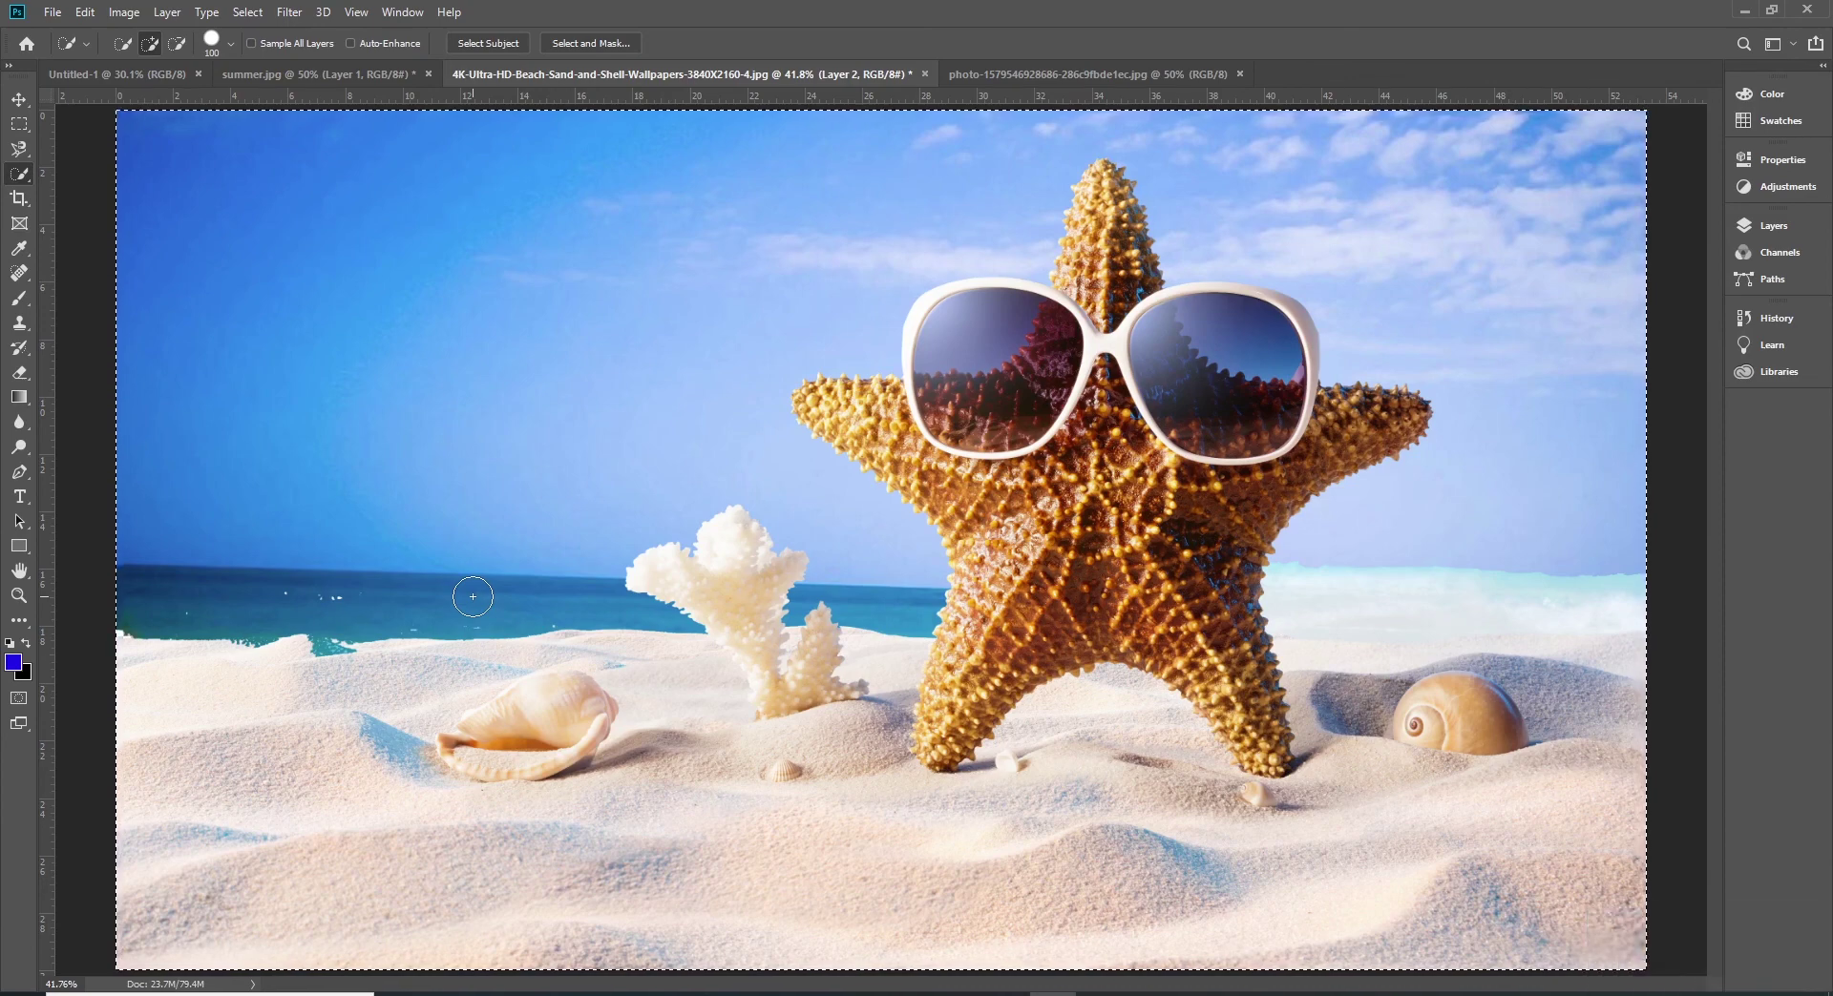
key("ctrl+a")
key("ctrl+d")
Step: Bring up the pastel-striped photo document and choose the Quick Selection Tool
key("v")
left_click_drag(1035, 82, 22, 183)
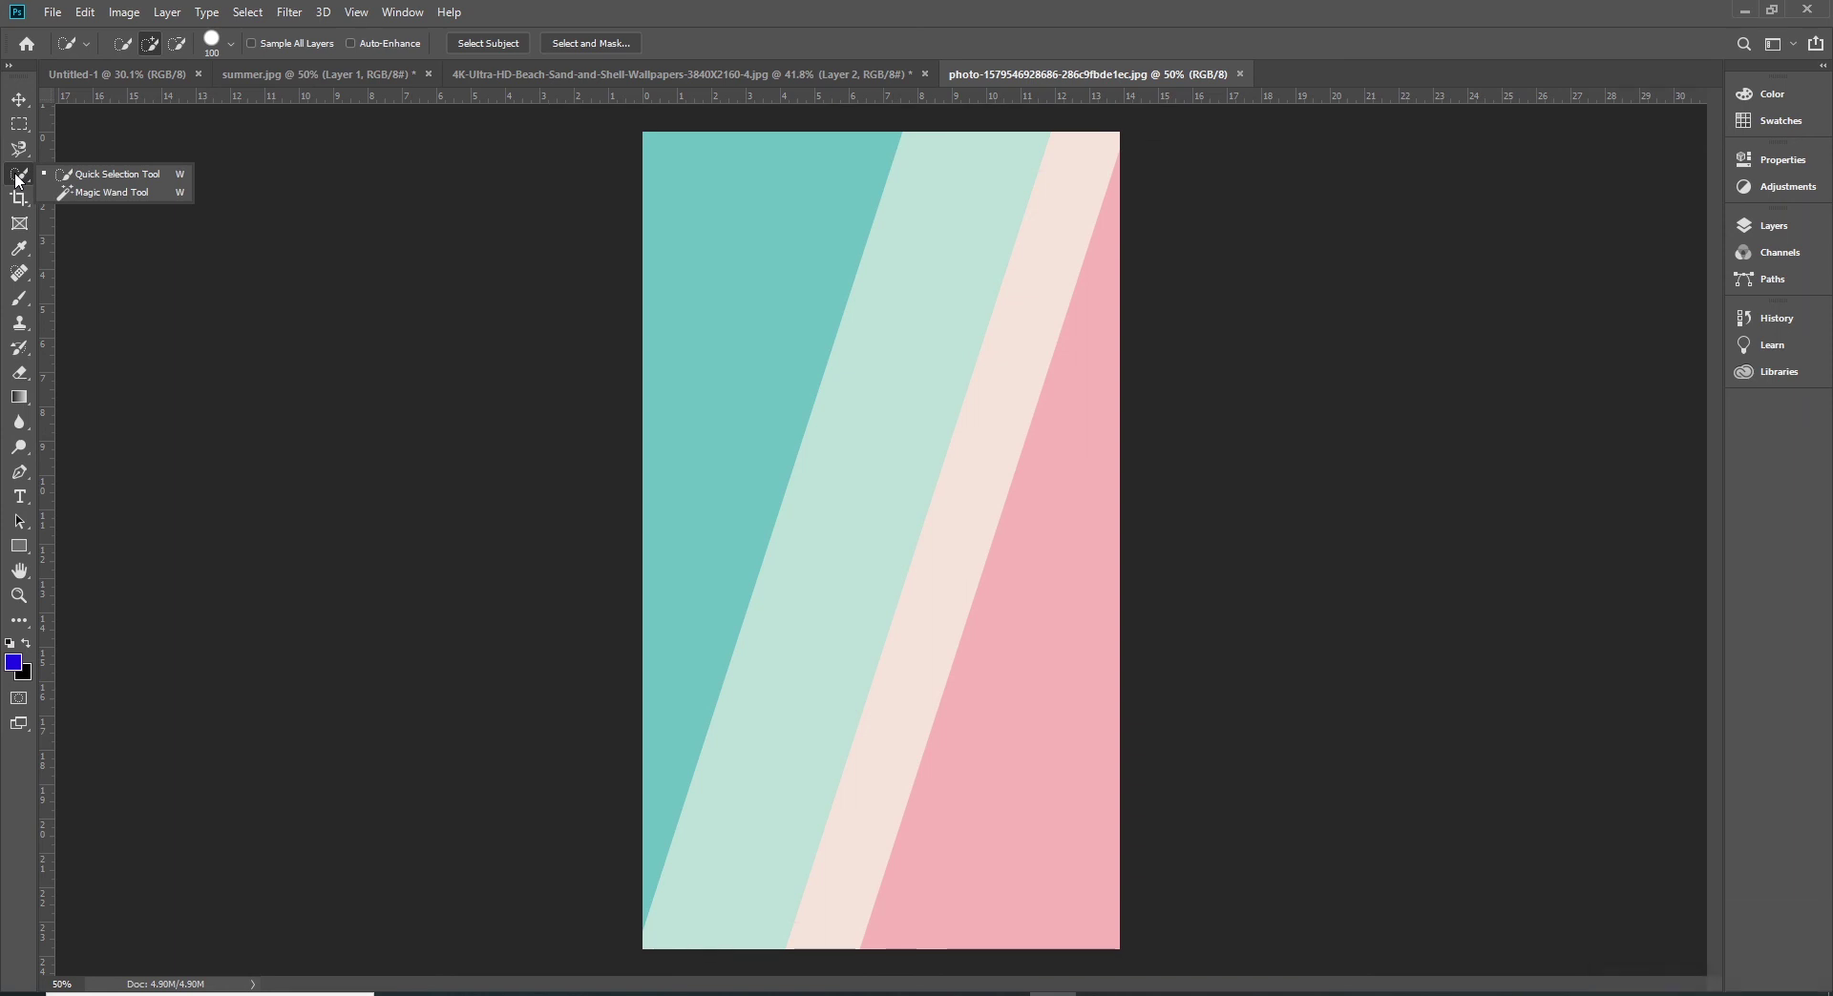
left_click(26, 181)
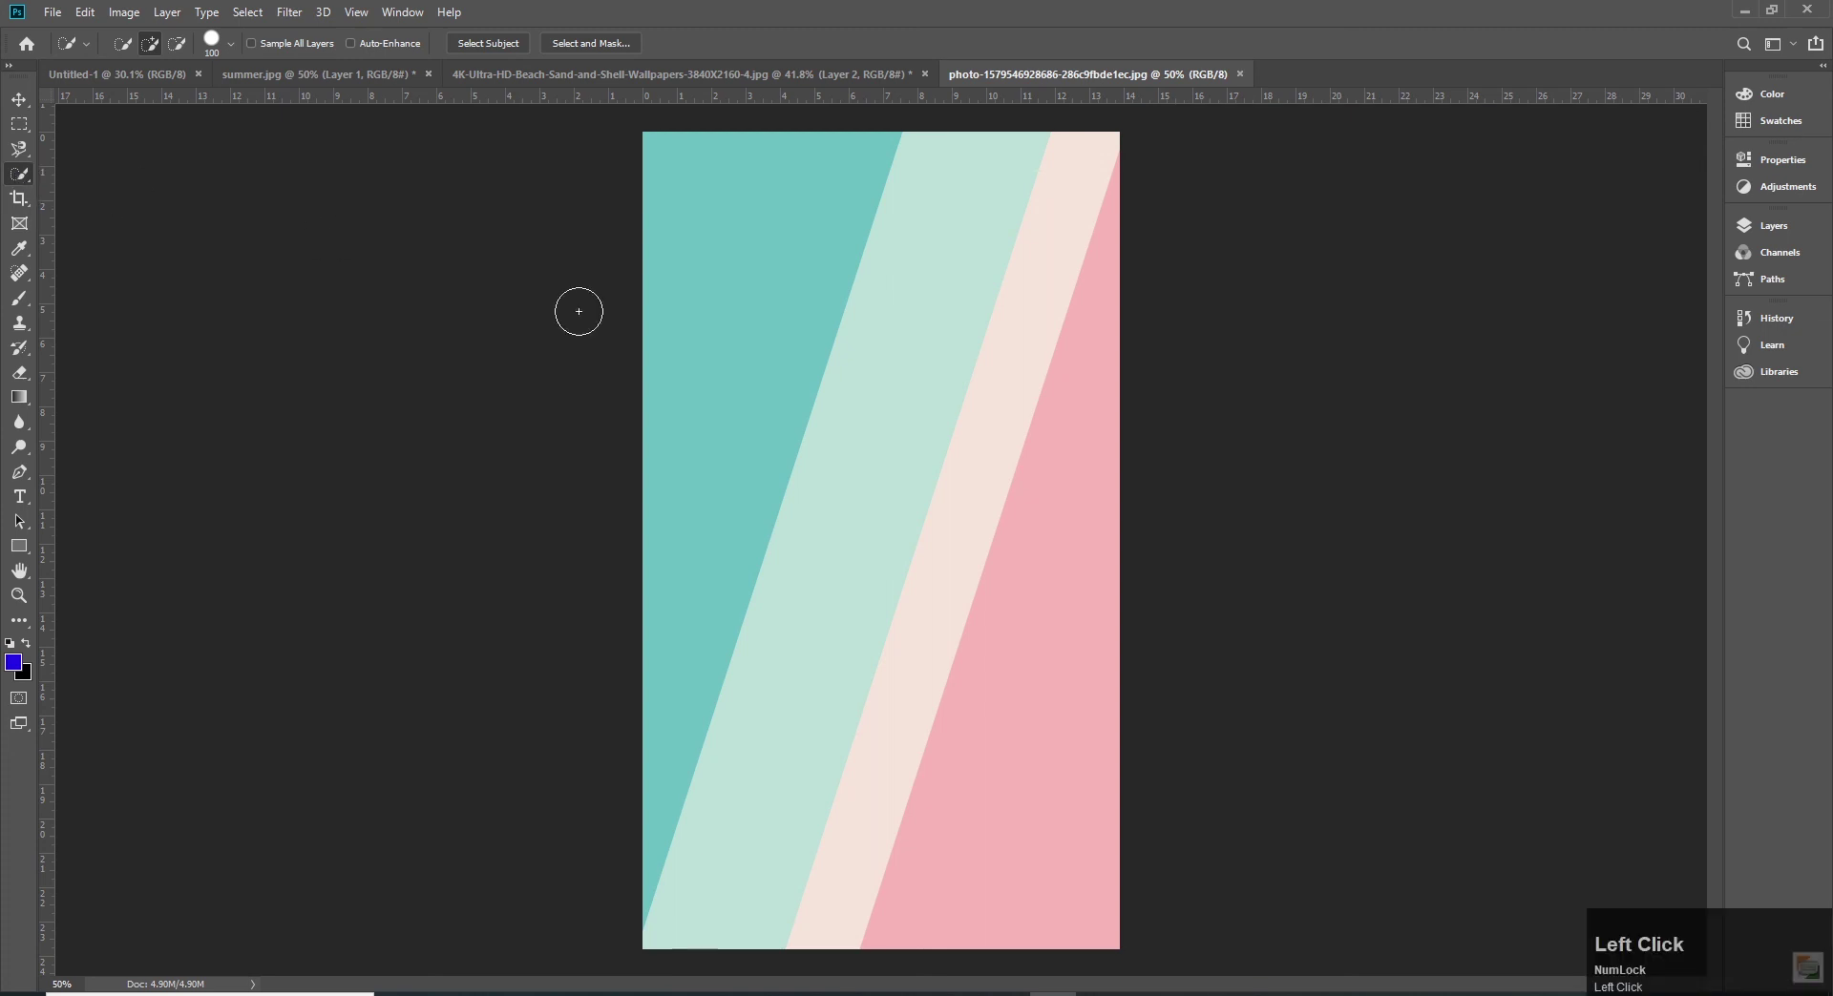